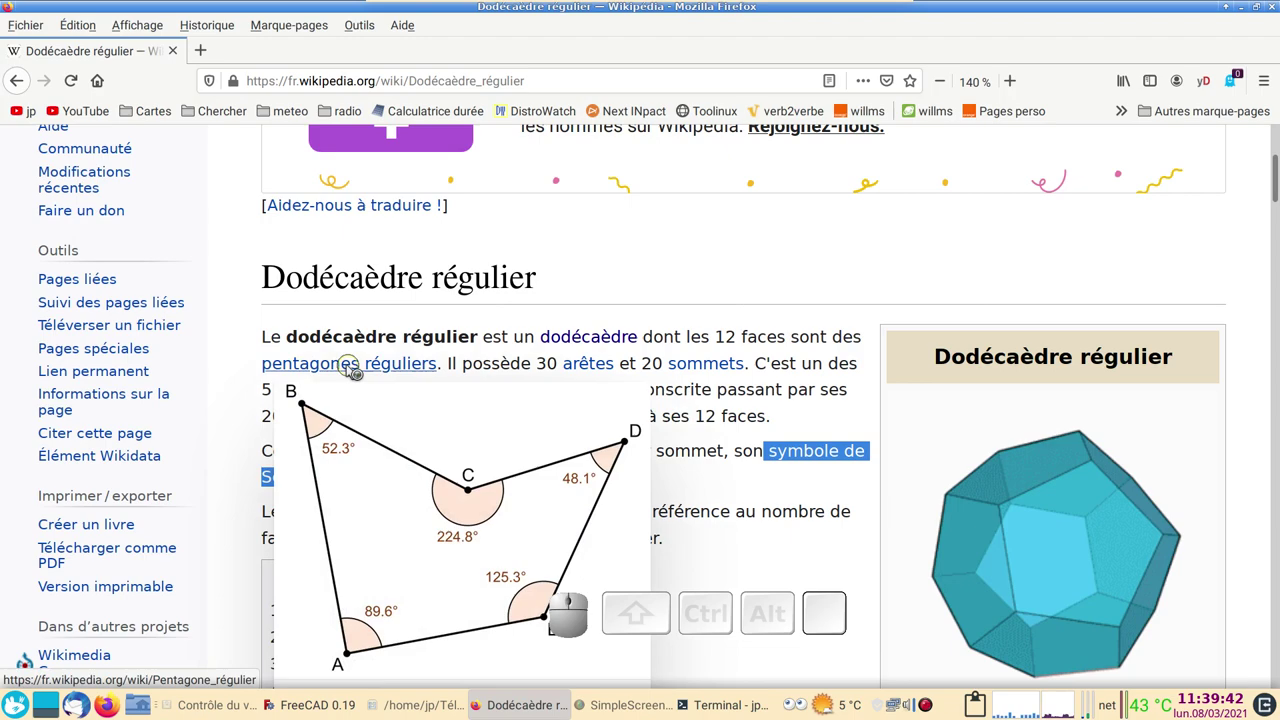
Orbit and zoom the finished frame model to examine its beams from all sides
{"action": "scroll", "scroll_direction": "down", "scroll_amount": 3}
{"action": "scroll", "scroll_direction": "up", "scroll_amount": 3}
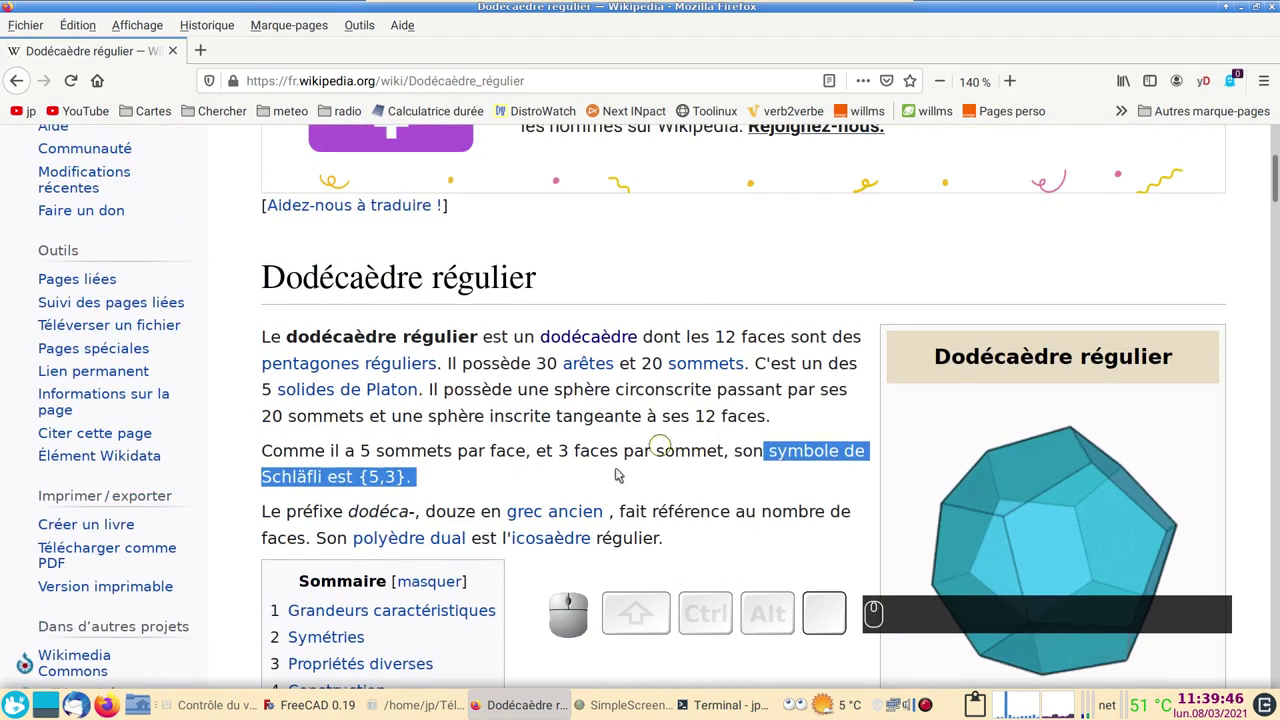
{"action": "left_click", "coordinate": [333, 704]}
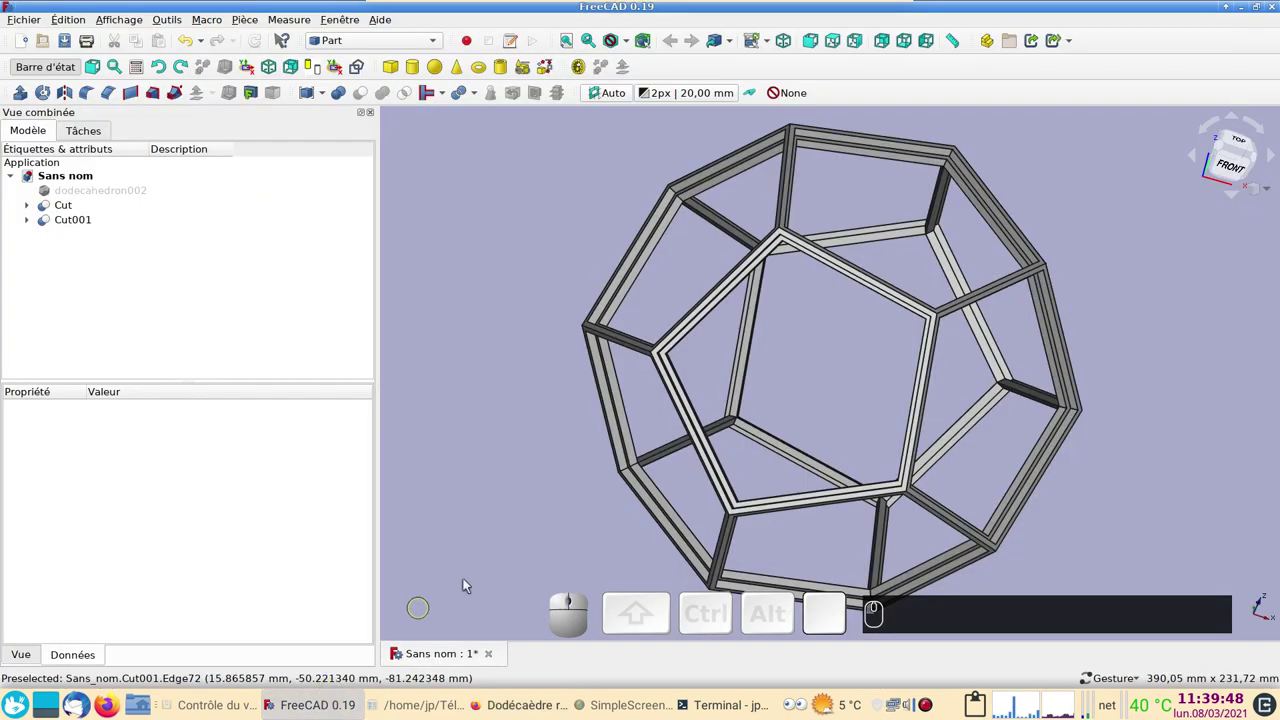
{"action": "left_click_drag", "start_coordinate": [866, 412], "coordinate": [850, 365]}
{"action": "scroll", "scroll_direction": "up", "scroll_amount": 3}
{"action": "scroll", "scroll_direction": "down", "scroll_amount": 3}
{"action": "left_click_drag", "start_coordinate": [788, 281], "coordinate": [937, 391]}
{"action": "left_click_drag", "start_coordinate": [1021, 363], "coordinate": [728, 383]}
{"action": "left_click_drag", "start_coordinate": [662, 334], "coordinate": [550, 230]}
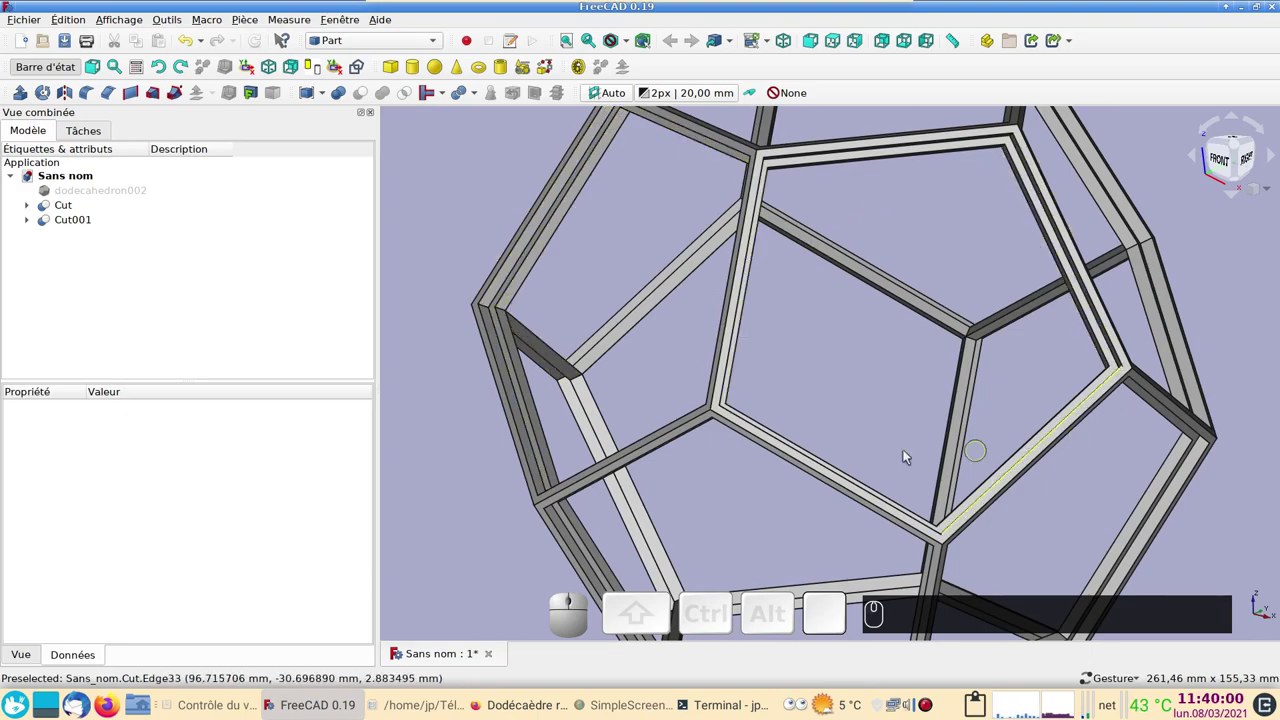
{"action": "left_click_drag", "start_coordinate": [875, 329], "coordinate": [858, 354]}
{"action": "scroll", "scroll_direction": "up", "scroll_amount": 3}
{"action": "scroll", "scroll_direction": "down", "scroll_amount": 3}
{"action": "right_click", "coordinate": [807, 333]}
{"action": "scroll", "scroll_direction": "down", "scroll_amount": 3}
{"action": "left_click_drag", "start_coordinate": [735, 360], "coordinate": [685, 396]}
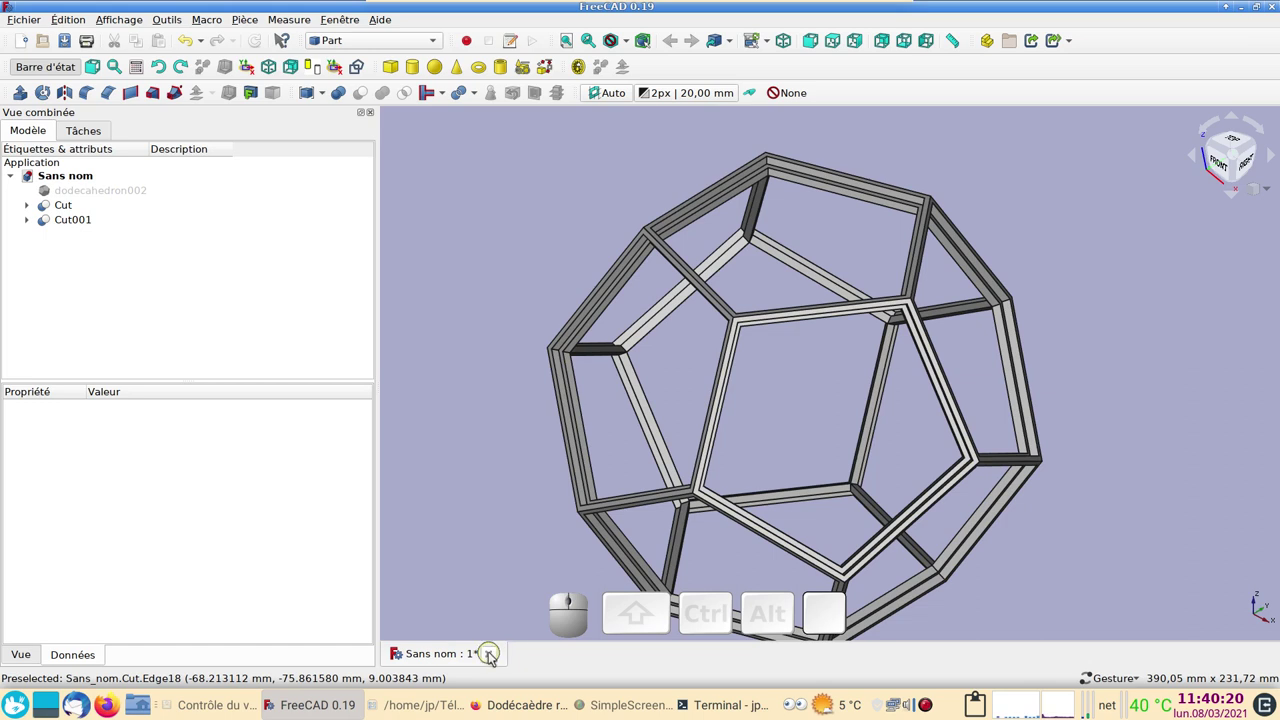
Close the frame document unsaved and create a radius-110 dodecahedron with the Polyhedrons macro
{"action": "left_click", "coordinate": [496, 661]}
{"action": "left_click", "coordinate": [585, 361]}
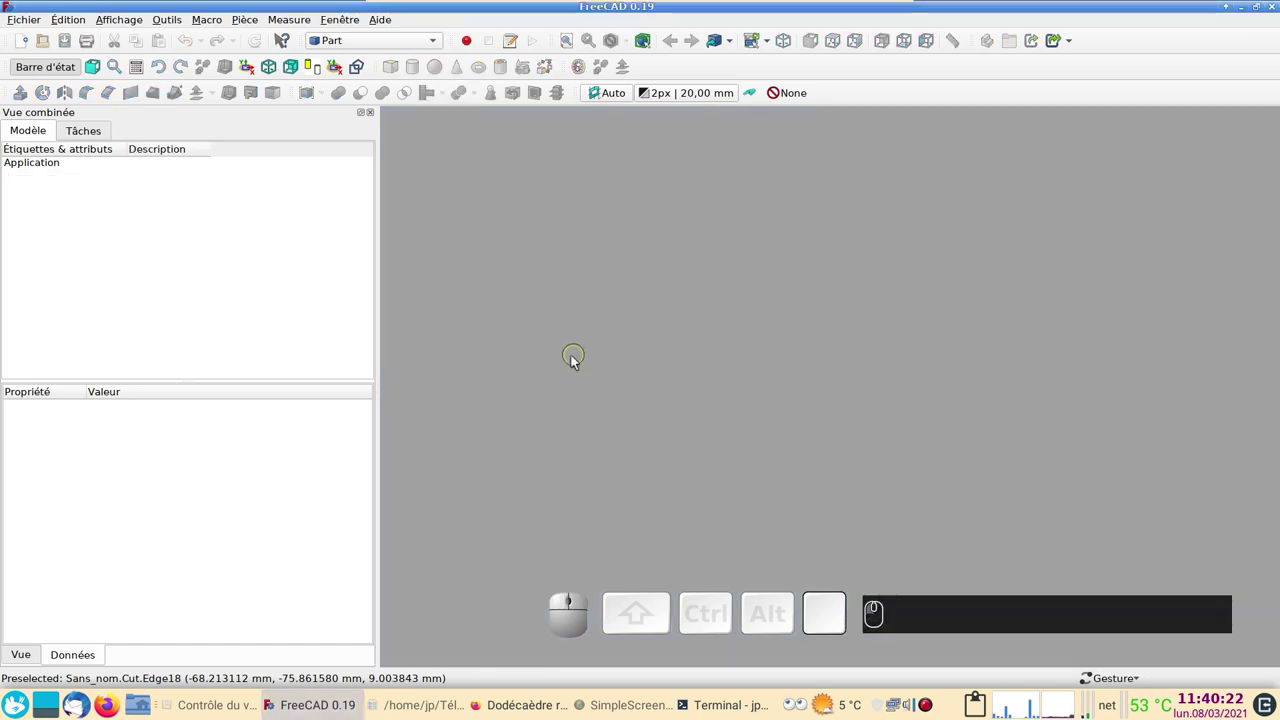
{"action": "left_click", "coordinate": [208, 28]}
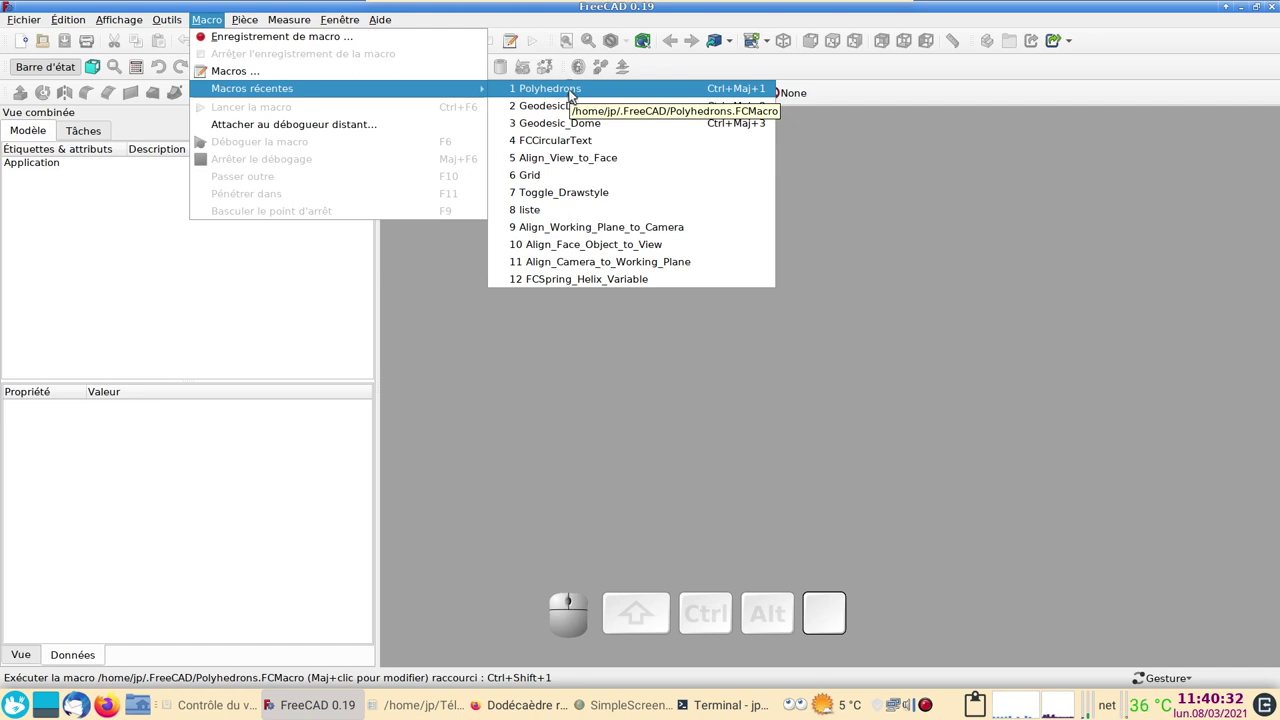
{"action": "left_click", "coordinate": [577, 99]}
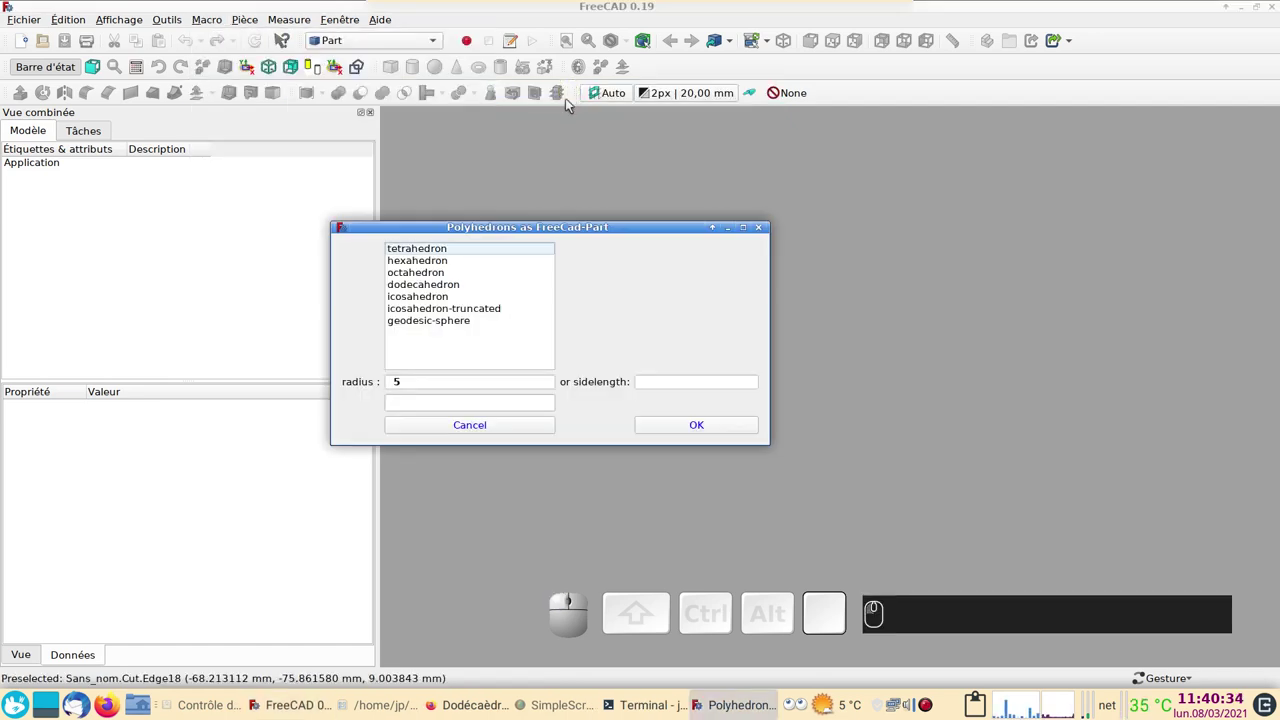
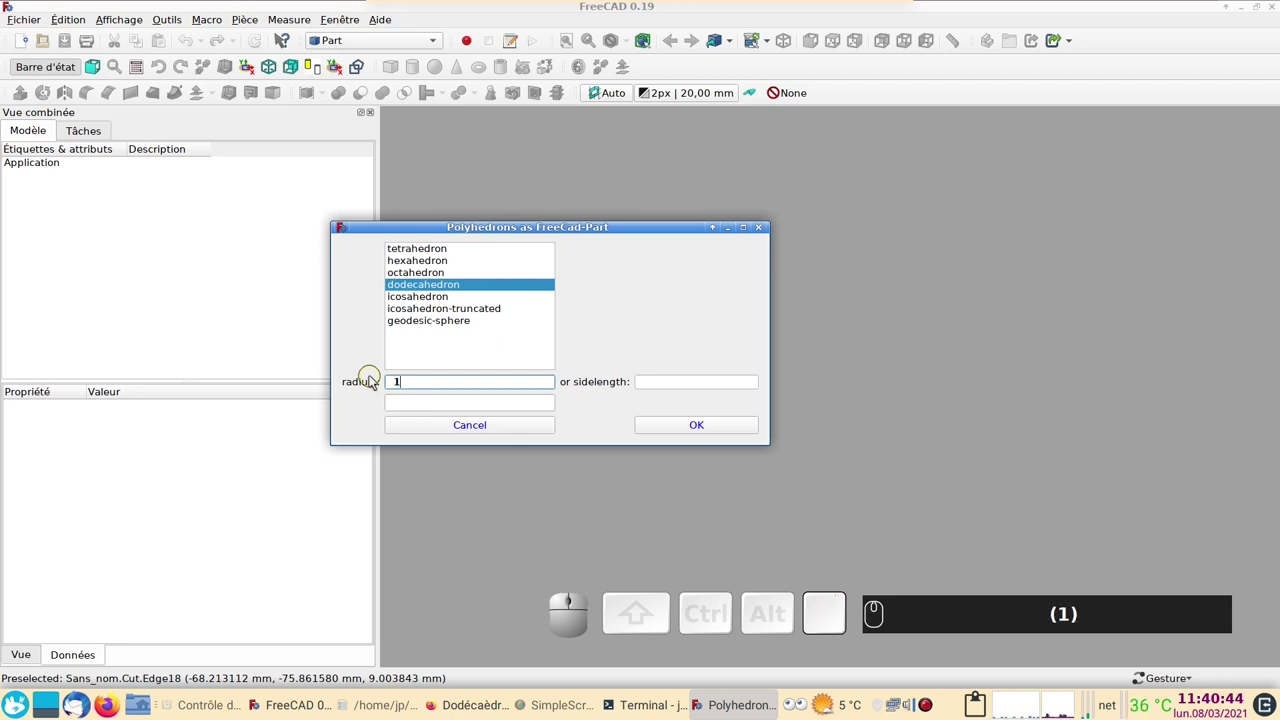
{"action": "key", "text": "KP_1"}
{"action": "key", "text": "KP_0"}
{"action": "left_click", "coordinate": [674, 431]}
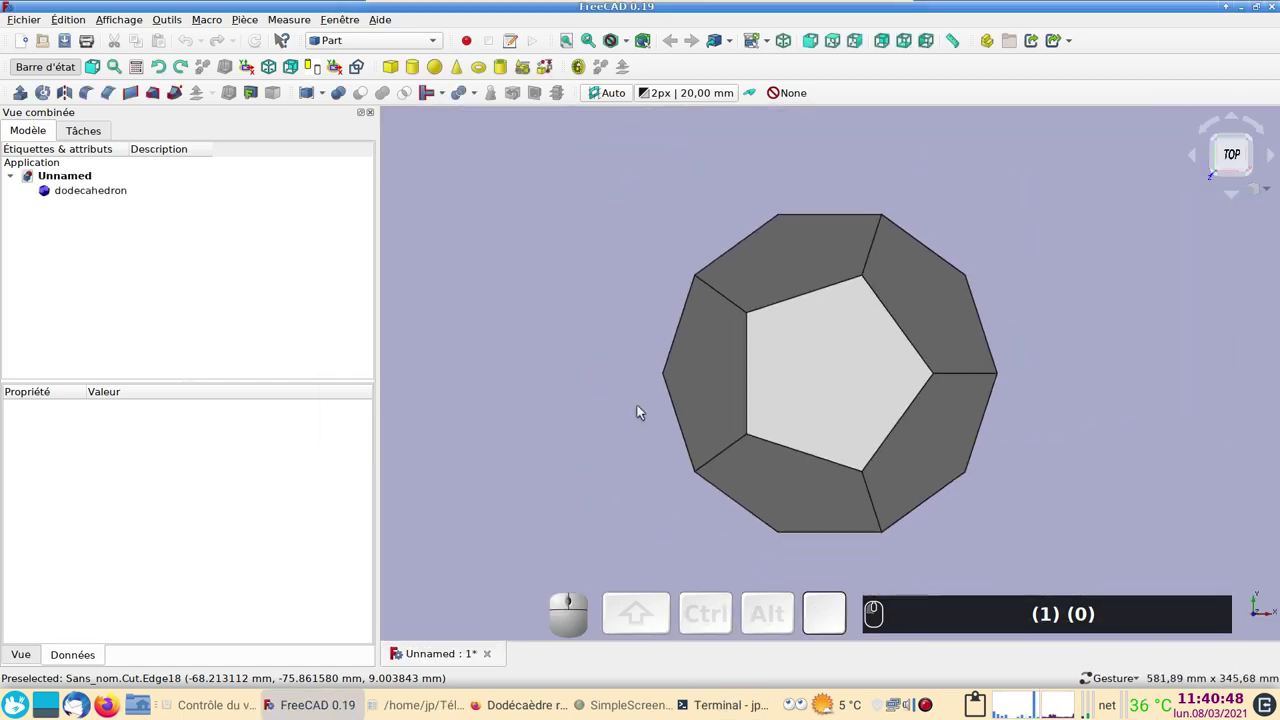
Run the Polyhedrons macro again and choose dodecahedron for a second solid
{"action": "left_click_drag", "start_coordinate": [901, 515], "coordinate": [547, 243]}
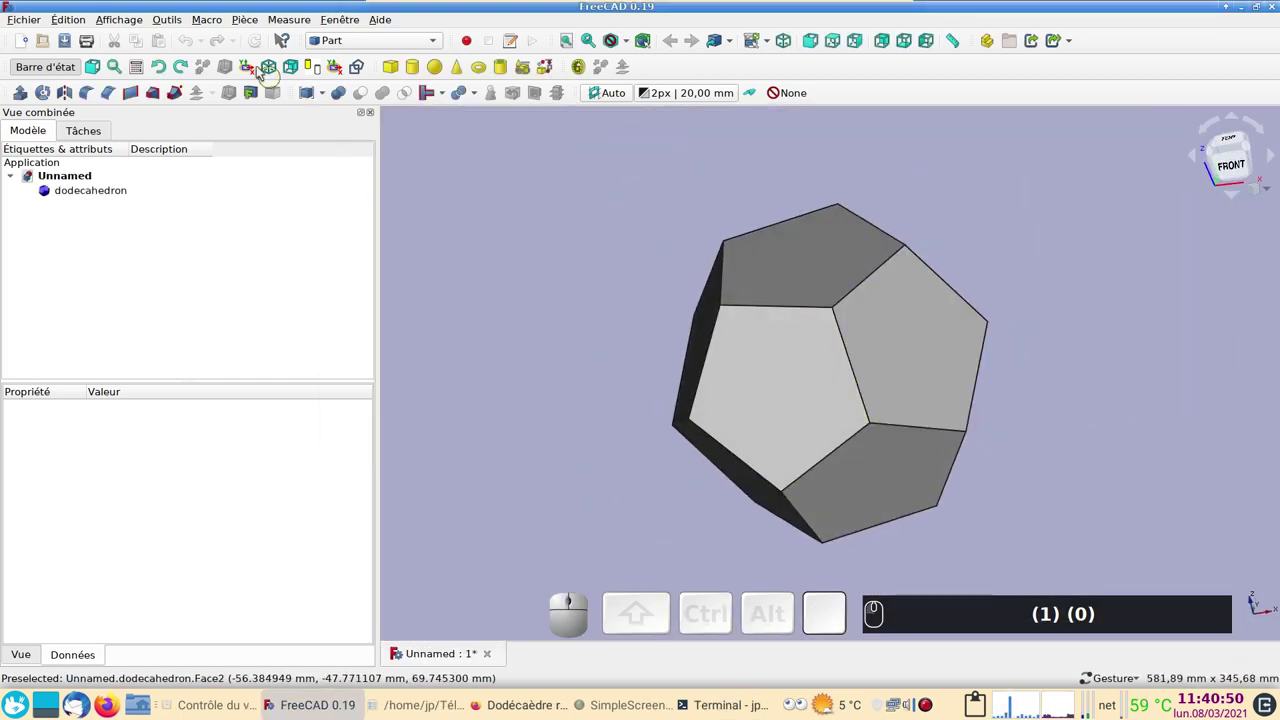
{"action": "left_click", "coordinate": [204, 18]}
{"action": "type", "text": "(1) (0)(1) (0)"}
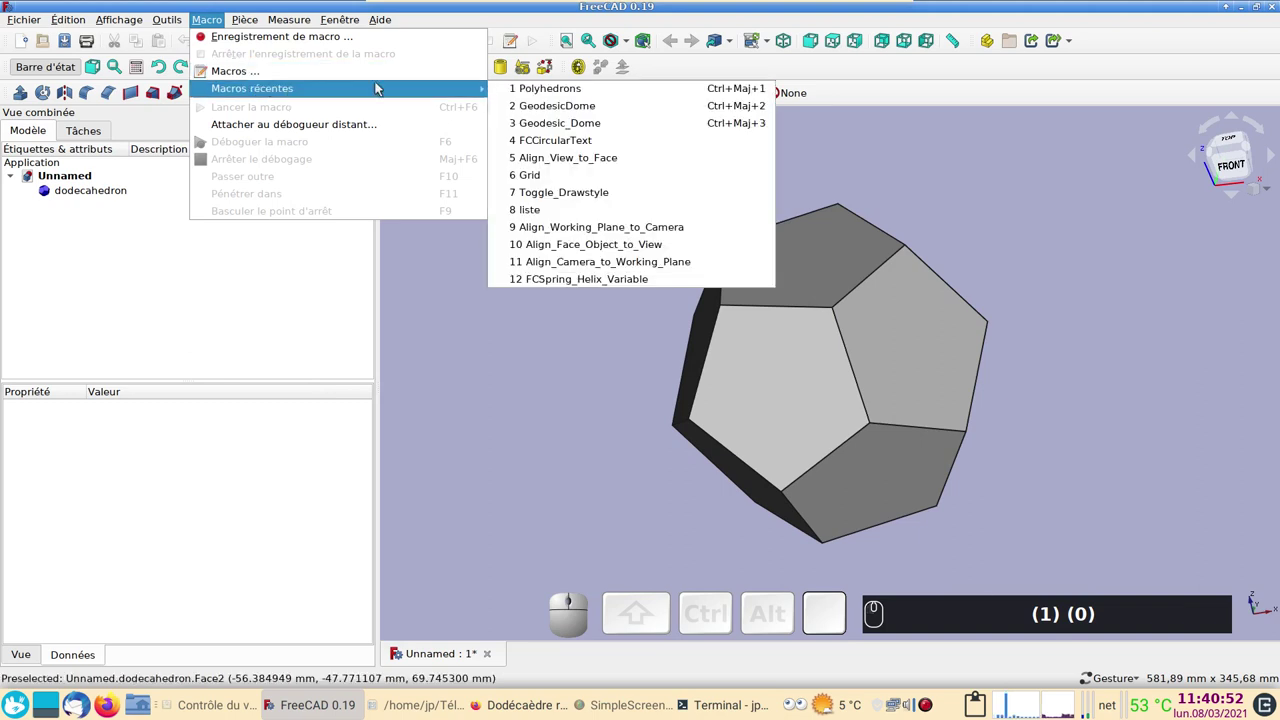
{"action": "left_click", "coordinate": [551, 99]}
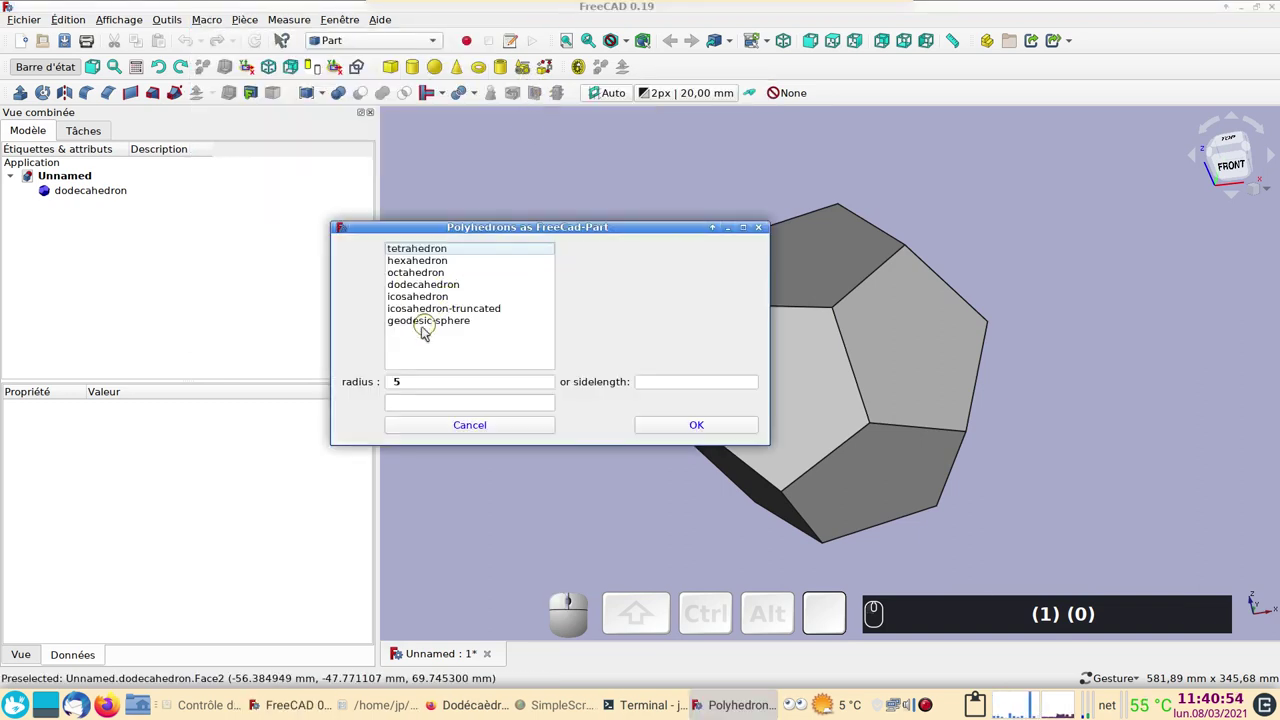
{"action": "left_click", "coordinate": [438, 286]}
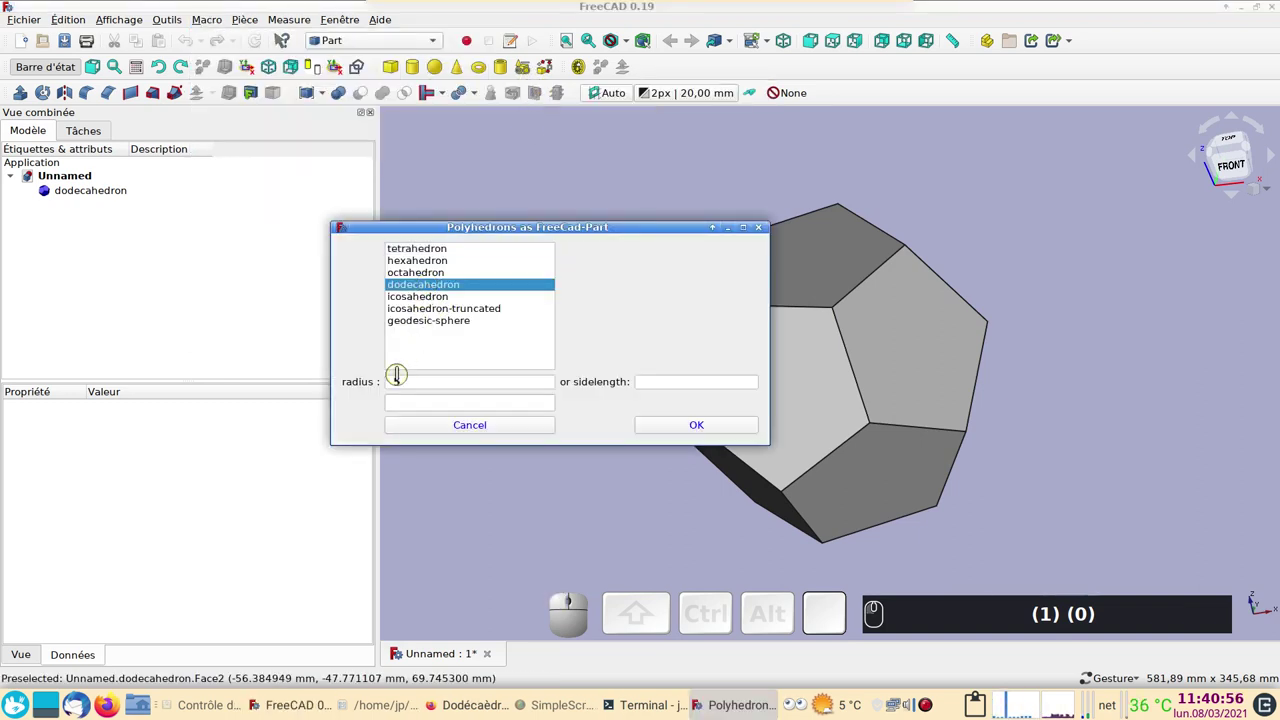
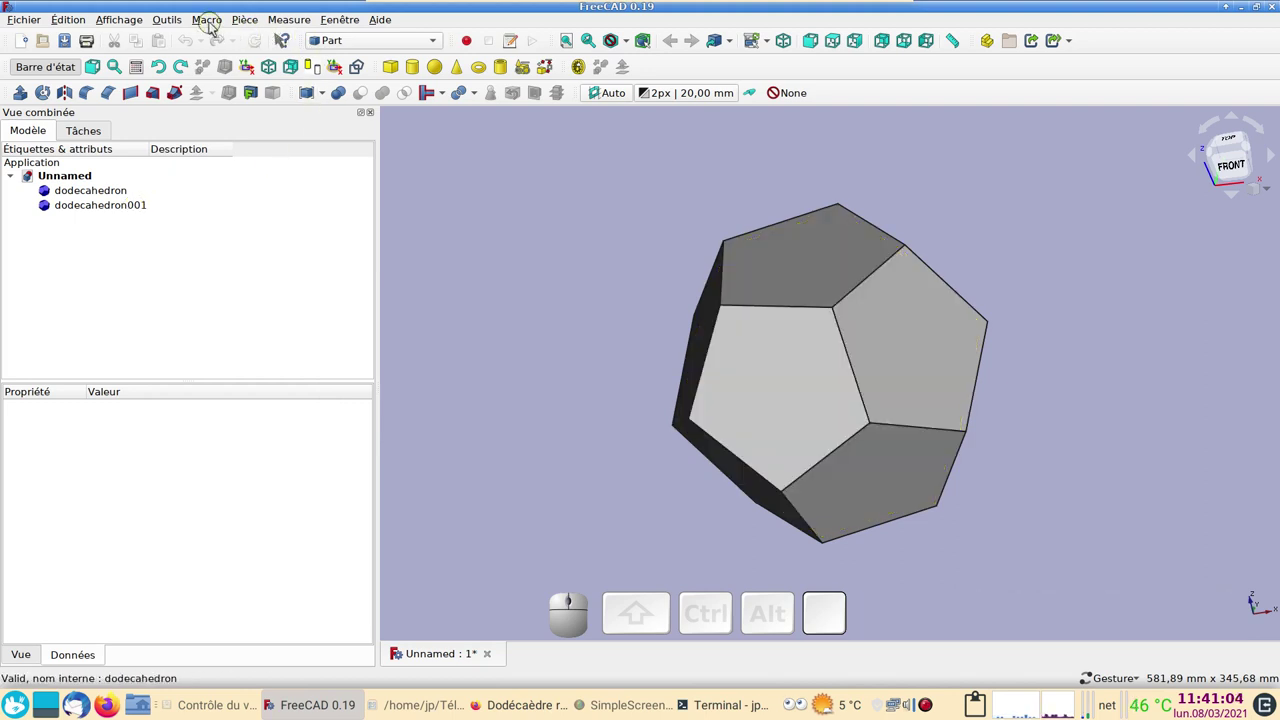
Create a third dodecahedron of radius 100 with the Polyhedrons macro
{"action": "left_click", "coordinate": [217, 31]}
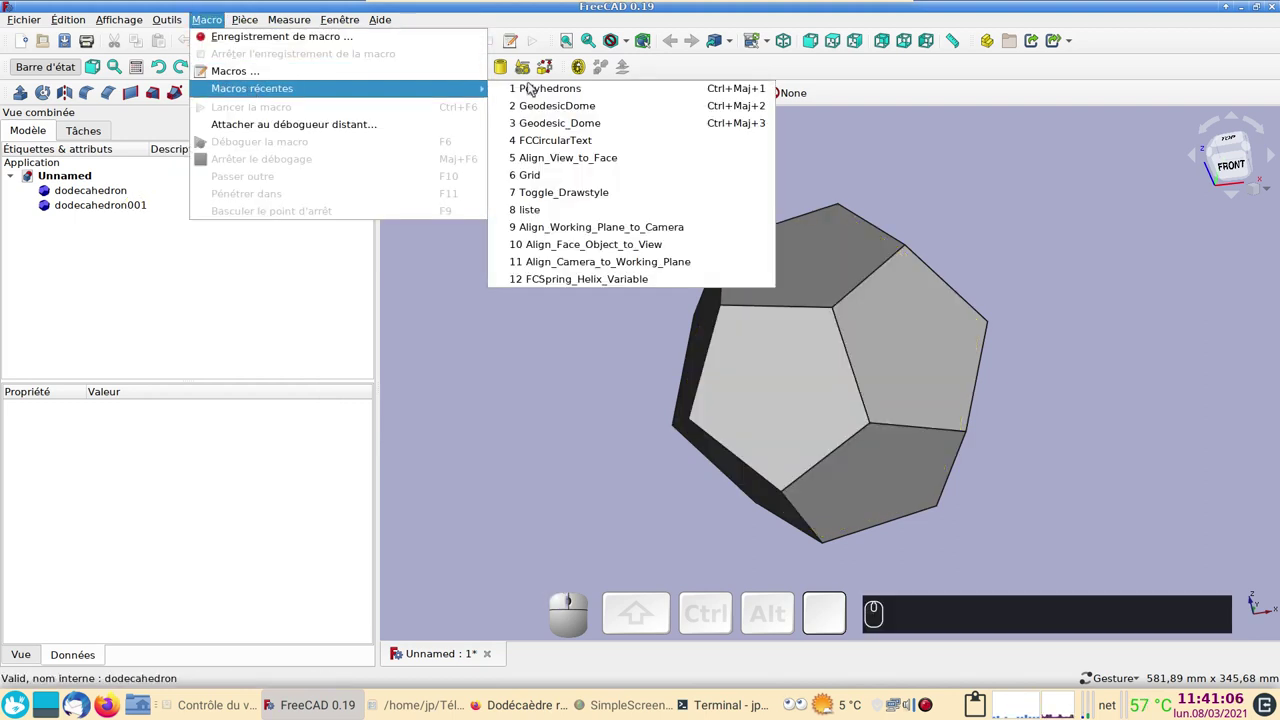
{"action": "left_click", "coordinate": [596, 94]}
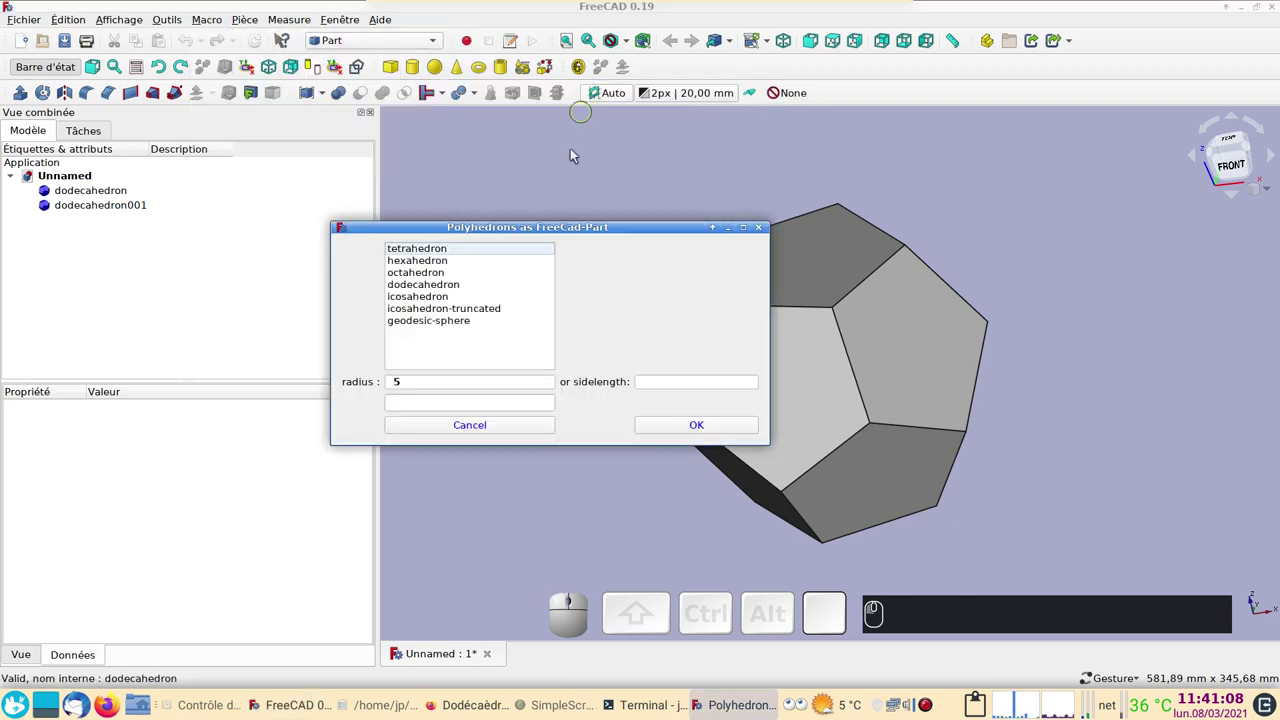
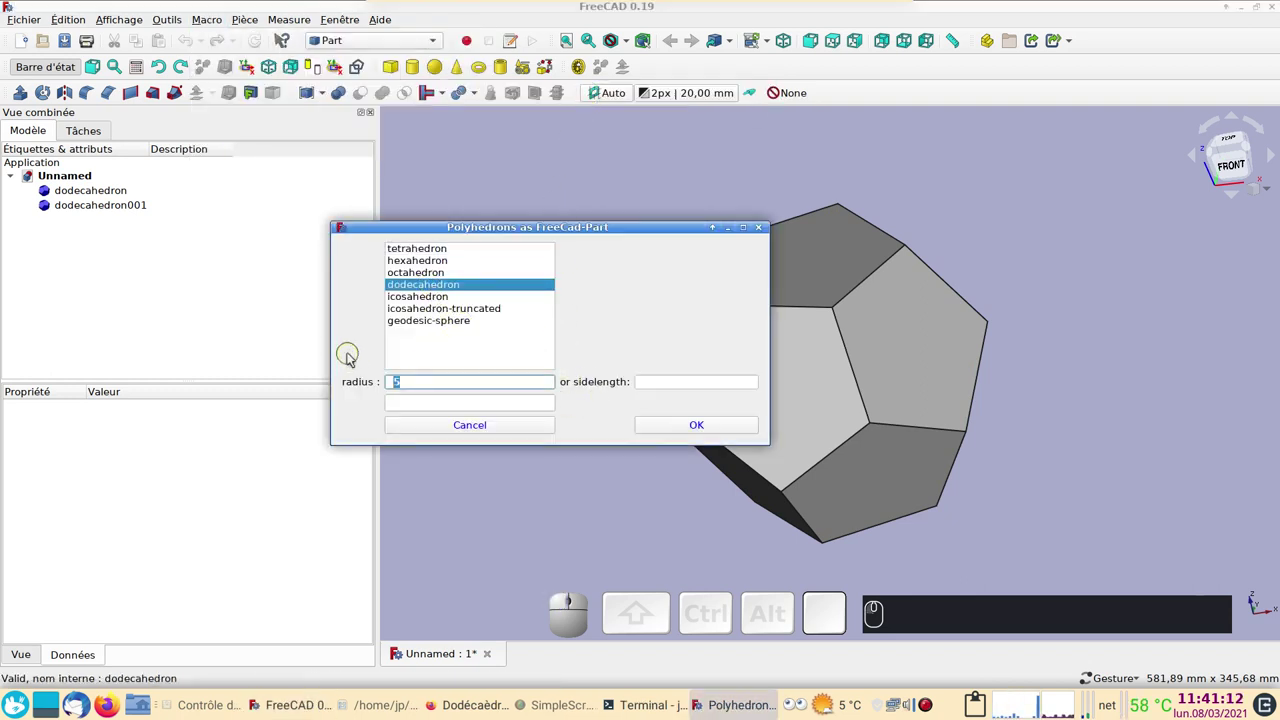
{"action": "type", "text": "(1) (0)"}
{"action": "type", "text": "(0)"}
{"action": "key", "text": "KP_0"}
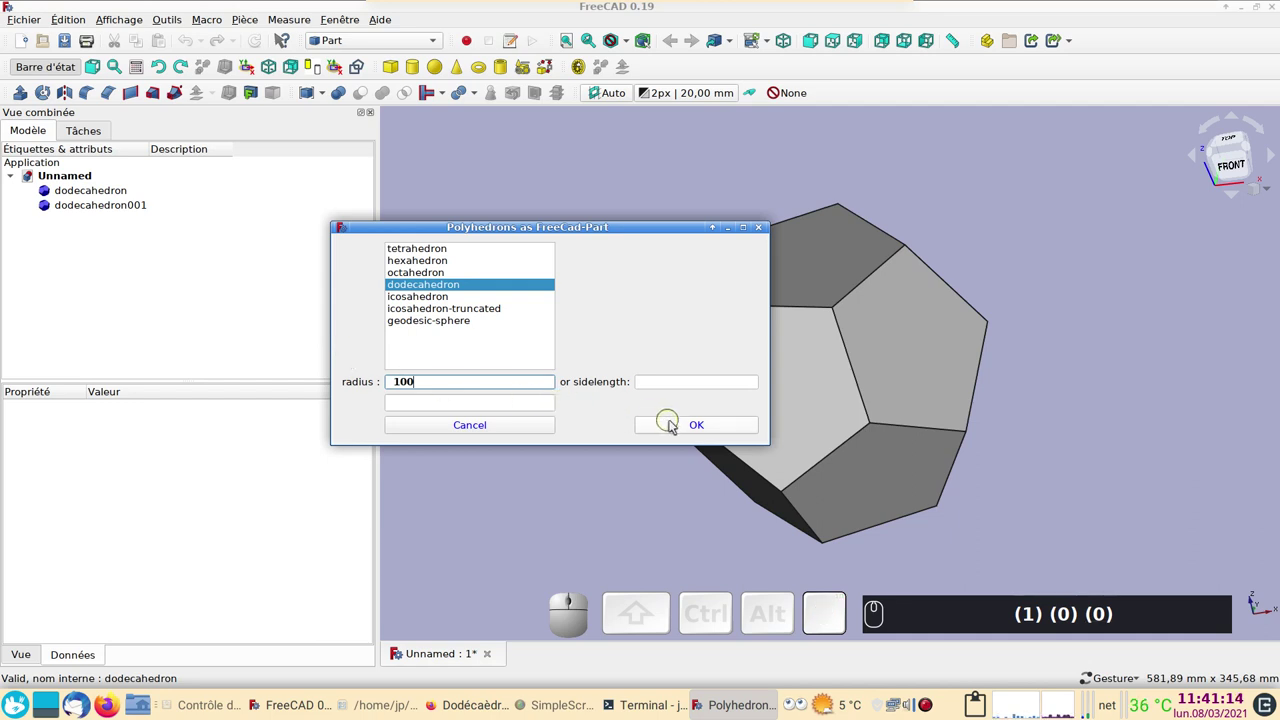
{"action": "left_click", "coordinate": [677, 429]}
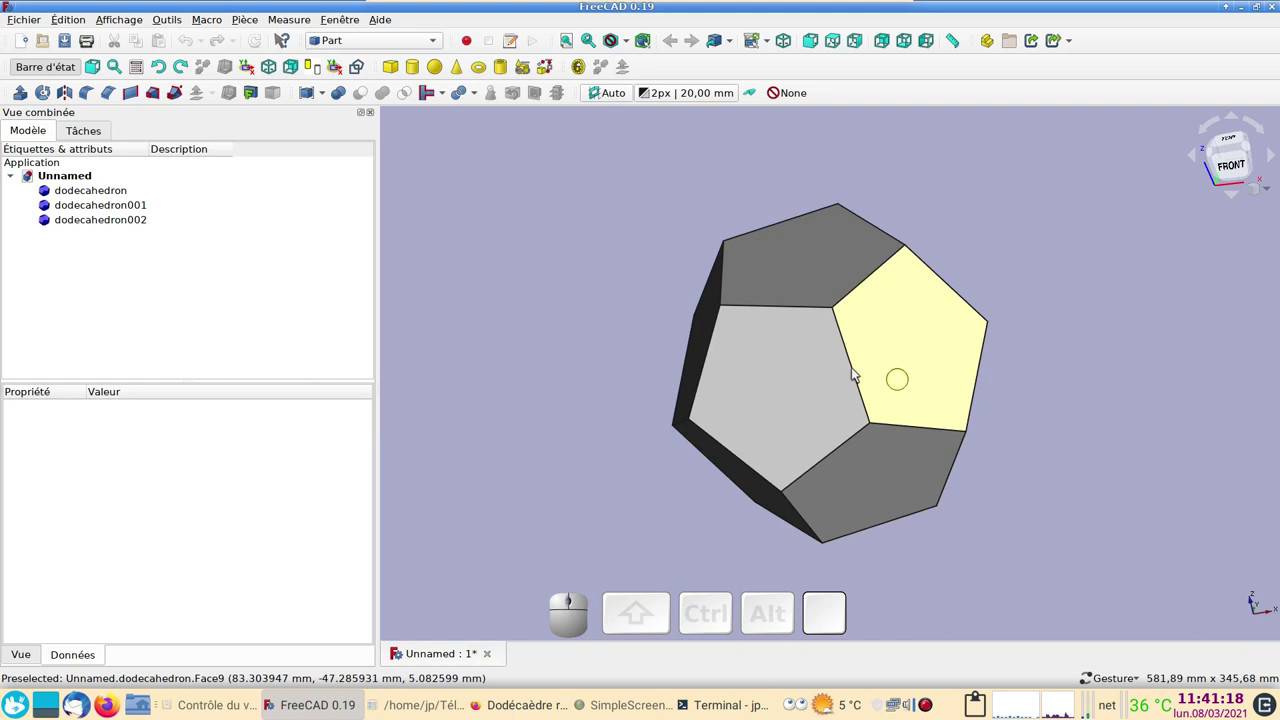
Hide dodecahedron and dodecahedron002 so only dodecahedron001 stays visible
{"action": "left_click_drag", "start_coordinate": [580, 275], "coordinate": [497, 311]}
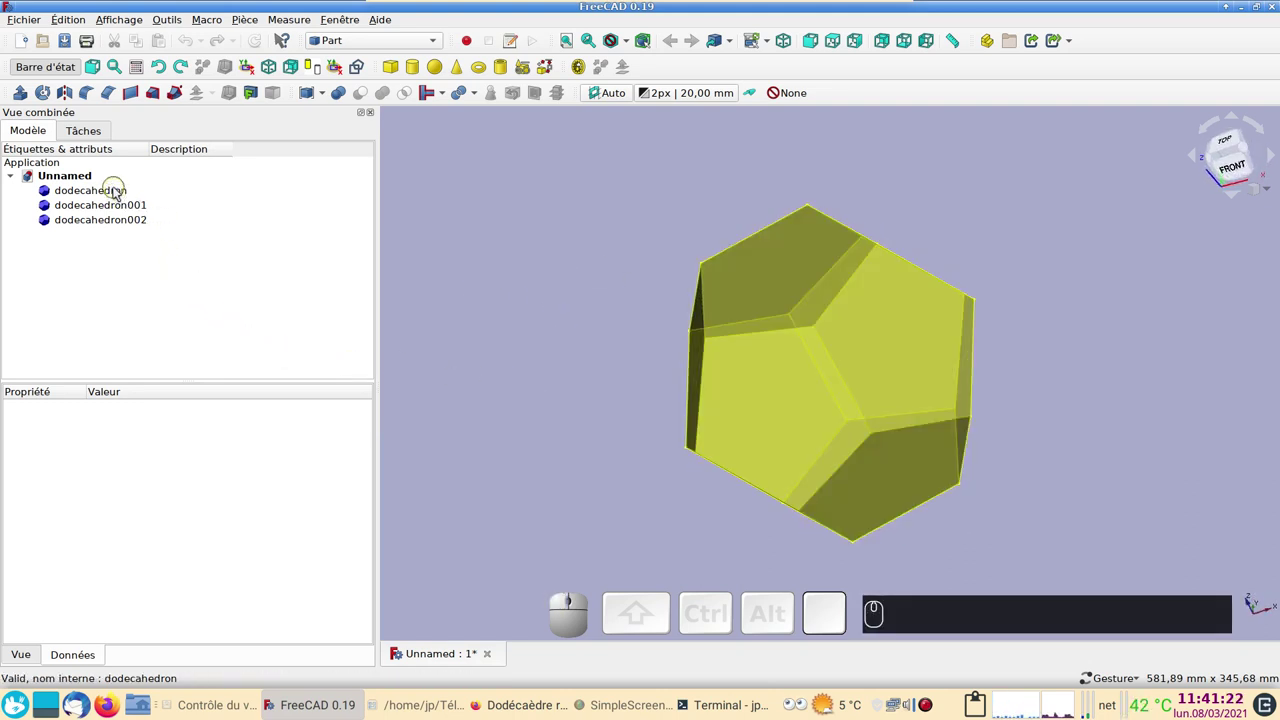
{"action": "left_click", "coordinate": [122, 206]}
{"action": "left_click", "coordinate": [127, 230]}
{"action": "left_click_drag", "start_coordinate": [939, 506], "coordinate": [427, 382]}
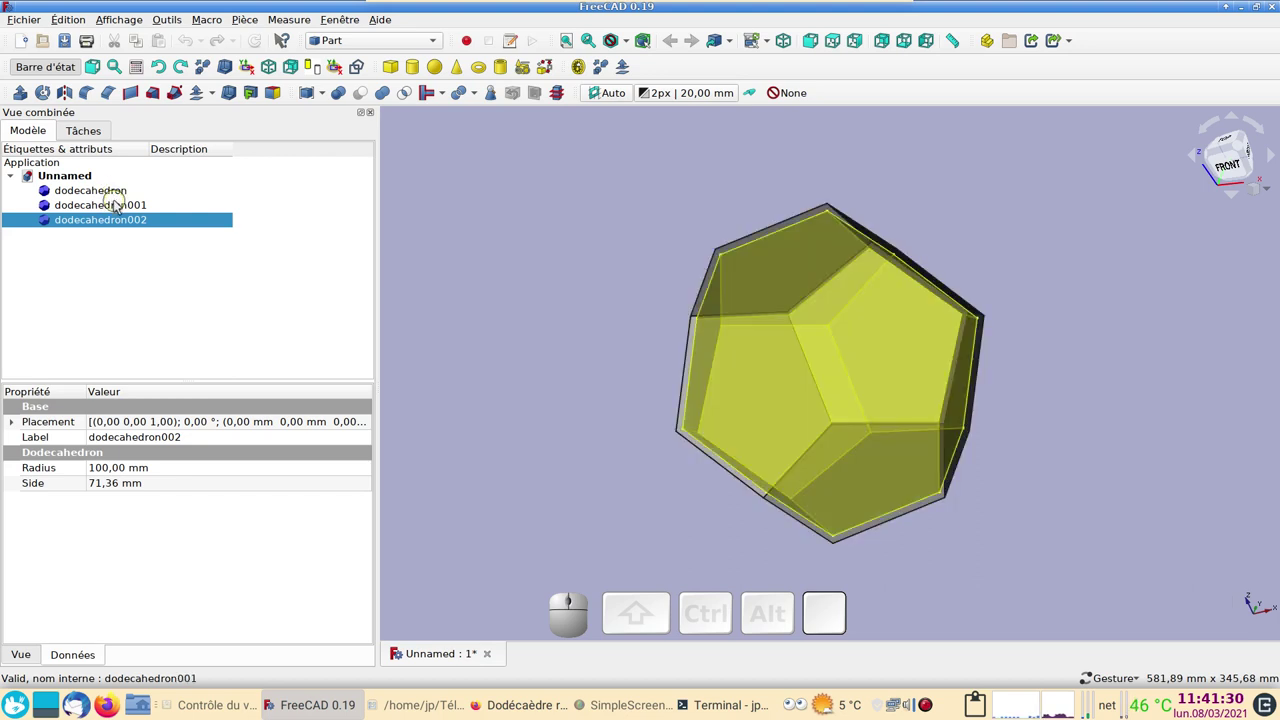
{"action": "left_click", "coordinate": [124, 201]}
{"action": "key", "text": "space"}
{"action": "left_click", "coordinate": [110, 225]}
{"action": "key", "text": "space"}
{"action": "left_click_drag", "start_coordinate": [596, 374], "coordinate": [552, 312]}
Switch to the Part Design workbench
{"action": "left_click", "coordinate": [361, 45]}
{"action": "left_click", "coordinate": [368, 62]}
{"action": "left_click", "coordinate": [18, 137]}
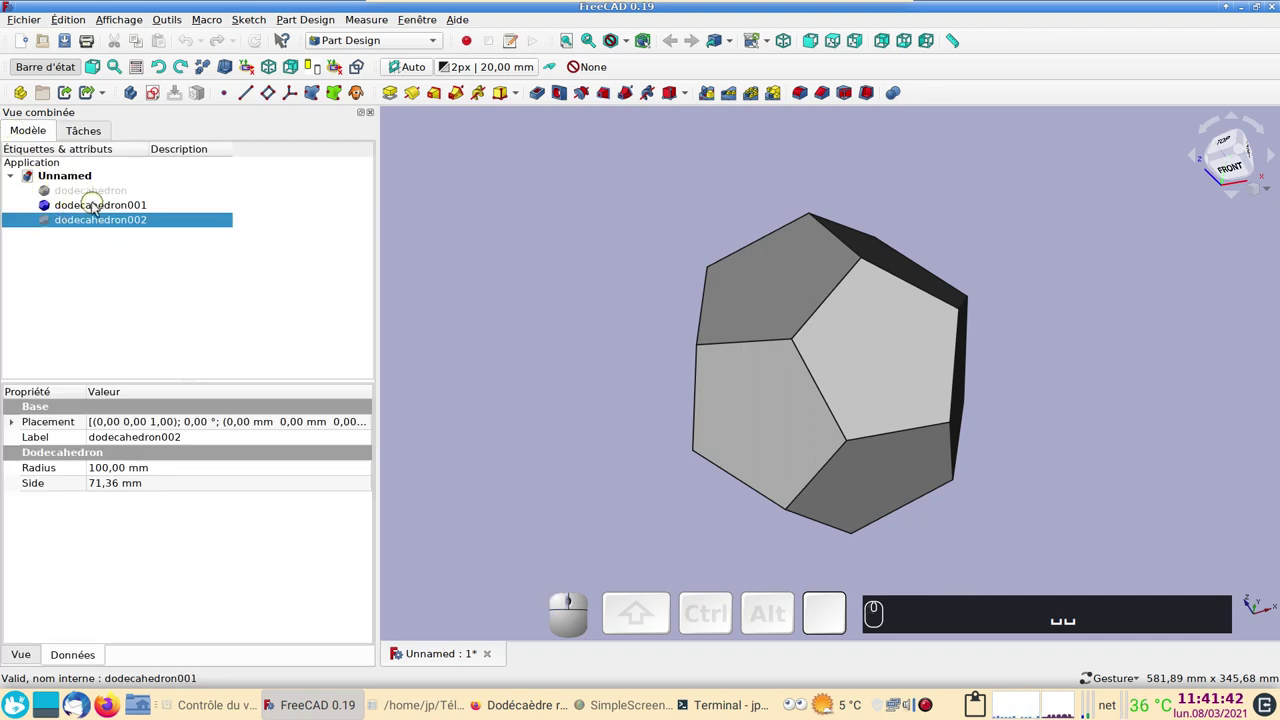
Create a Body with dodecahedron001 as its base feature and orbit it
{"action": "left_click", "coordinate": [98, 212]}
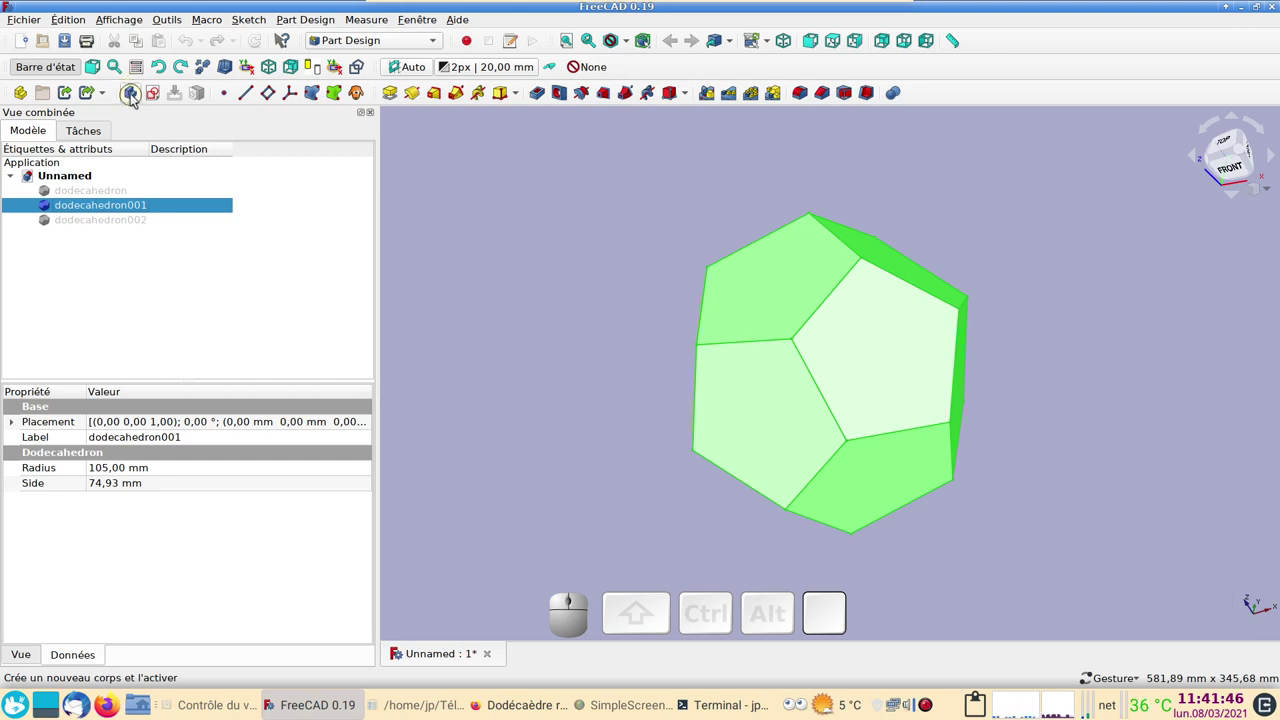
{"action": "left_click", "coordinate": [138, 103]}
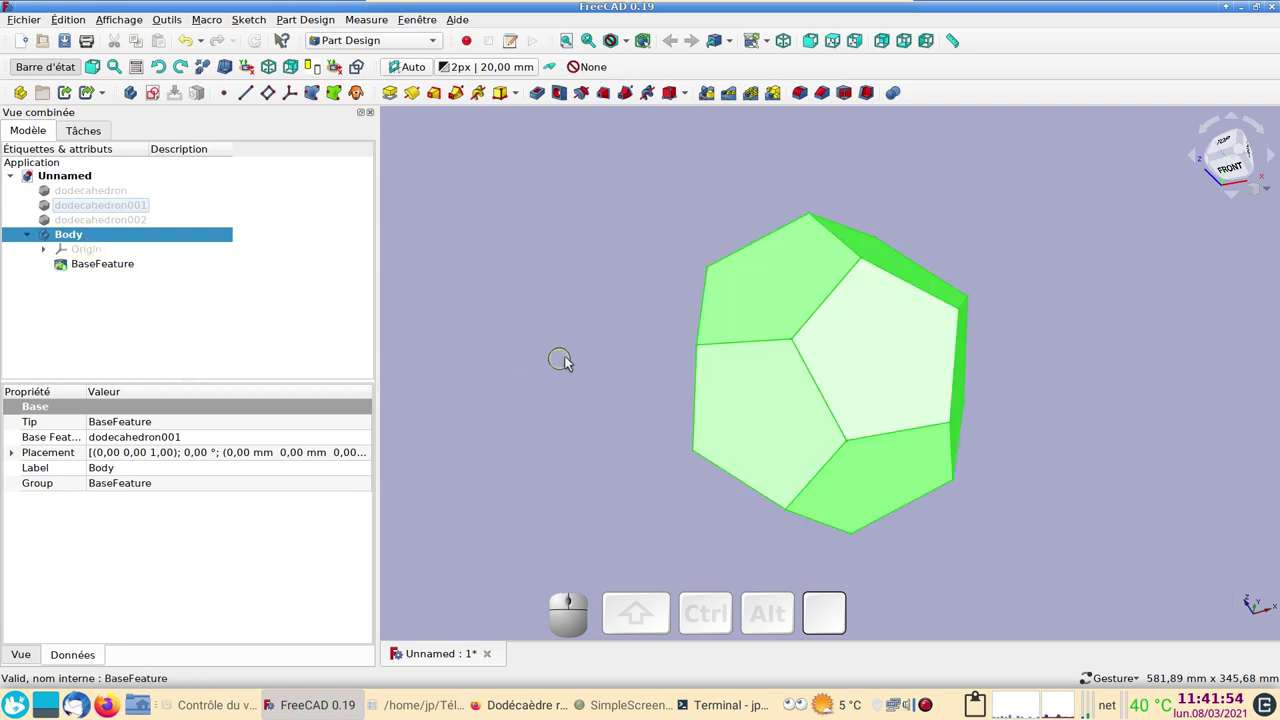
{"action": "key", "text": "KP_2"}
{"action": "left_click", "coordinate": [560, 342]}
{"action": "left_click_drag", "start_coordinate": [673, 408], "coordinate": [586, 329]}
{"action": "scroll", "scroll_direction": "up", "scroll_amount": 3}
{"action": "scroll", "scroll_direction": "down", "scroll_amount": 3}
{"action": "left_click_drag", "start_coordinate": [551, 296], "coordinate": [511, 298]}
Attempt a Pad, get the no-sketch warning, then select dodecahedron faces to extrude
{"action": "left_click", "coordinate": [501, 233]}
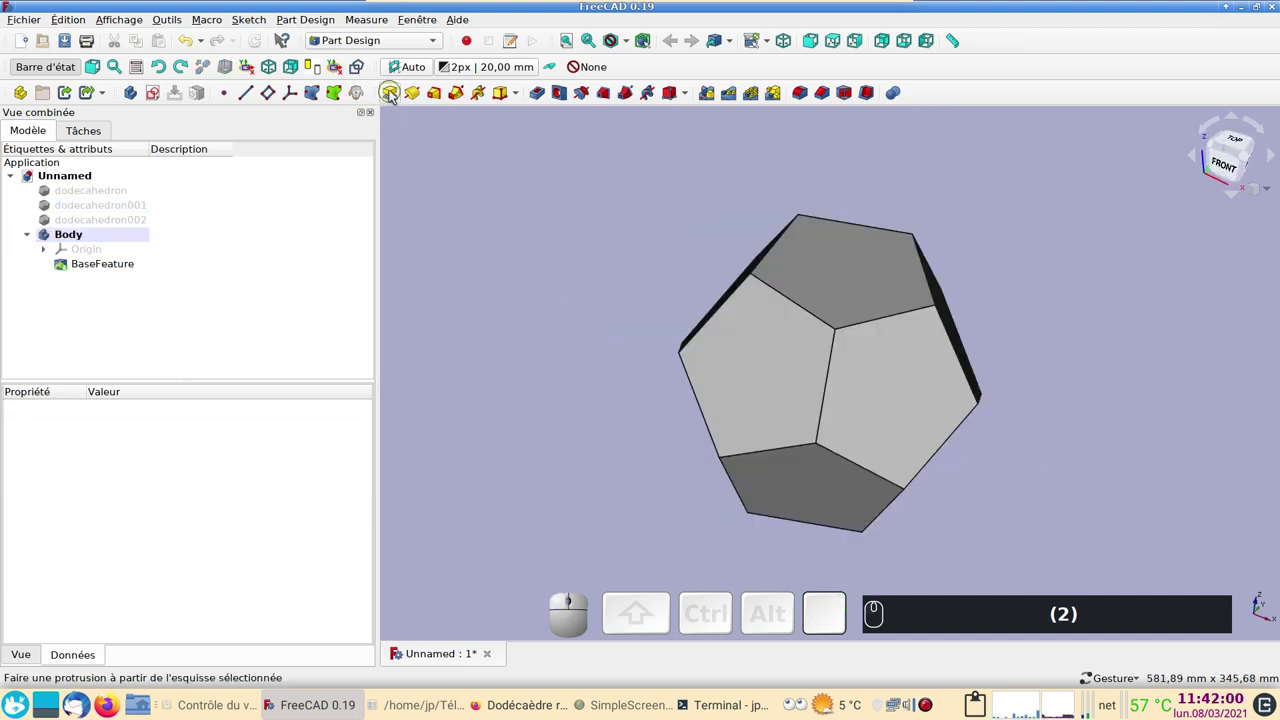
{"action": "left_click", "coordinate": [394, 95]}
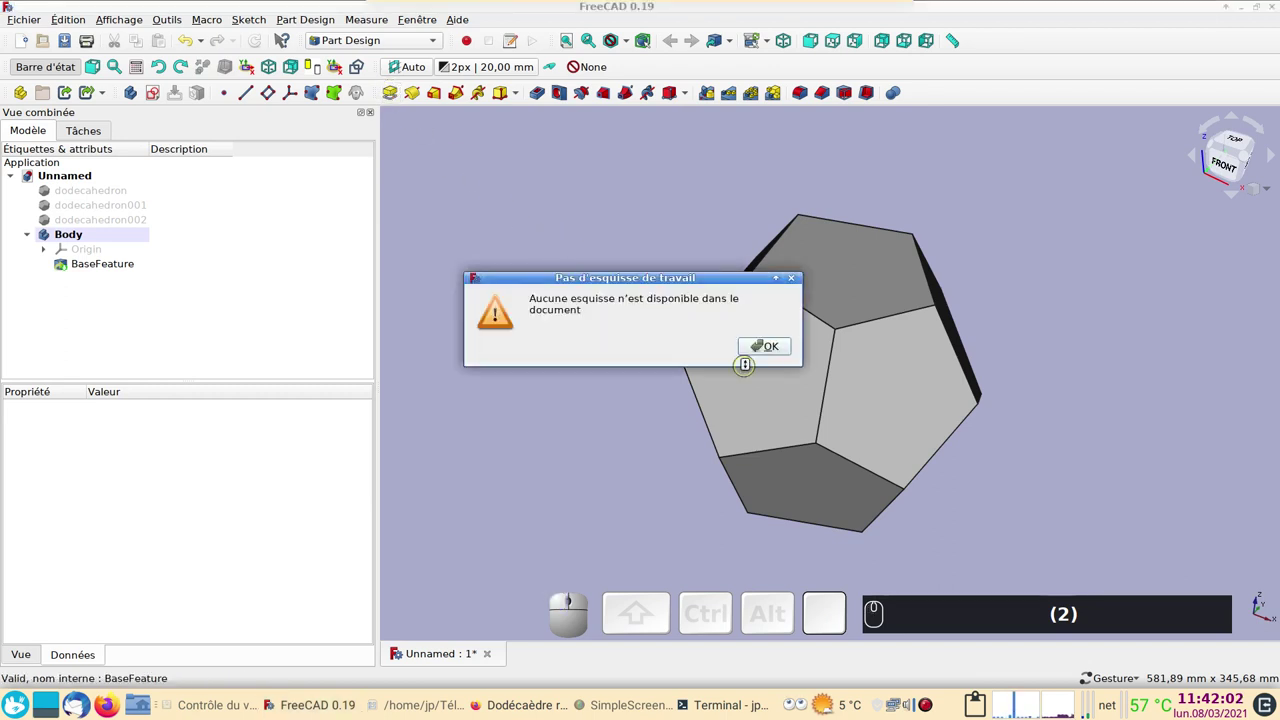
{"action": "left_click", "coordinate": [757, 357]}
{"action": "left_click", "coordinate": [829, 279]}
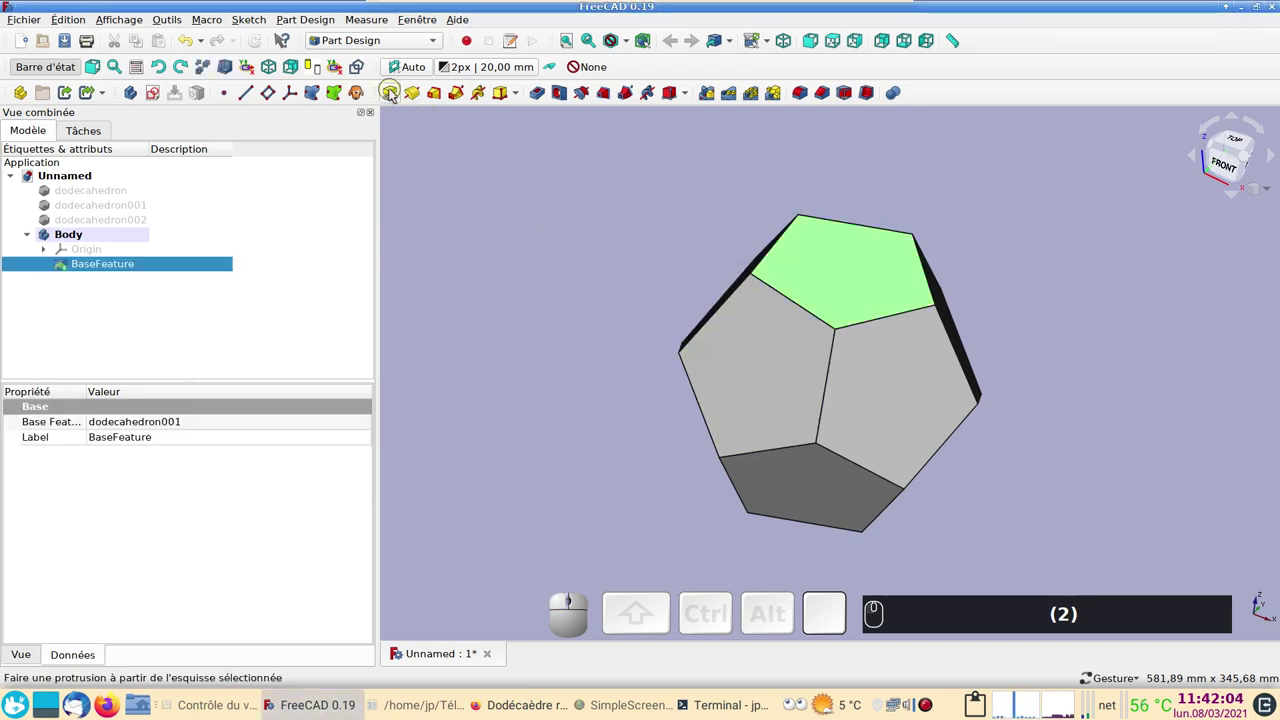
Pad the first dodecahedron faces outward by 10 mm each, one face at a time
{"action": "left_click", "coordinate": [394, 93]}
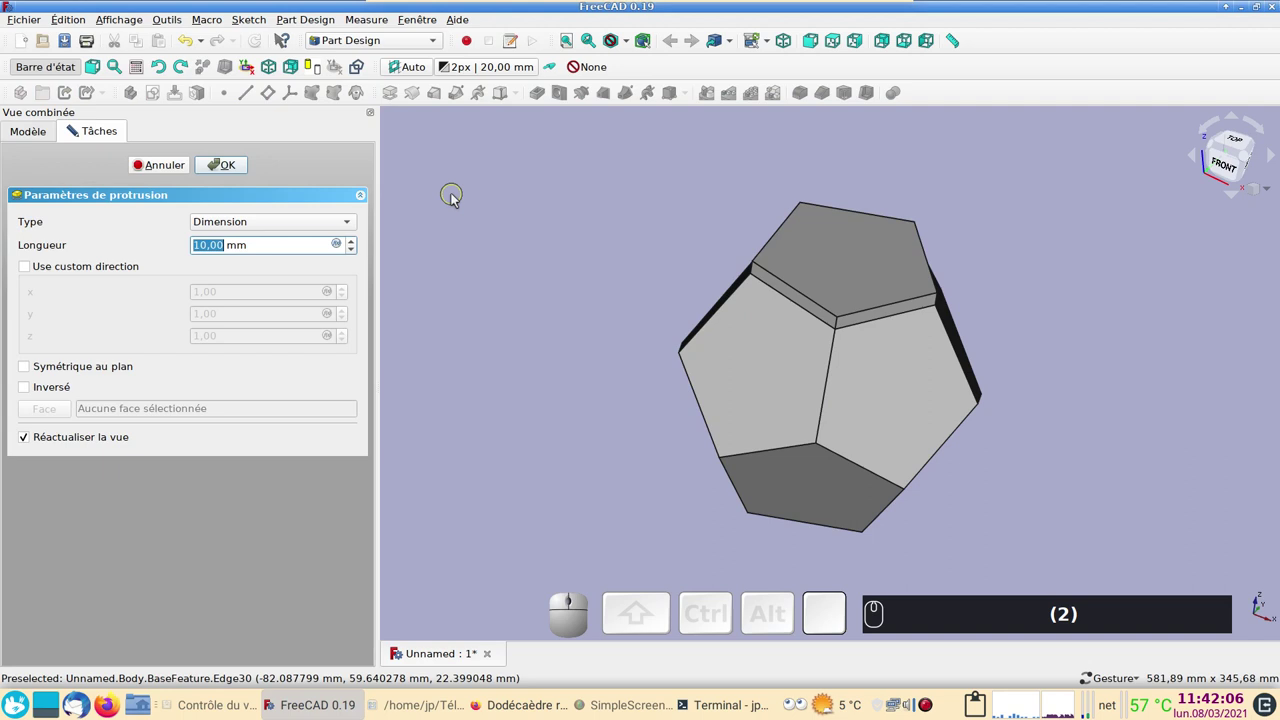
{"action": "key", "text": "Return"}
{"action": "left_click", "coordinate": [768, 378]}
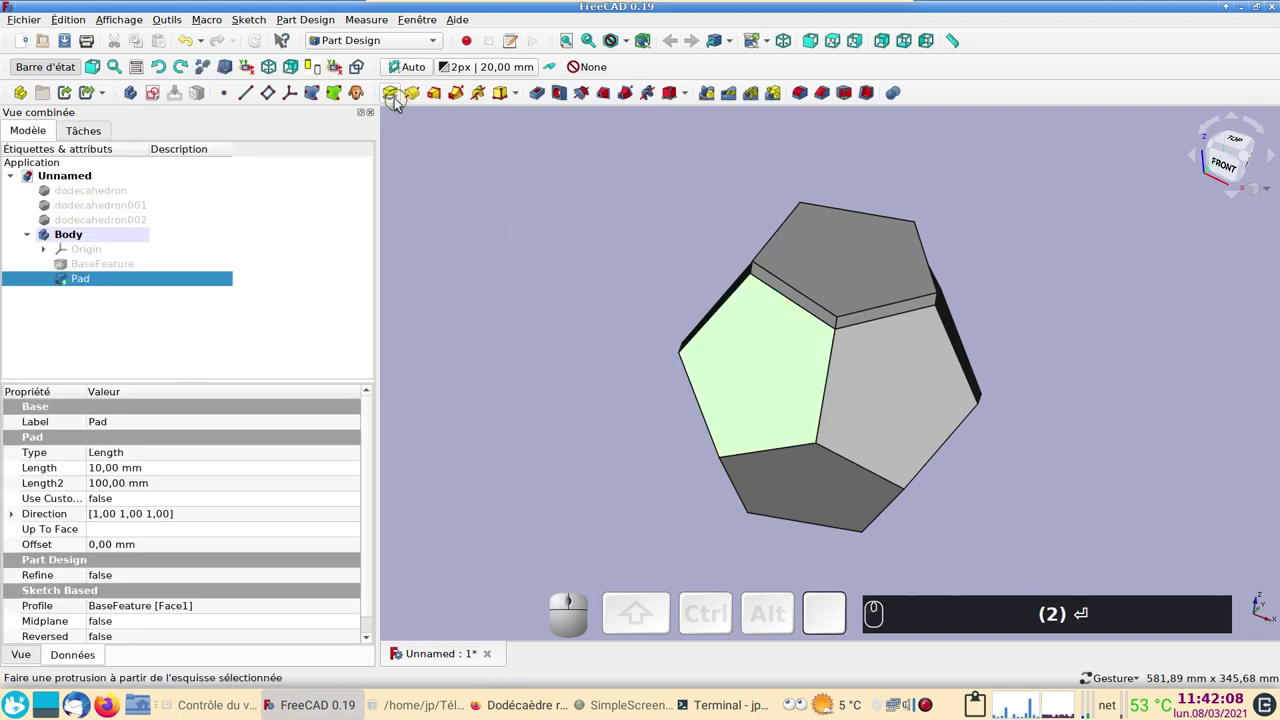
{"action": "left_click", "coordinate": [402, 107]}
{"action": "key", "text": "Return"}
{"action": "left_click", "coordinate": [895, 399]}
{"action": "left_click", "coordinate": [390, 95]}
{"action": "left_click_drag", "start_coordinate": [559, 219], "coordinate": [759, 327]}
{"action": "left_click", "coordinate": [779, 333]}
{"action": "left_click", "coordinate": [395, 94]}
{"action": "key", "text": "Return"}
{"action": "left_click", "coordinate": [843, 243]}
{"action": "left_click", "coordinate": [401, 103]}
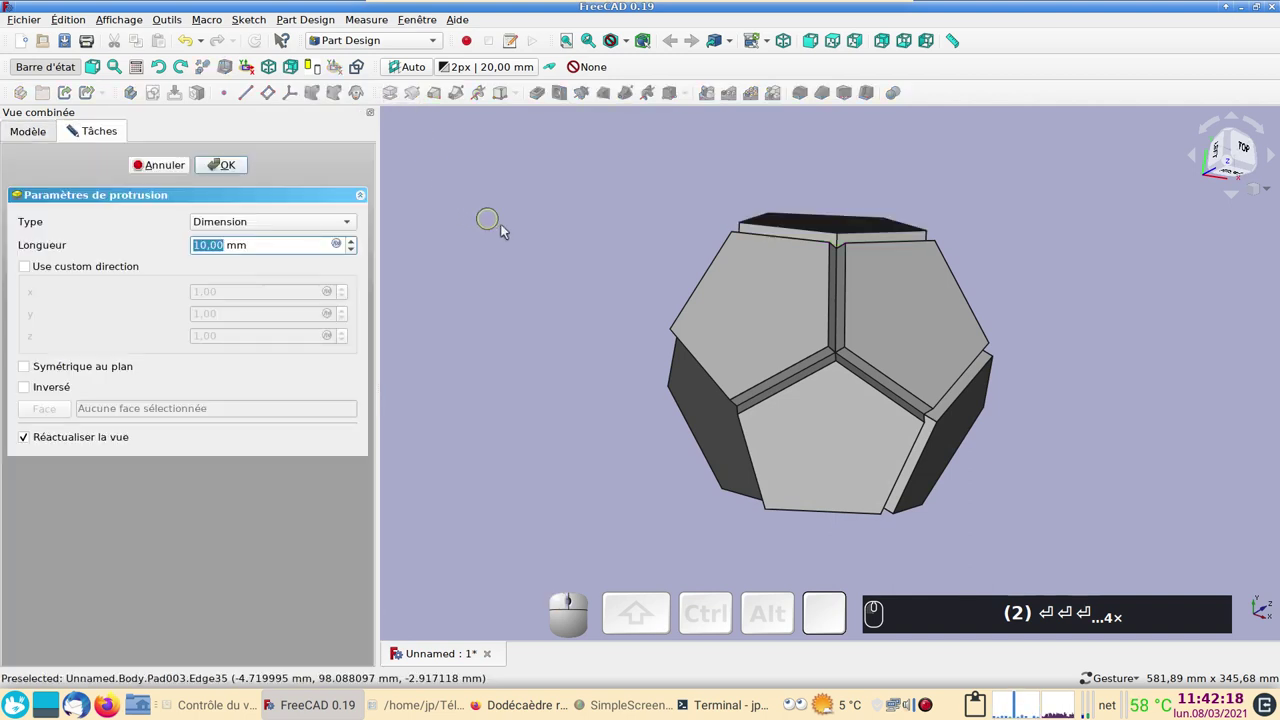
{"action": "key", "text": "Return"}
Pad the remaining faces by 10 mm each, completing the chain up to Pad011
{"action": "left_click_drag", "start_coordinate": [709, 221], "coordinate": [726, 287]}
{"action": "left_click", "coordinate": [781, 276]}
{"action": "left_click", "coordinate": [396, 97]}
{"action": "key", "text": "Return"}
{"action": "left_click", "coordinate": [1026, 365]}
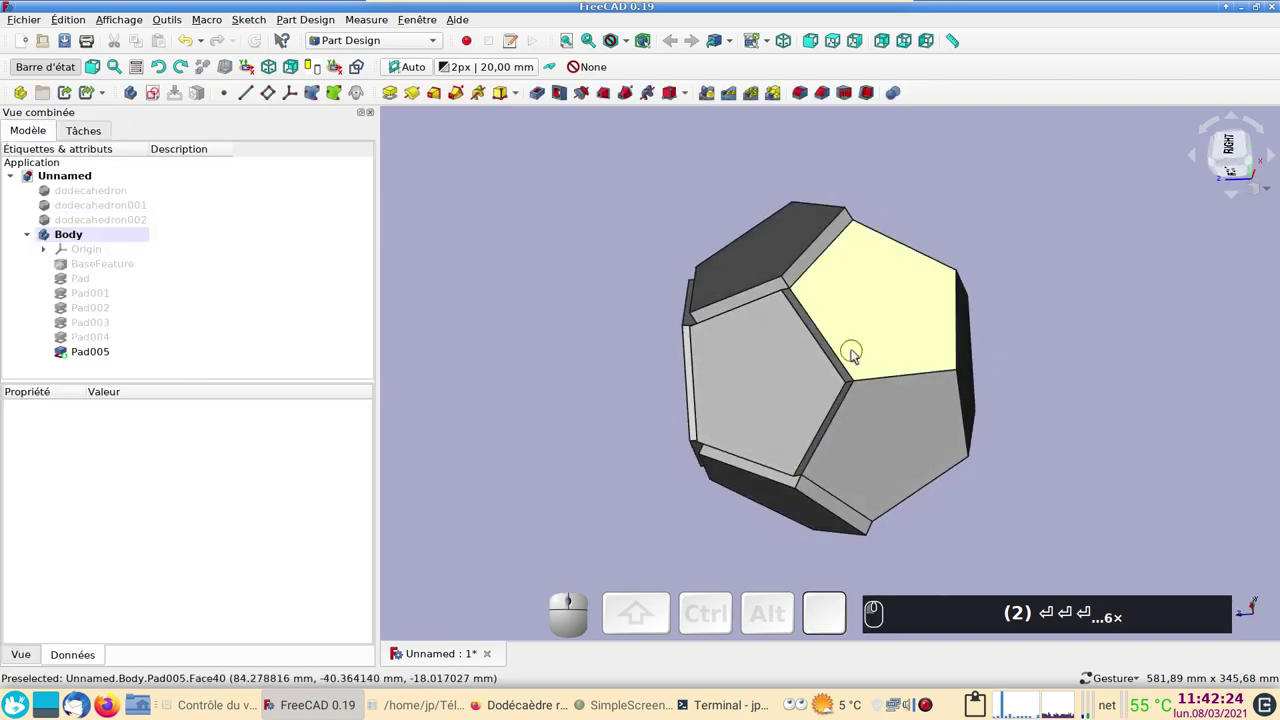
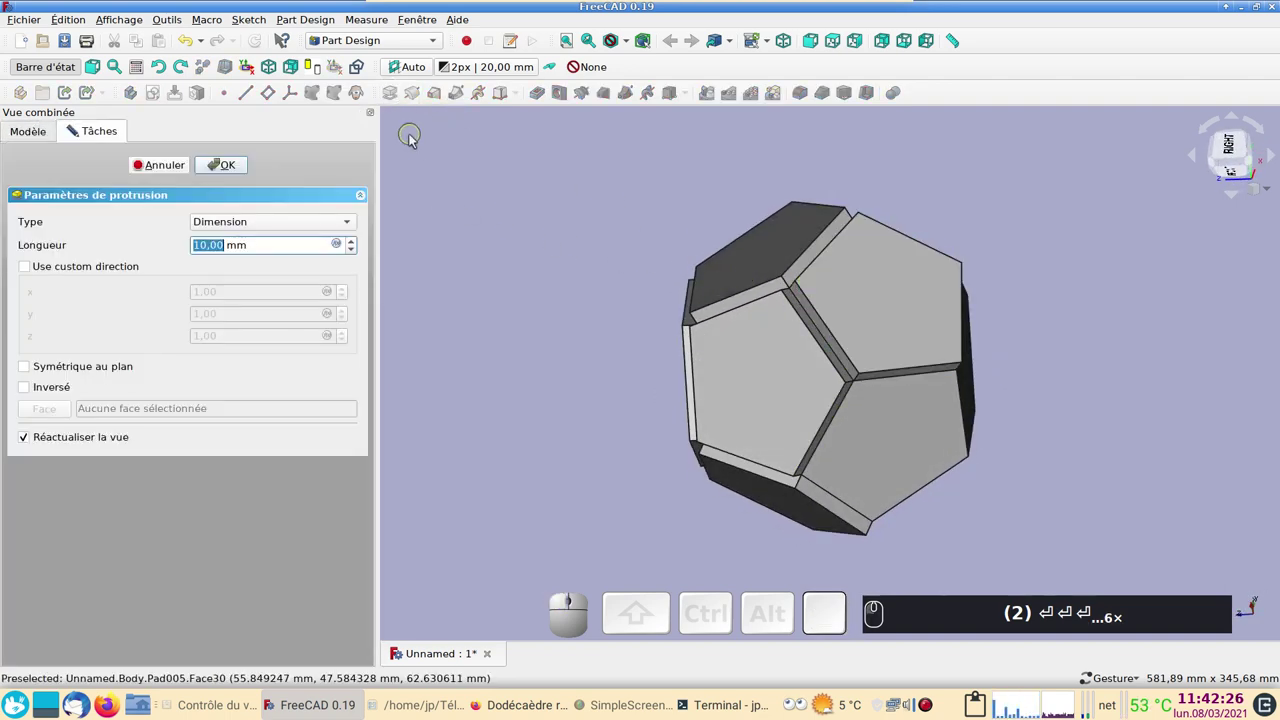
{"action": "key", "text": "Return"}
{"action": "left_click", "coordinate": [896, 440]}
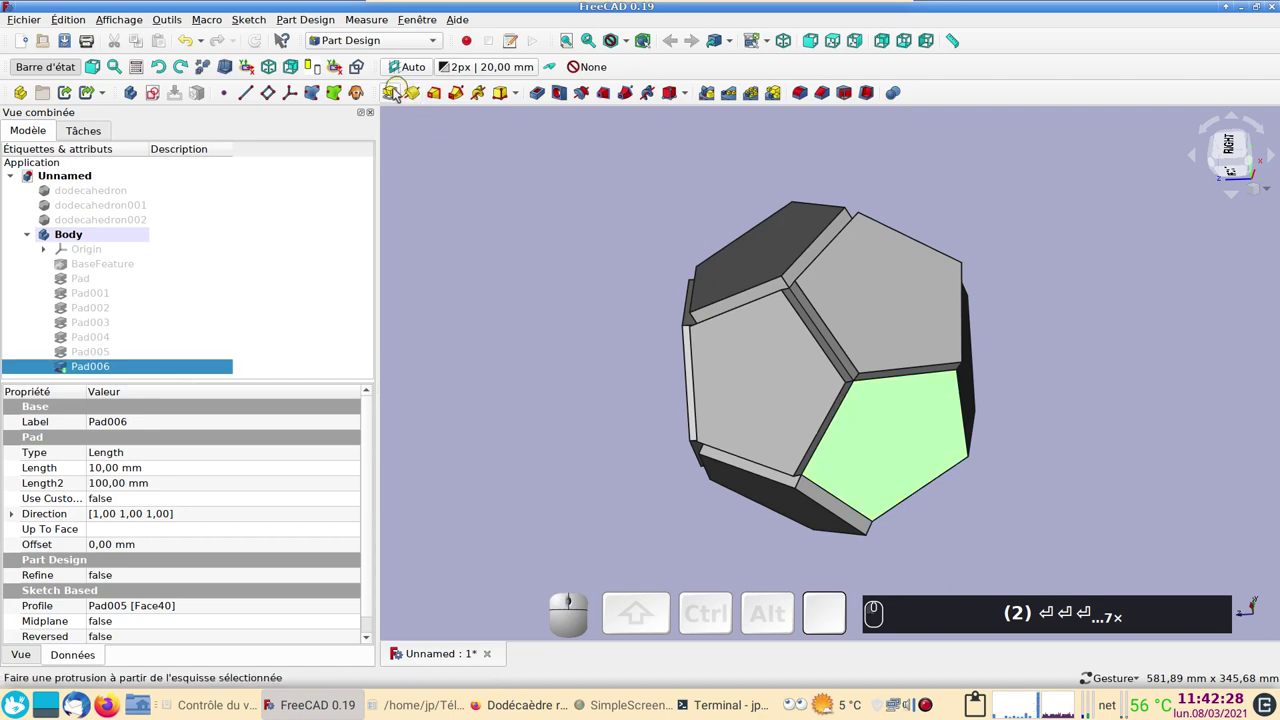
{"action": "left_click", "coordinate": [398, 98]}
{"action": "key", "text": "Return"}
{"action": "left_click", "coordinate": [868, 318]}
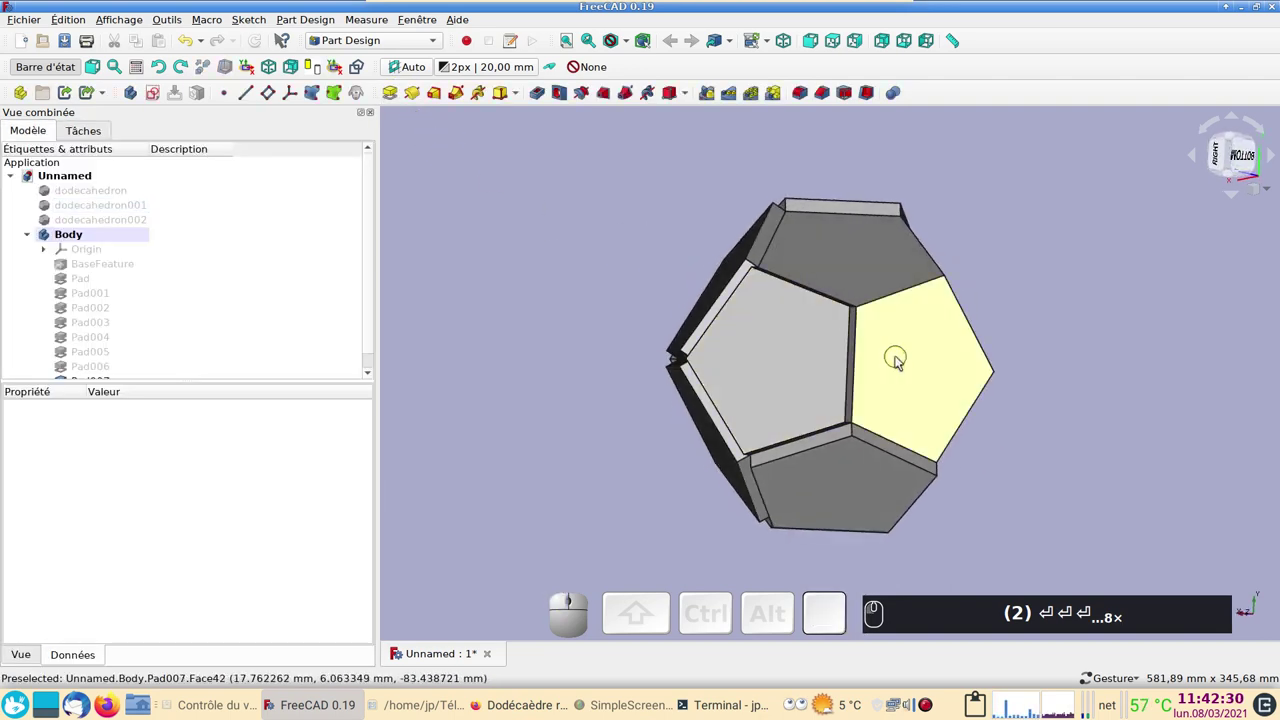
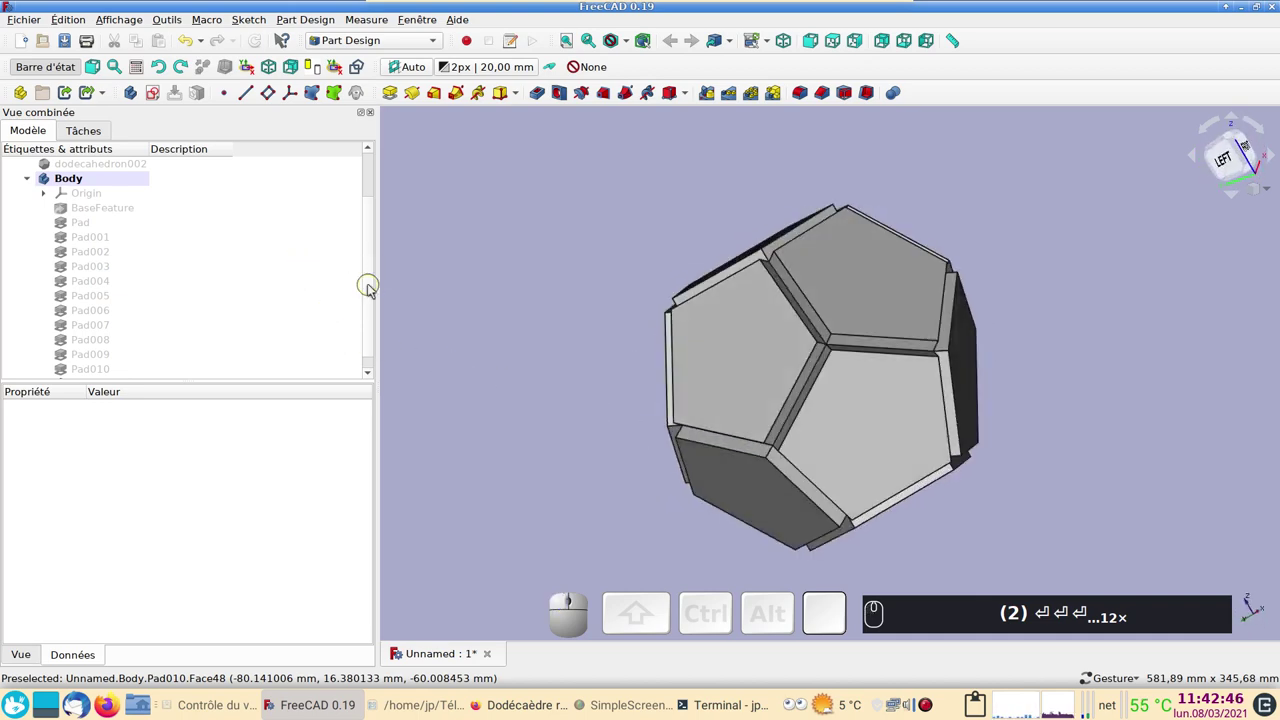
{"action": "left_click_drag", "start_coordinate": [375, 293], "coordinate": [133, 352]}
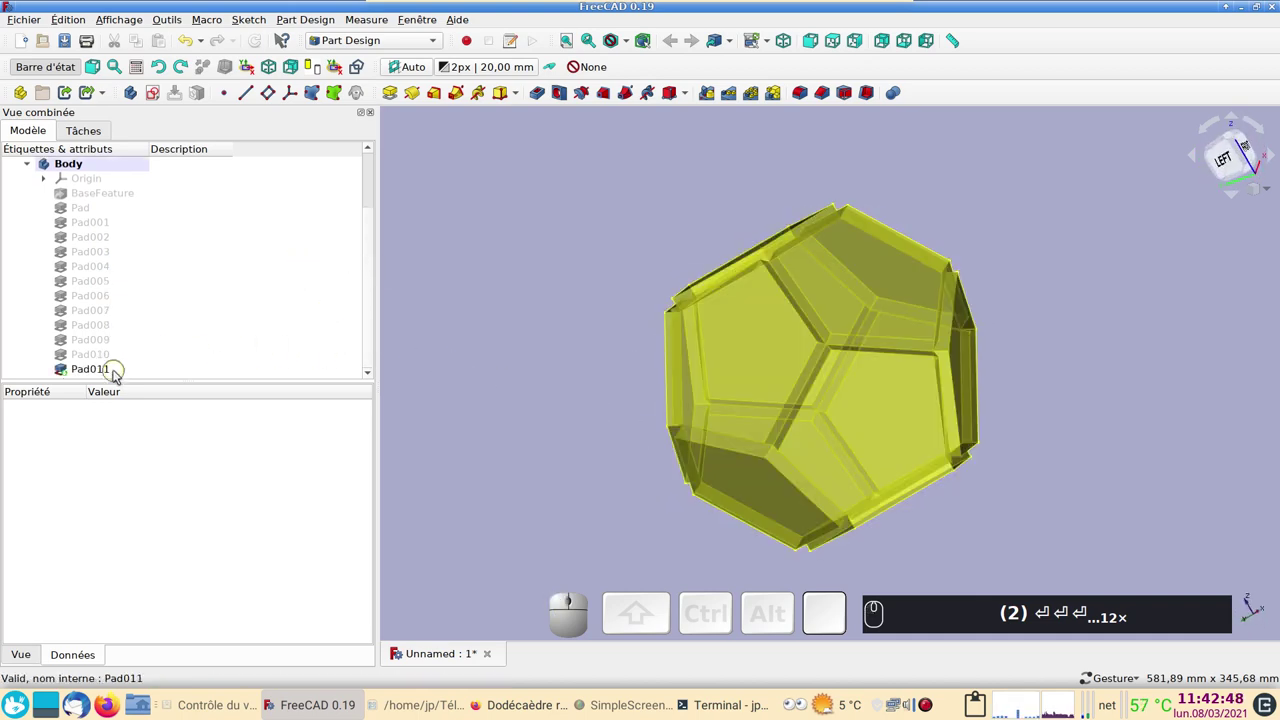
{"action": "scroll", "scroll_direction": "up", "scroll_amount": 3}
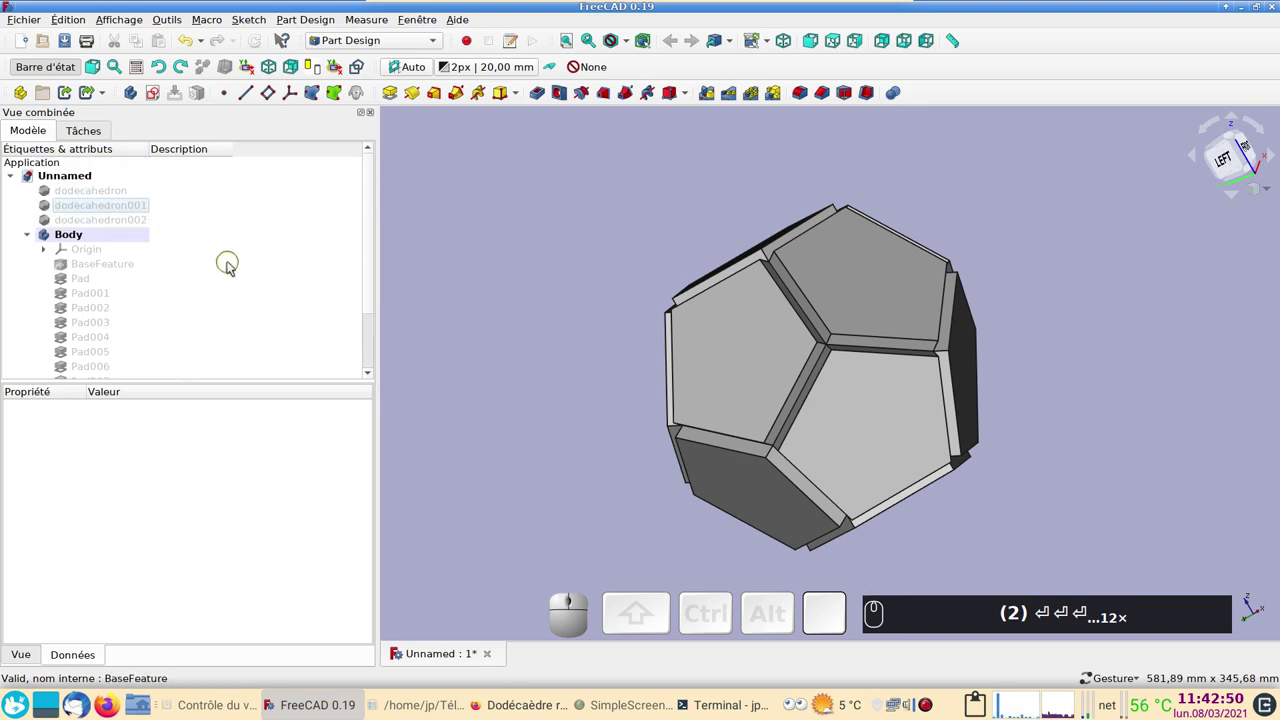
Switch to the Part workbench and make the radius-110 dodecahedron visible again
{"action": "left_click", "coordinate": [397, 47]}
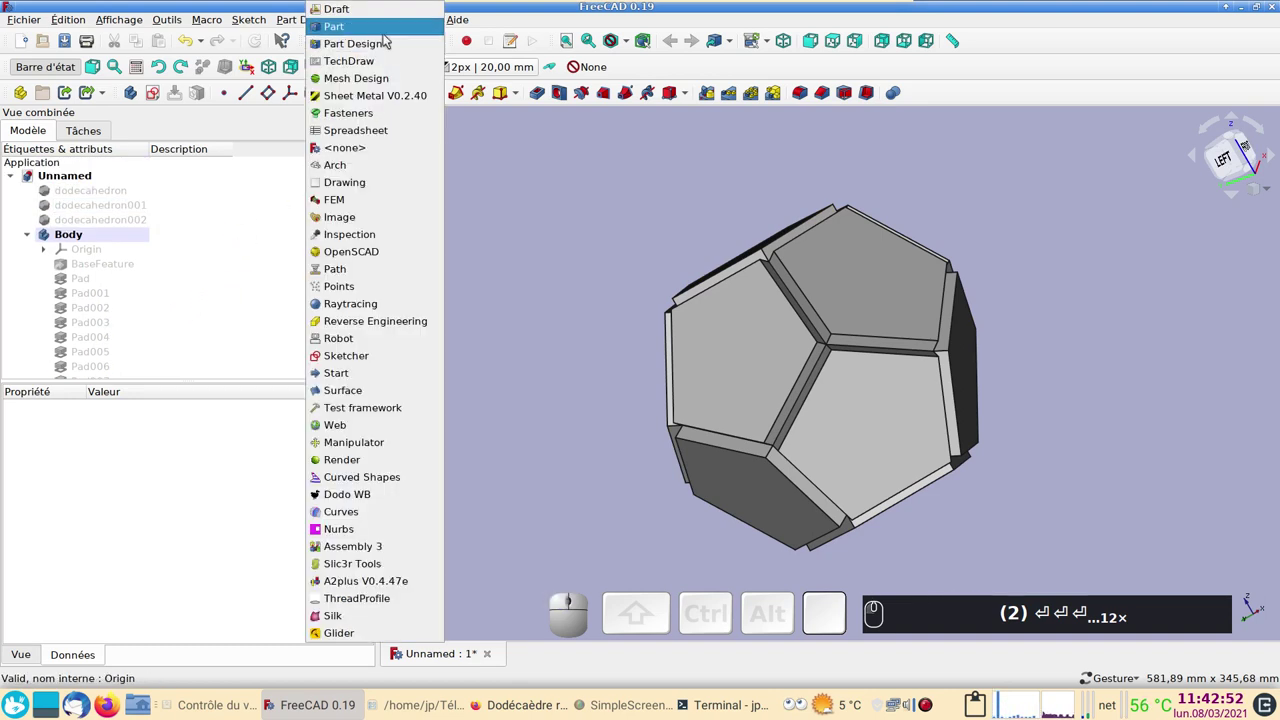
{"action": "left_click", "coordinate": [391, 43]}
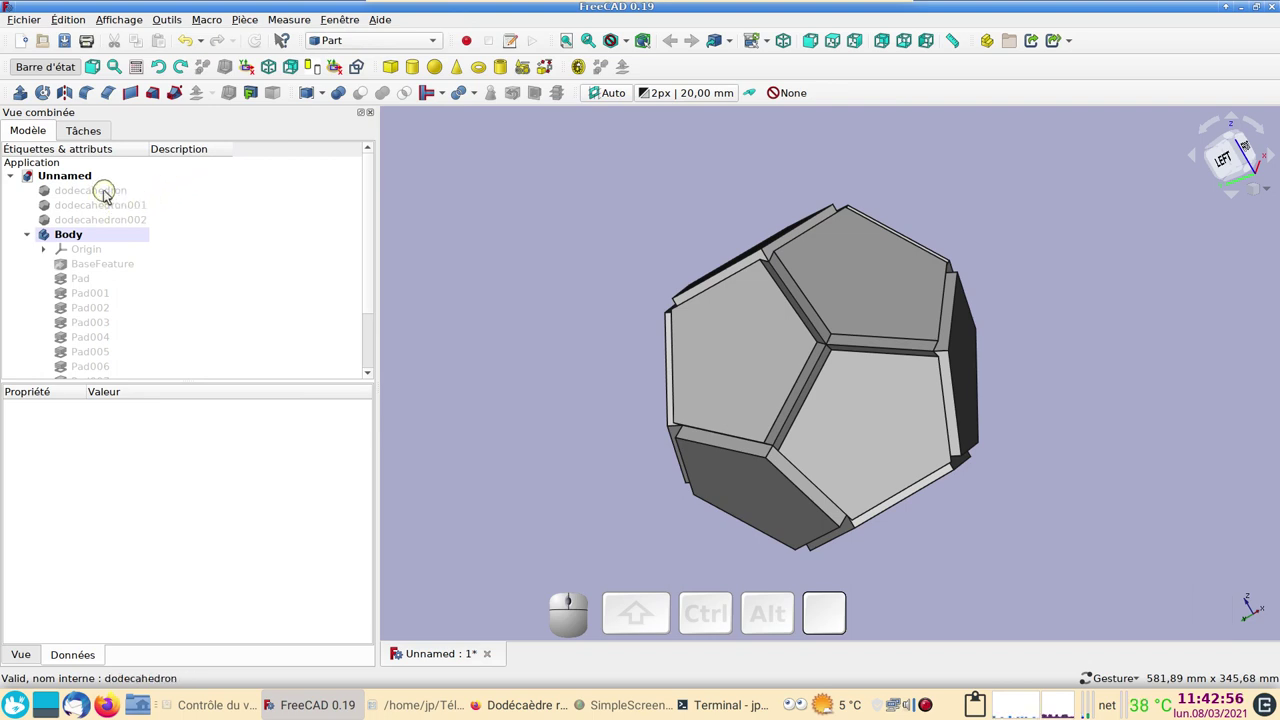
{"action": "left_click", "coordinate": [112, 194]}
{"action": "key", "text": "space"}
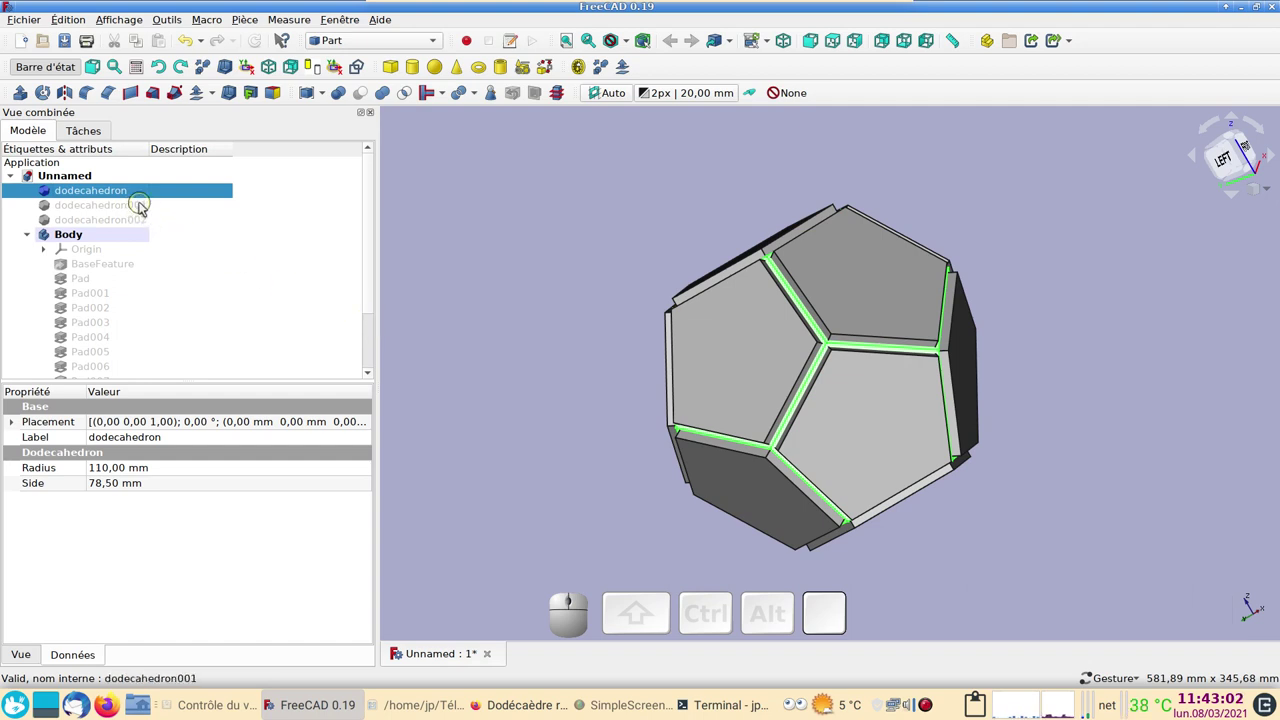
{"action": "left_click", "coordinate": [134, 208]}
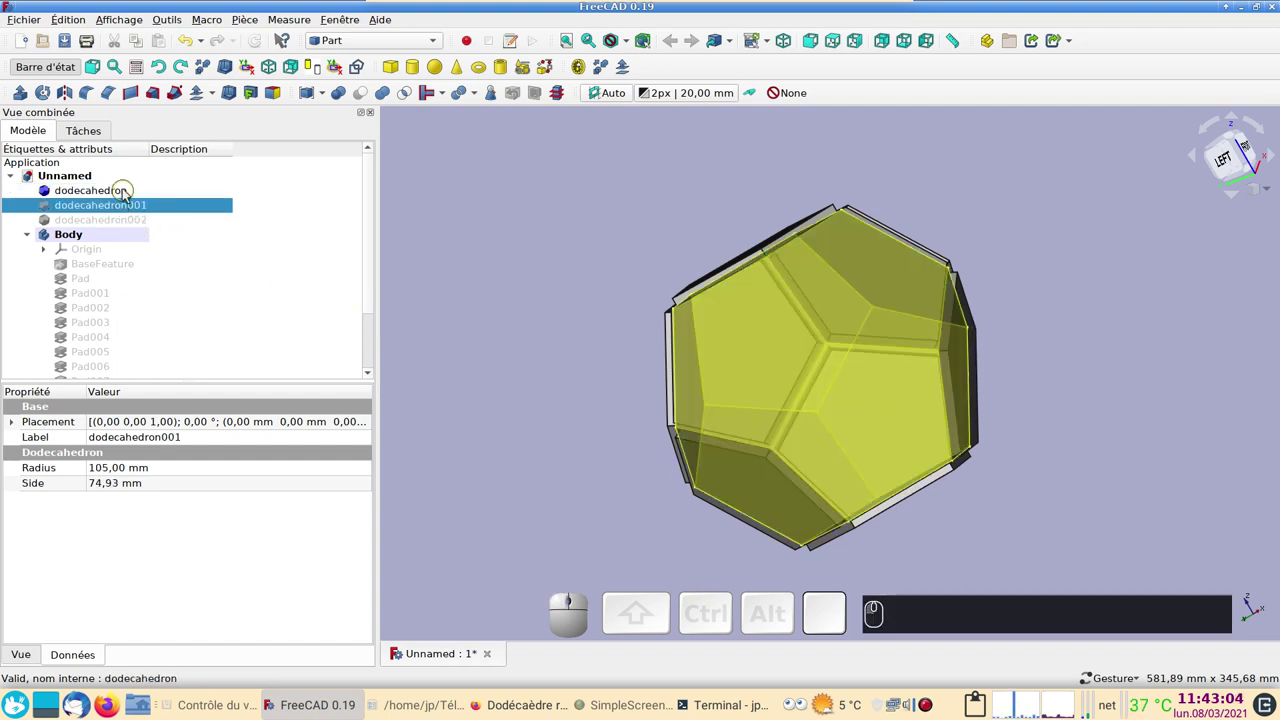
Boolean Cut the padded Body from the dodecahedron, leaving a hollow edge frame
{"action": "left_click", "coordinate": [131, 192]}
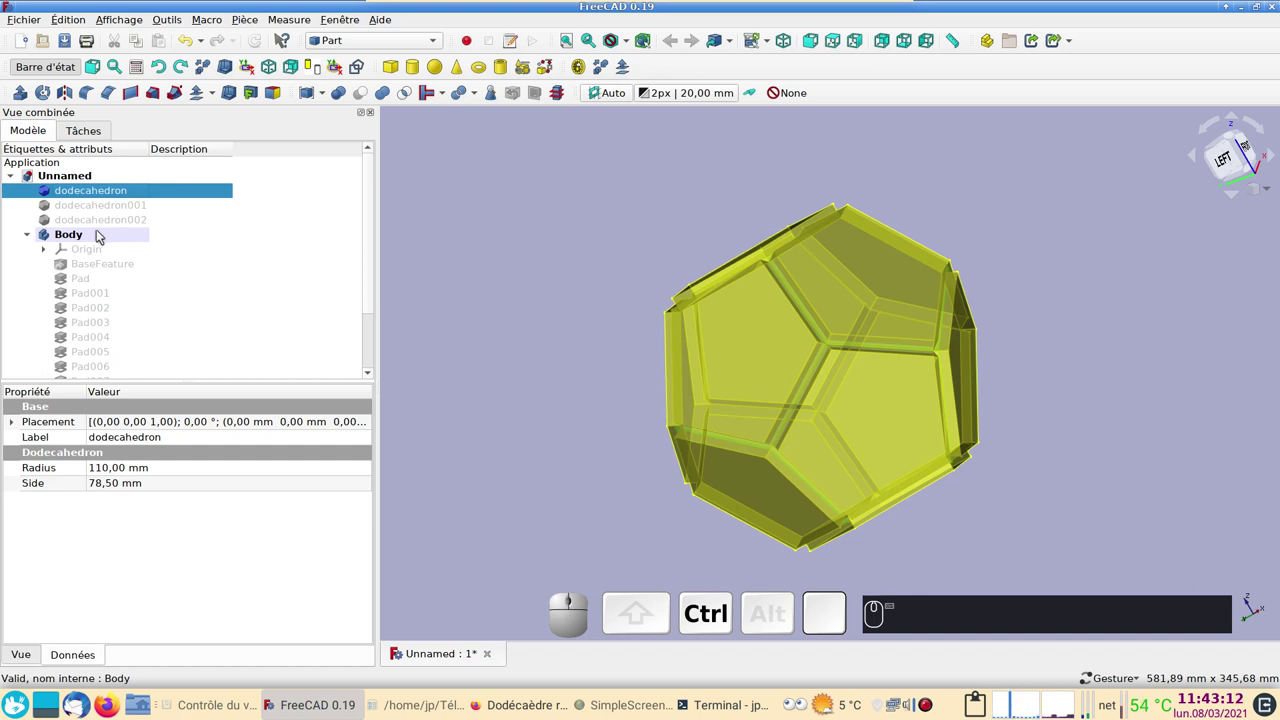
{"action": "left_click", "coordinate": [106, 235]}
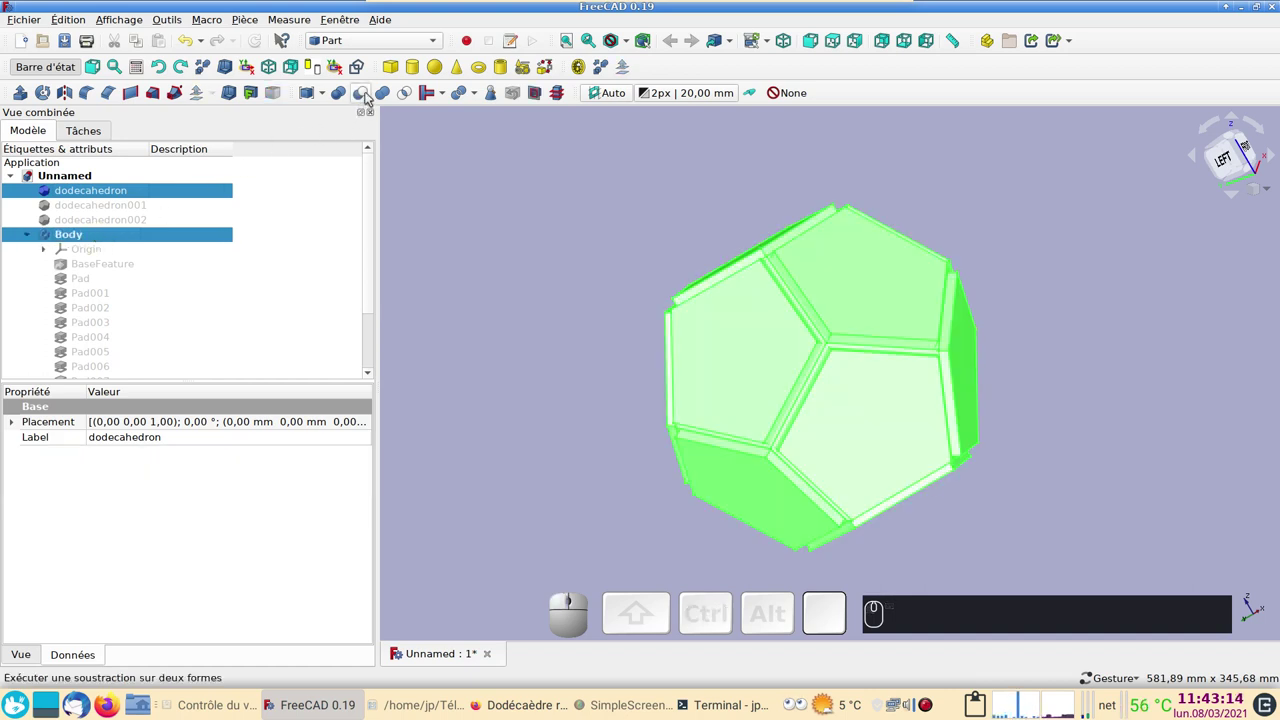
{"action": "left_click", "coordinate": [373, 101]}
{"action": "left_click_drag", "start_coordinate": [1033, 409], "coordinate": [412, 265]}
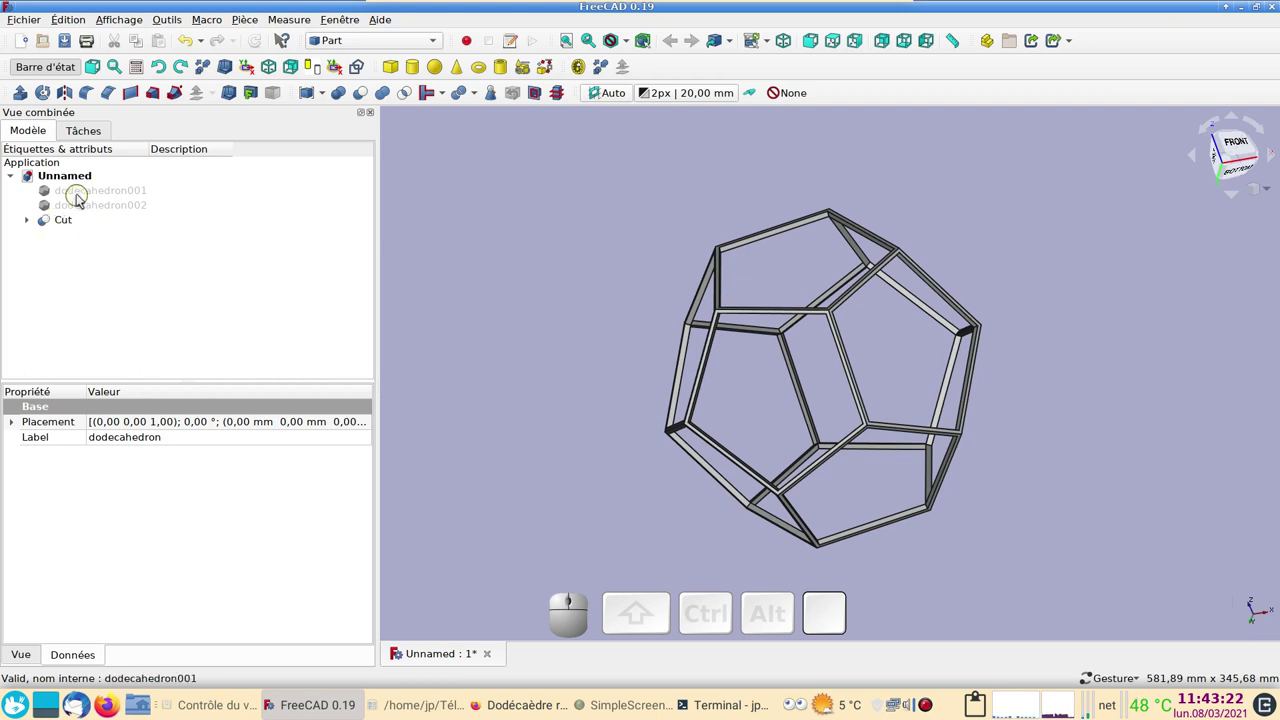
Show dodecahedron002 and hide the Cut frame
{"action": "left_click", "coordinate": [112, 211]}
{"action": "key", "text": "space"}
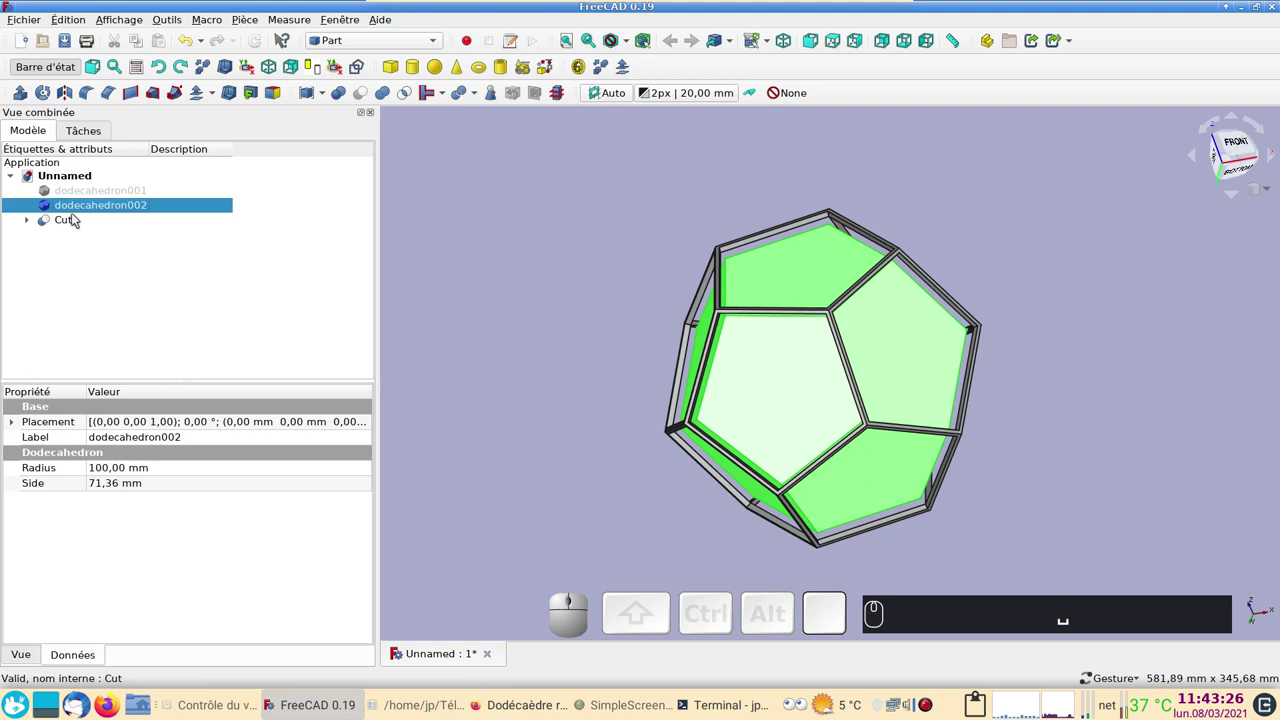
{"action": "left_click", "coordinate": [78, 221]}
{"action": "key", "text": "space"}
{"action": "left_click_drag", "start_coordinate": [529, 250], "coordinate": [559, 297]}
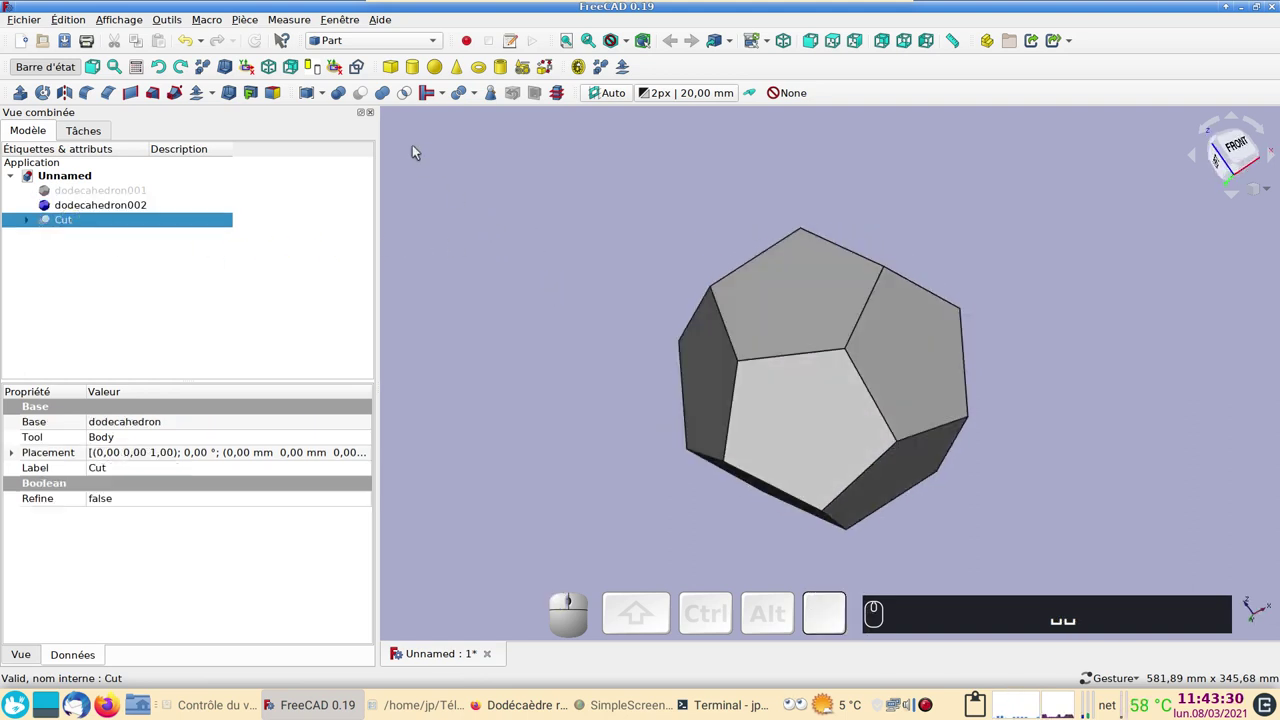
{"action": "left_click_drag", "start_coordinate": [361, 46], "coordinate": [242, 201]}
Switch to Part Design and create Body001 from dodecahedron002
{"action": "left_click", "coordinate": [48, 145]}
{"action": "left_click", "coordinate": [60, 211]}
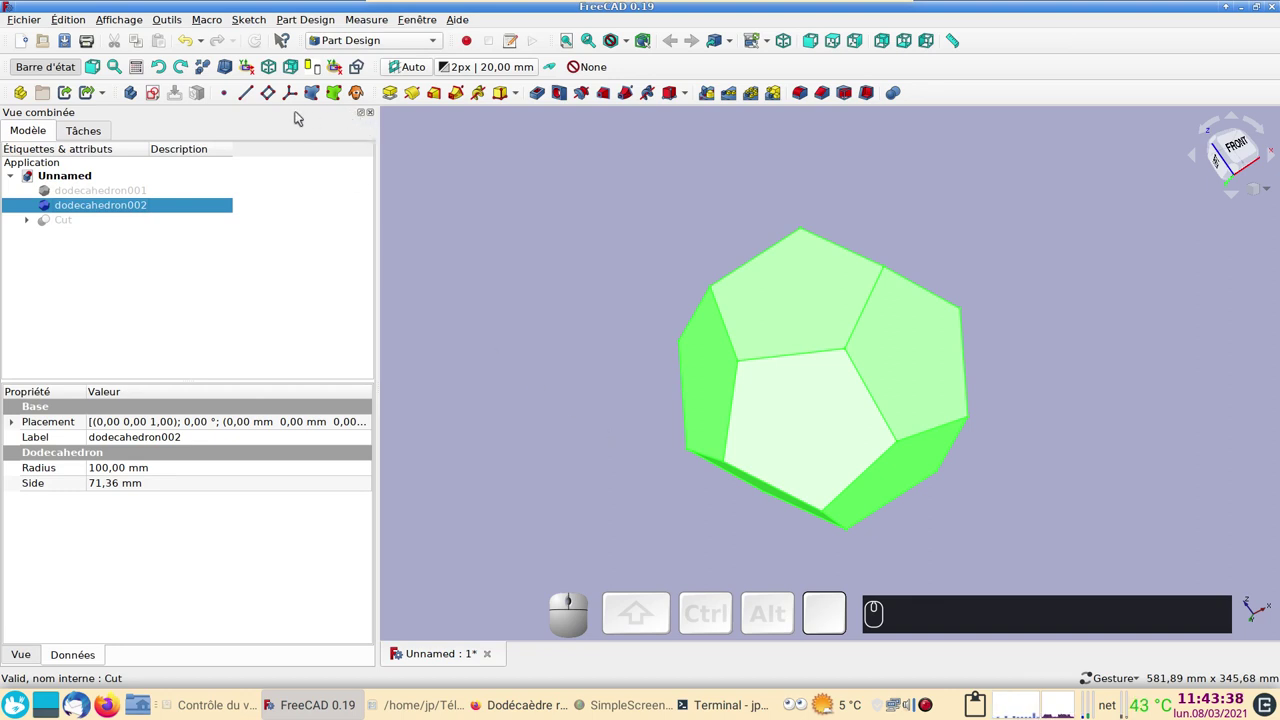
{"action": "left_click", "coordinate": [137, 97]}
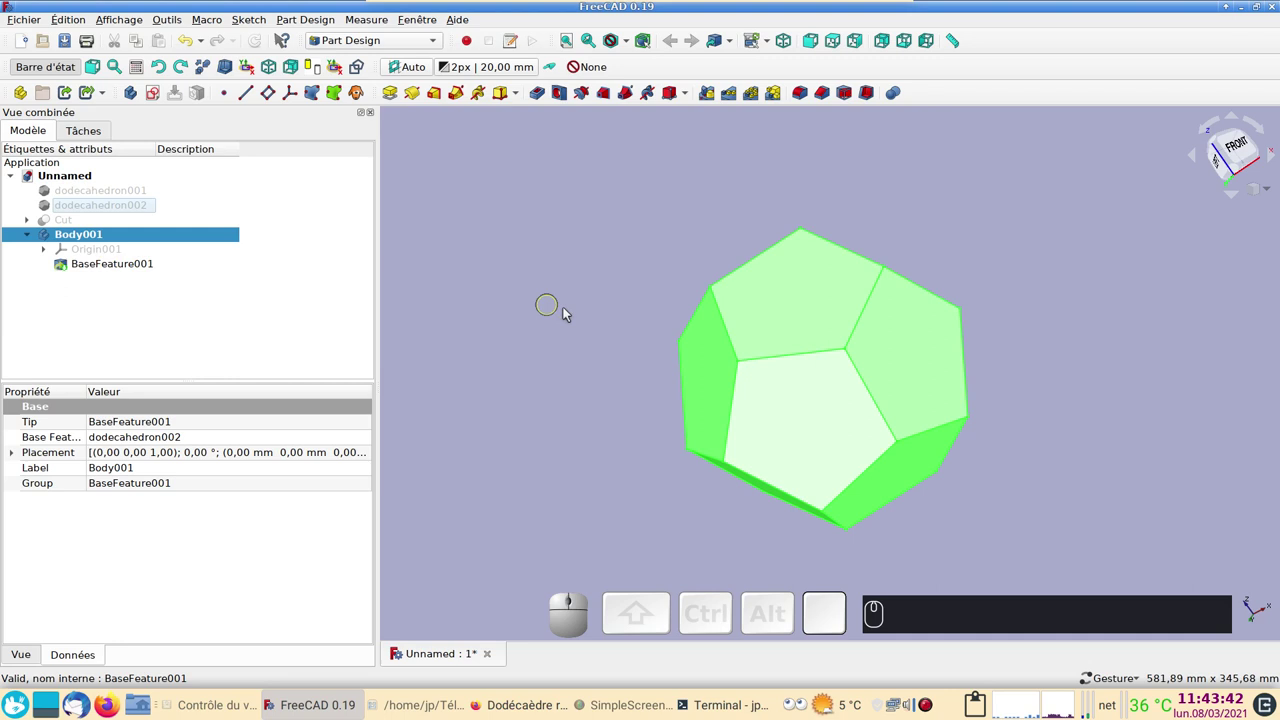
Pad four dodecahedron faces by 10 mm each as panels in Body001
{"action": "left_click", "coordinate": [571, 317]}
{"action": "left_click", "coordinate": [840, 318]}
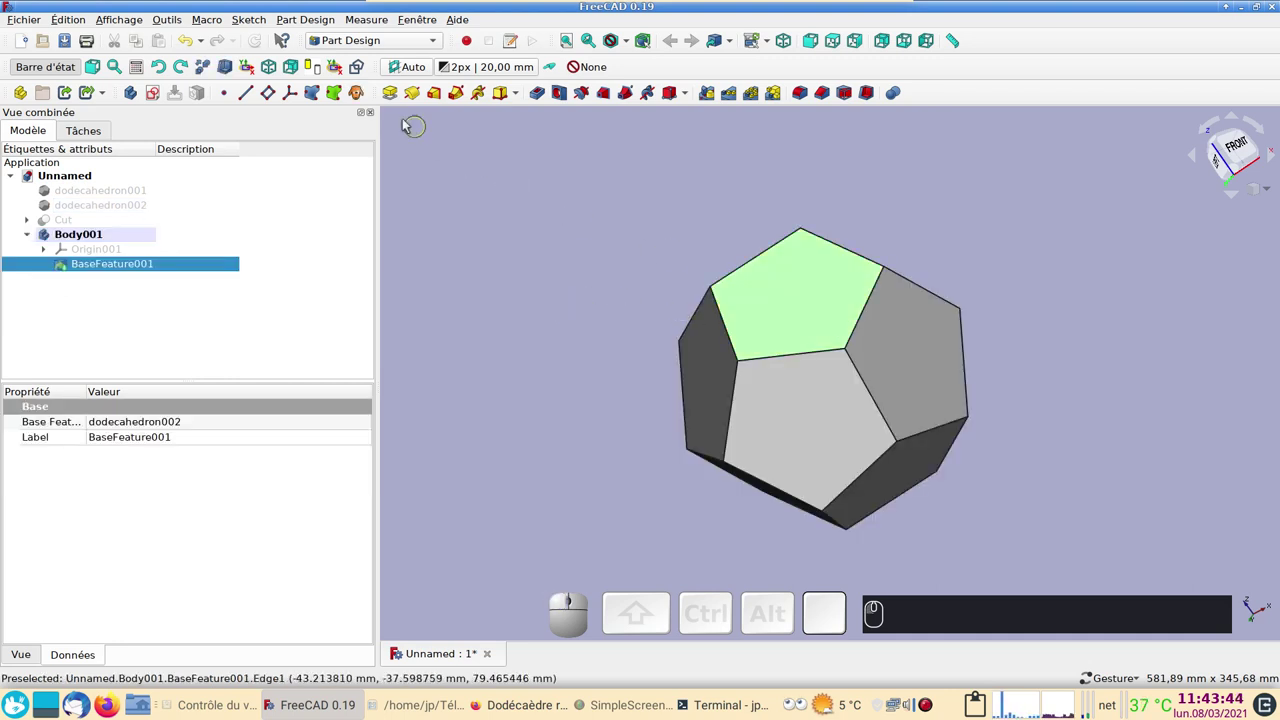
{"action": "left_click", "coordinate": [395, 93]}
{"action": "key", "text": "Return"}
{"action": "left_click", "coordinate": [950, 348]}
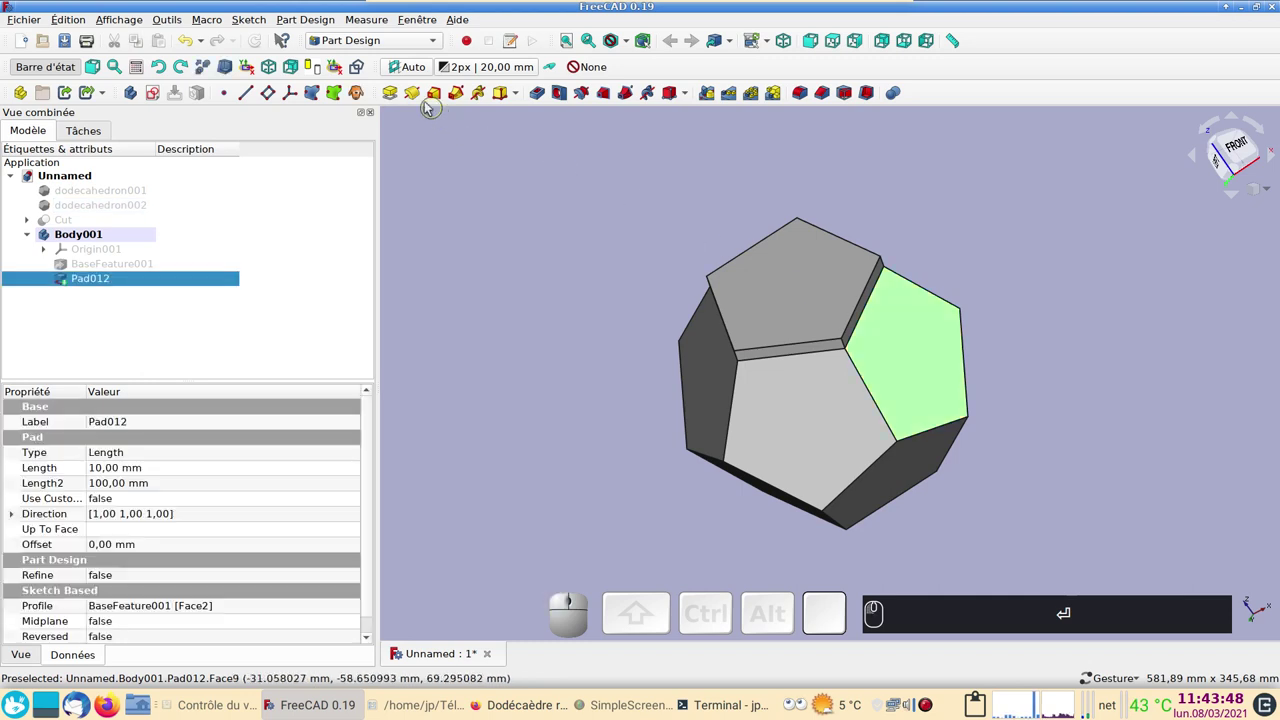
{"action": "left_click", "coordinate": [398, 103]}
{"action": "key", "text": "Return"}
{"action": "left_click", "coordinate": [800, 434]}
{"action": "left_click", "coordinate": [402, 101]}
{"action": "key", "text": "Return"}
{"action": "left_click", "coordinate": [708, 365]}
{"action": "left_click", "coordinate": [398, 94]}
{"action": "key", "text": "Return"}
Pad four more faces by 10 mm after orbiting to reach them
{"action": "left_click_drag", "start_coordinate": [609, 232], "coordinate": [754, 351]}
{"action": "left_click", "coordinate": [758, 354]}
{"action": "left_click", "coordinate": [401, 105]}
{"action": "key", "text": "Return"}
{"action": "left_click", "coordinate": [865, 277]}
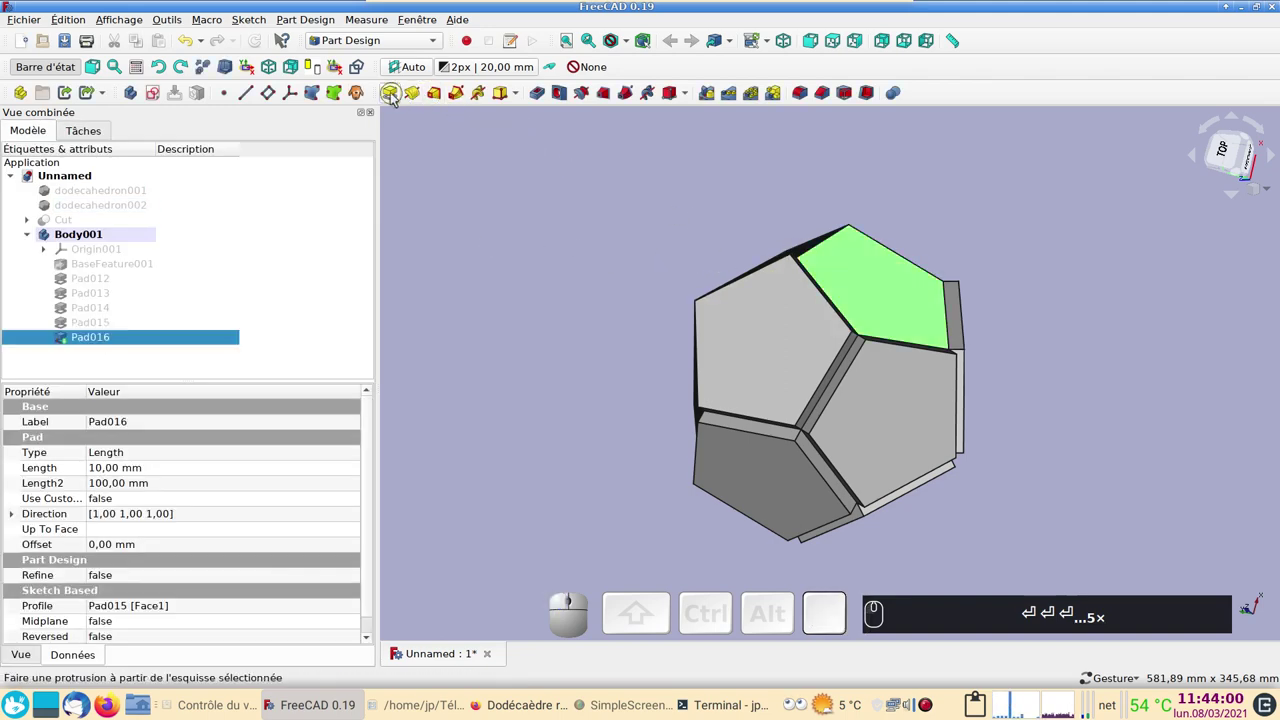
{"action": "left_click", "coordinate": [398, 101]}
{"action": "key", "text": "Return"}
{"action": "left_click_drag", "start_coordinate": [604, 229], "coordinate": [724, 371]}
{"action": "left_click", "coordinate": [745, 367]}
{"action": "left_click", "coordinate": [401, 93]}
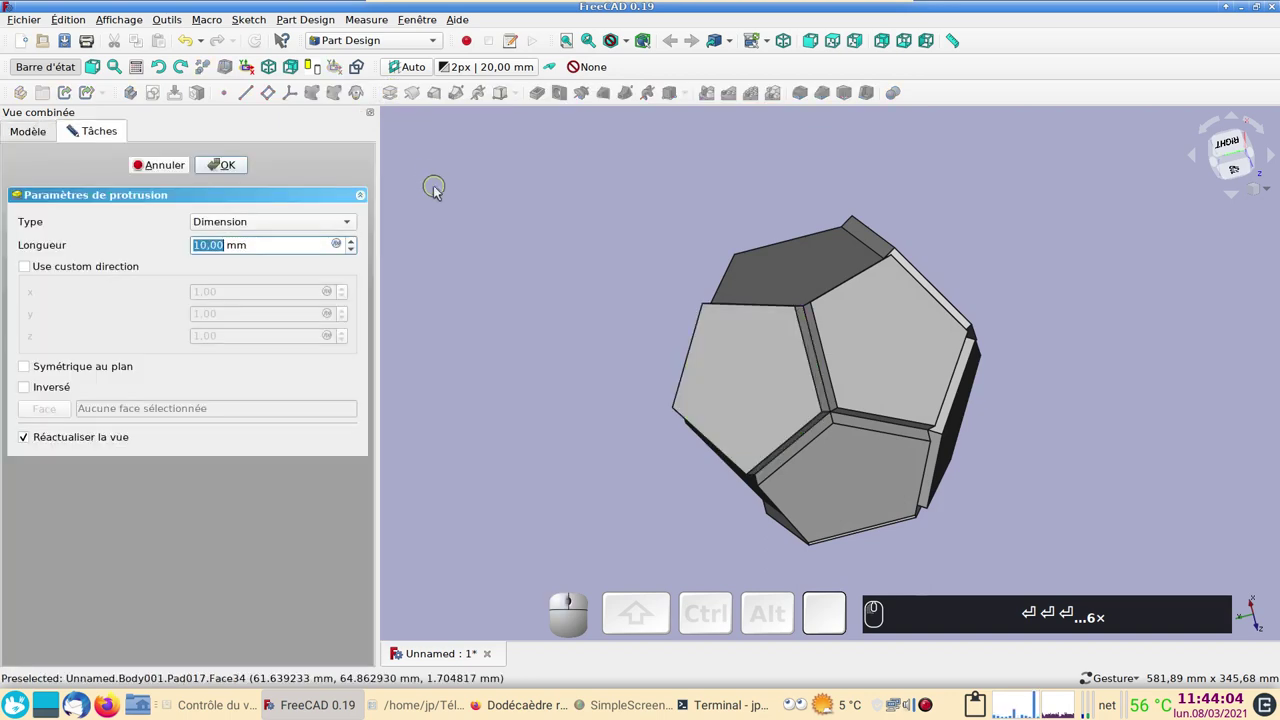
{"action": "key", "text": "Return"}
{"action": "left_click", "coordinate": [774, 267]}
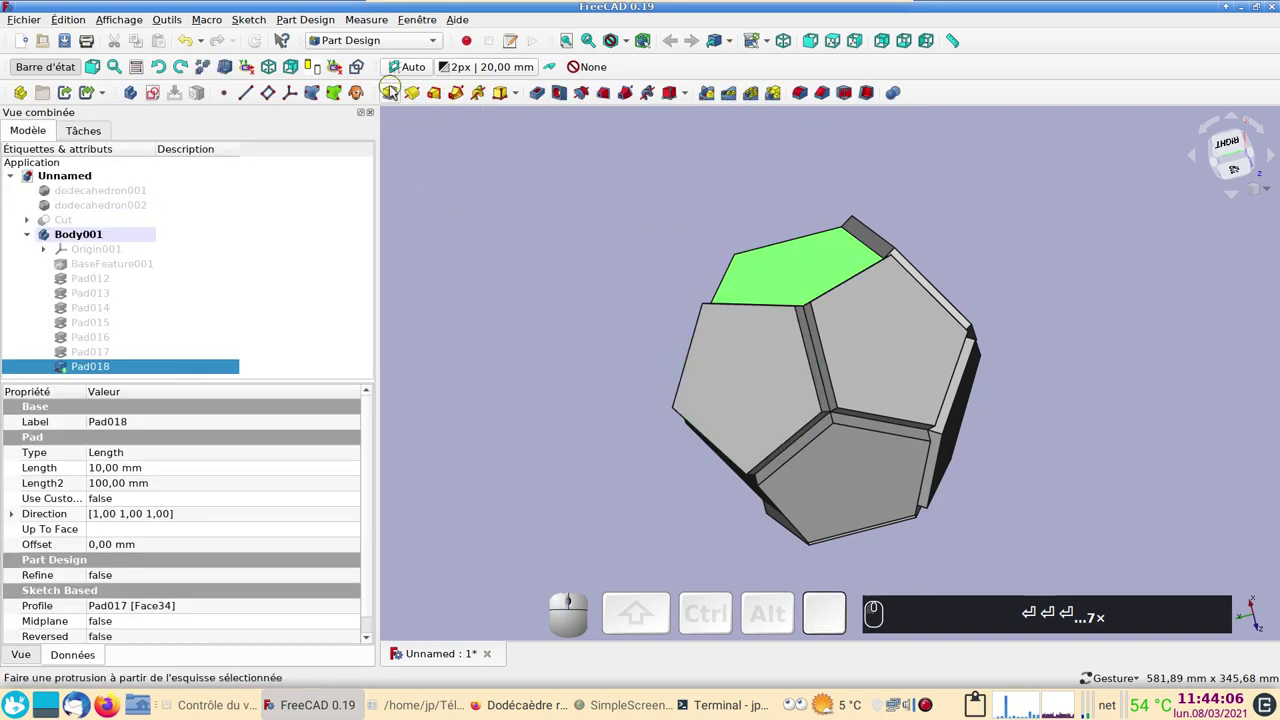
{"action": "left_click", "coordinate": [398, 94]}
{"action": "key", "text": "Return"}
{"action": "key", "text": "Return"}
Pad the remaining faces by 10 mm up to Pad022 and select the next face
{"action": "left_click_drag", "start_coordinate": [580, 201], "coordinate": [793, 321]}
{"action": "left_click", "coordinate": [792, 326]}
{"action": "left_click", "coordinate": [398, 103]}
{"action": "key", "text": "Return"}
{"action": "left_click", "coordinate": [717, 328]}
{"action": "left_click", "coordinate": [398, 89]}
{"action": "key", "text": "Return"}
{"action": "left_click", "coordinate": [771, 405]}
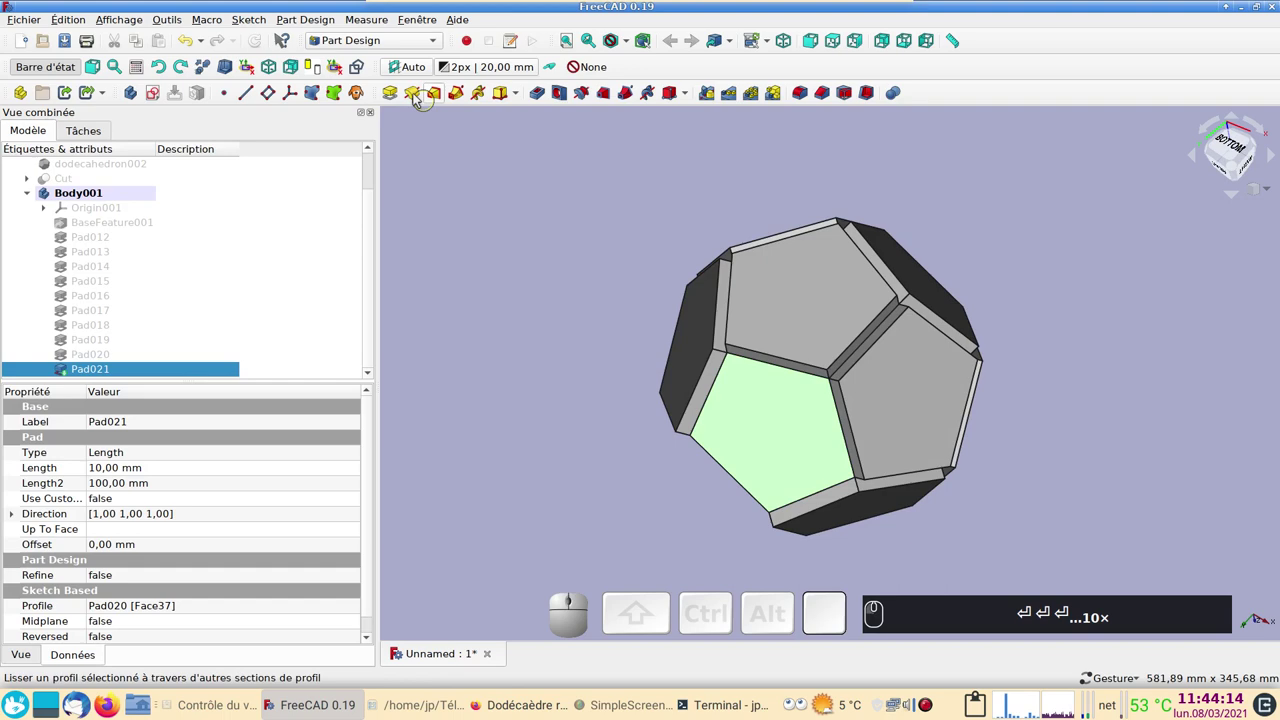
{"action": "left_click", "coordinate": [401, 97]}
{"action": "key", "text": "Return"}
{"action": "left_click_drag", "start_coordinate": [516, 285], "coordinate": [838, 352]}
{"action": "left_click", "coordinate": [837, 356]}
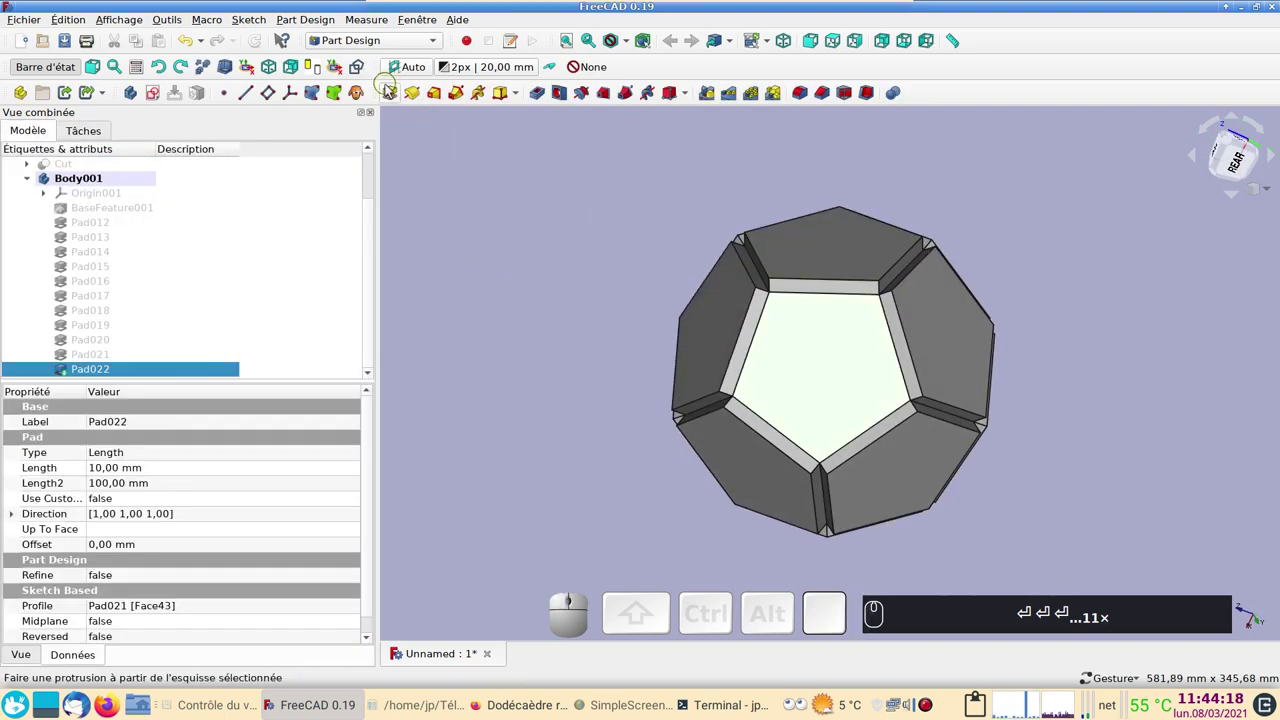
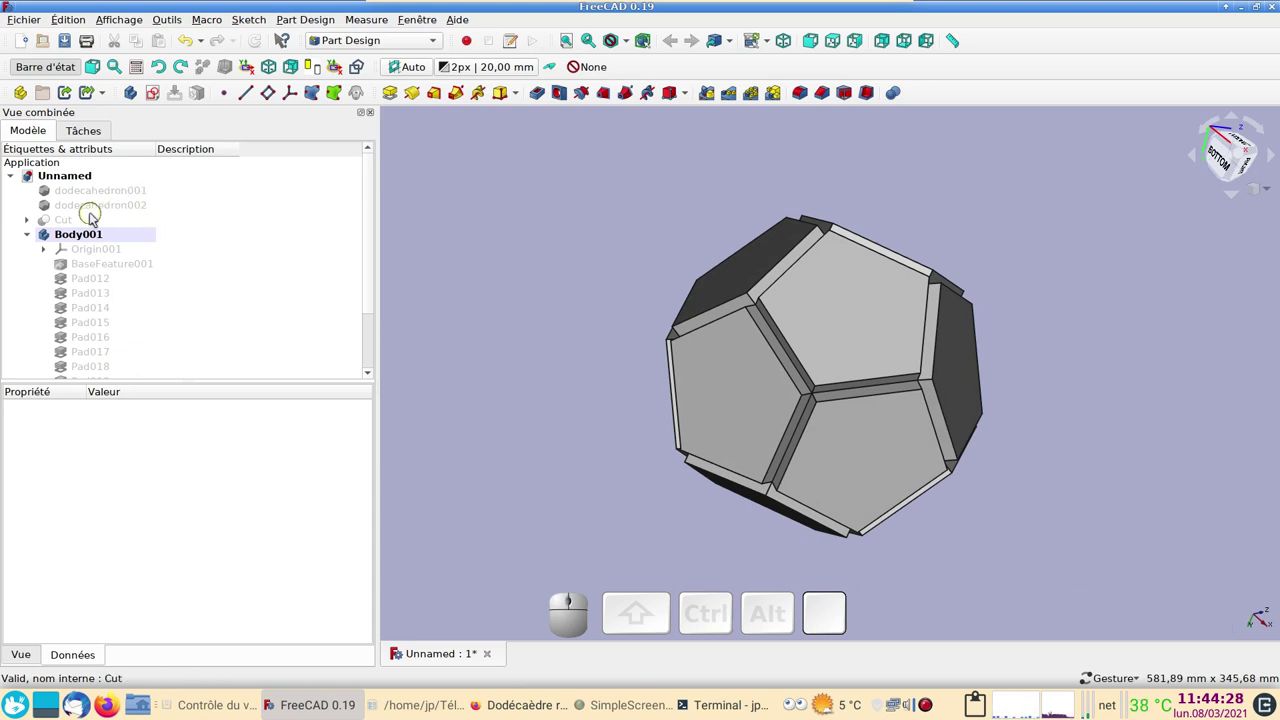
Show dodecahedron001 and select it together with Body001
{"action": "left_click", "coordinate": [94, 198]}
{"action": "key", "text": "space"}
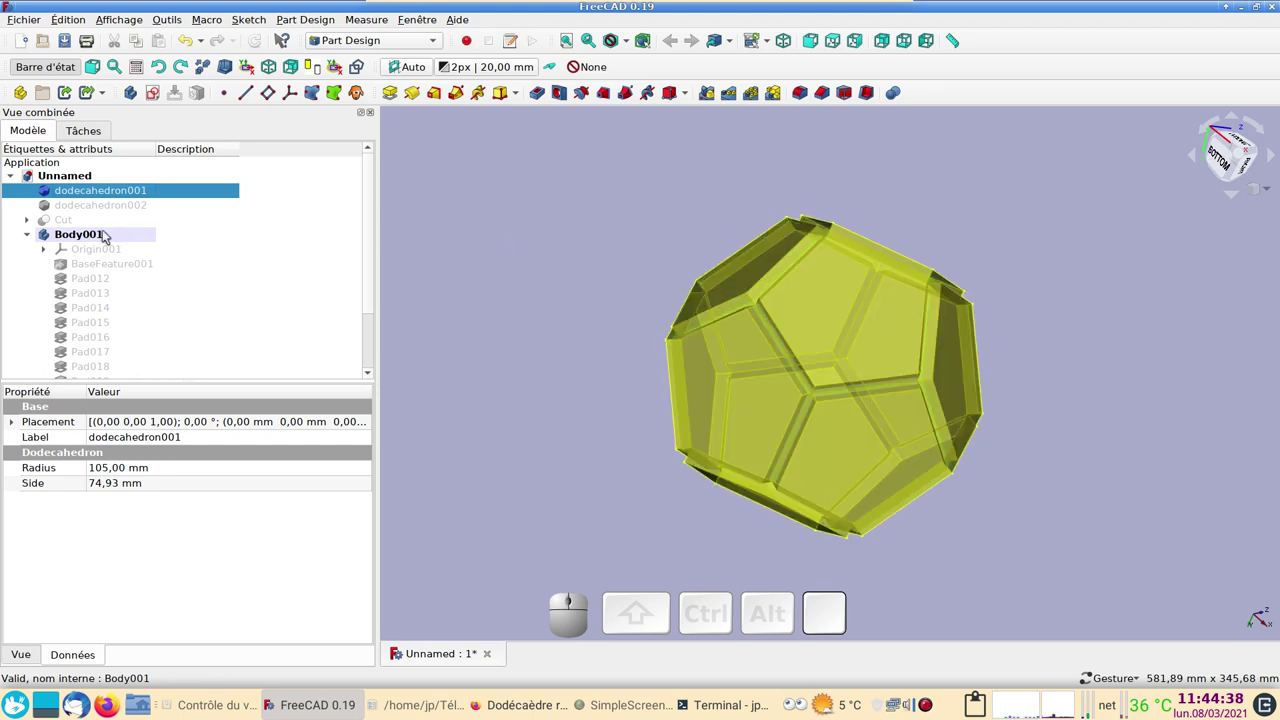
{"action": "scroll", "scroll_direction": "down", "scroll_amount": 3}
{"action": "scroll", "scroll_direction": "up", "scroll_amount": 3}
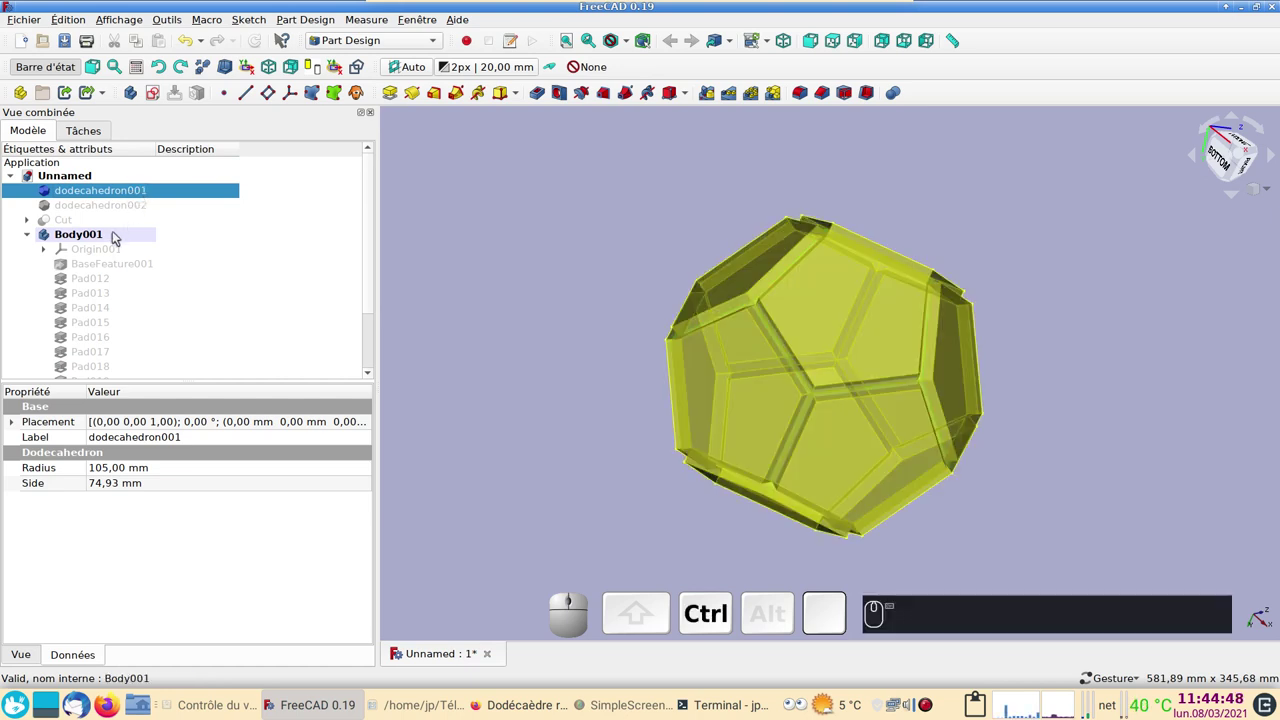
{"action": "left_click", "coordinate": [121, 235]}
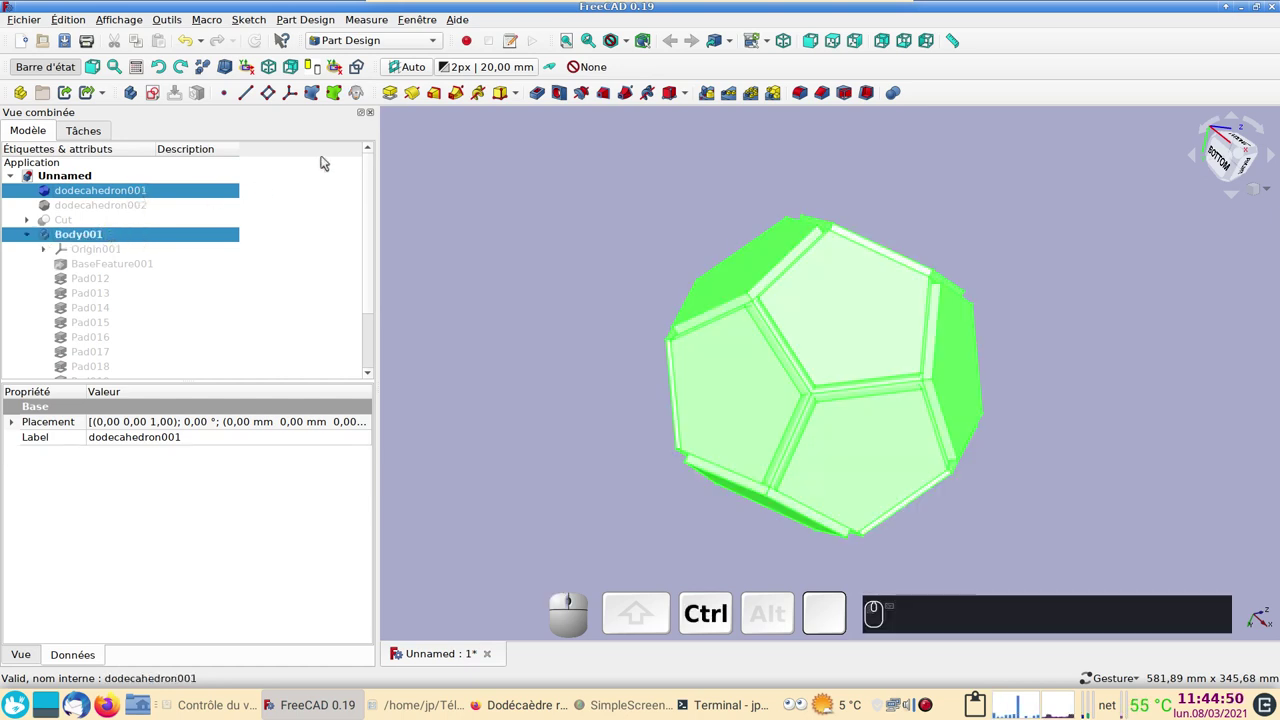
In the Part workbench, cut Body001 from dodecahedron001 to create Cut001 frame
{"action": "left_click", "coordinate": [373, 49]}
{"action": "left_click", "coordinate": [366, 31]}
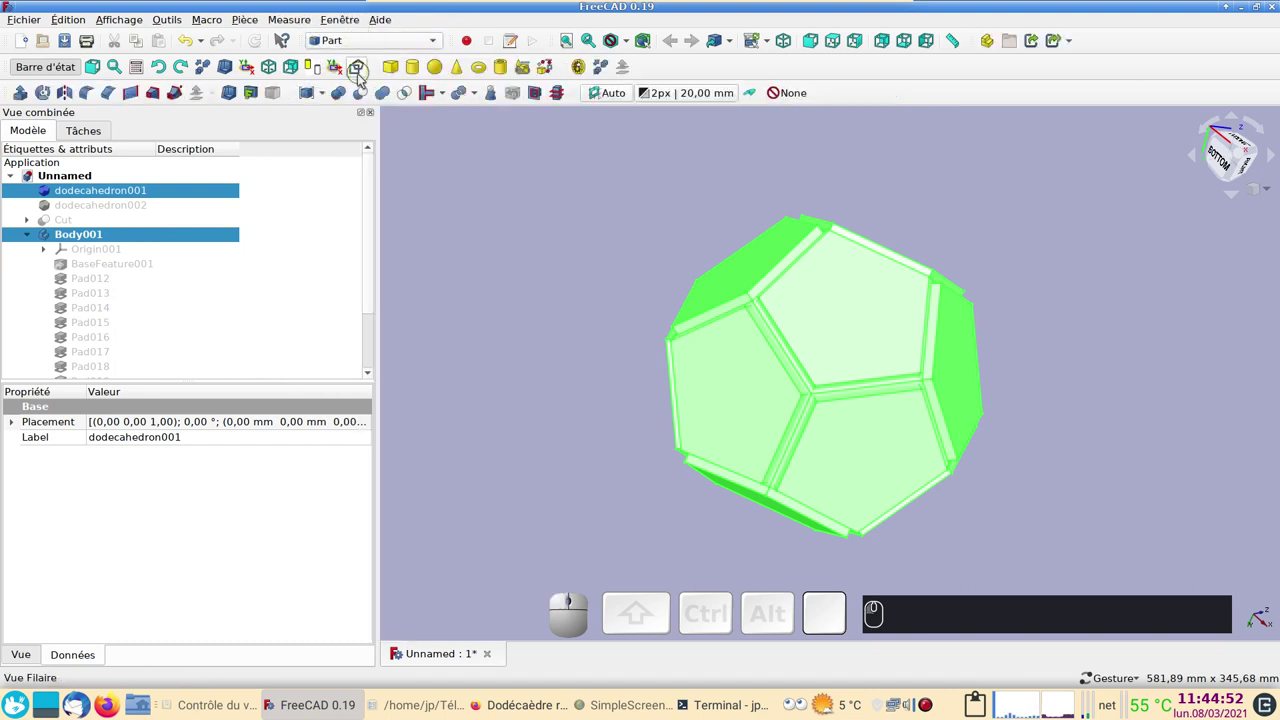
{"action": "left_click", "coordinate": [372, 99]}
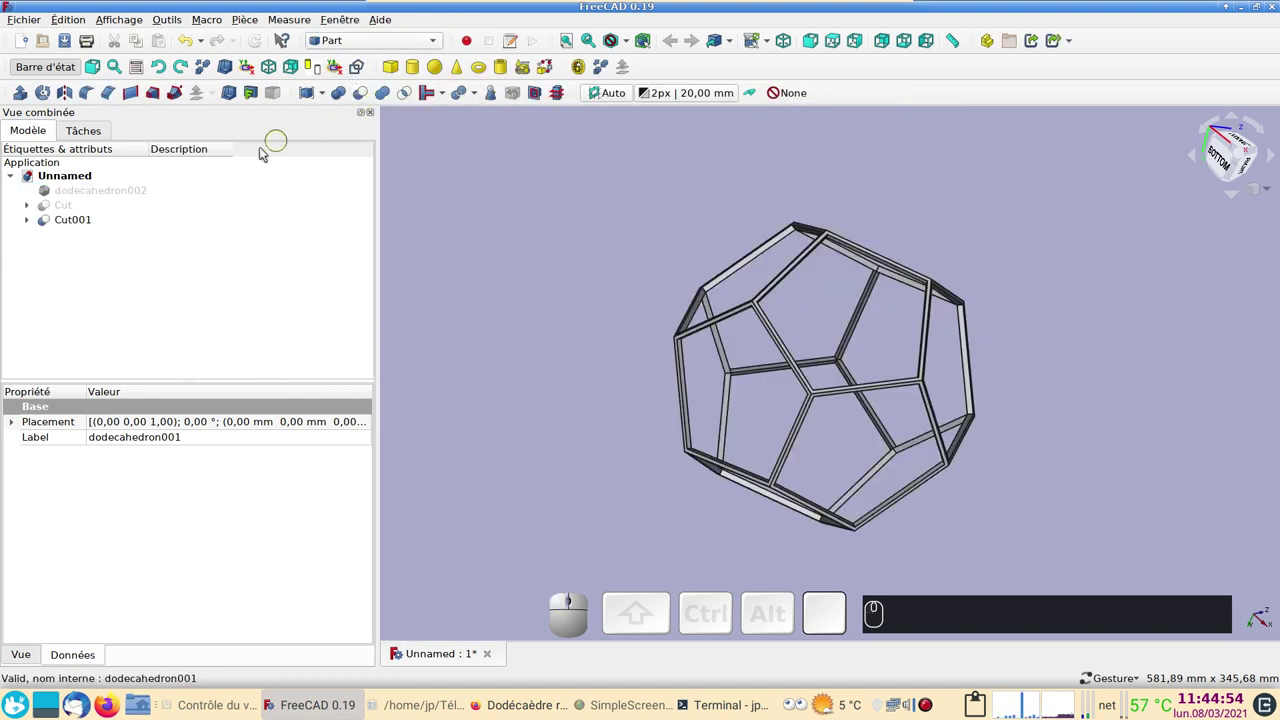
Show the earlier Cut solid beside Cut001 and orbit the nested frames
{"action": "left_click", "coordinate": [81, 215]}
{"action": "key", "text": "space"}
{"action": "left_click", "coordinate": [448, 314]}
{"action": "scroll", "scroll_direction": "up", "scroll_amount": 3}
{"action": "left_click_drag", "start_coordinate": [820, 322], "coordinate": [615, 374]}
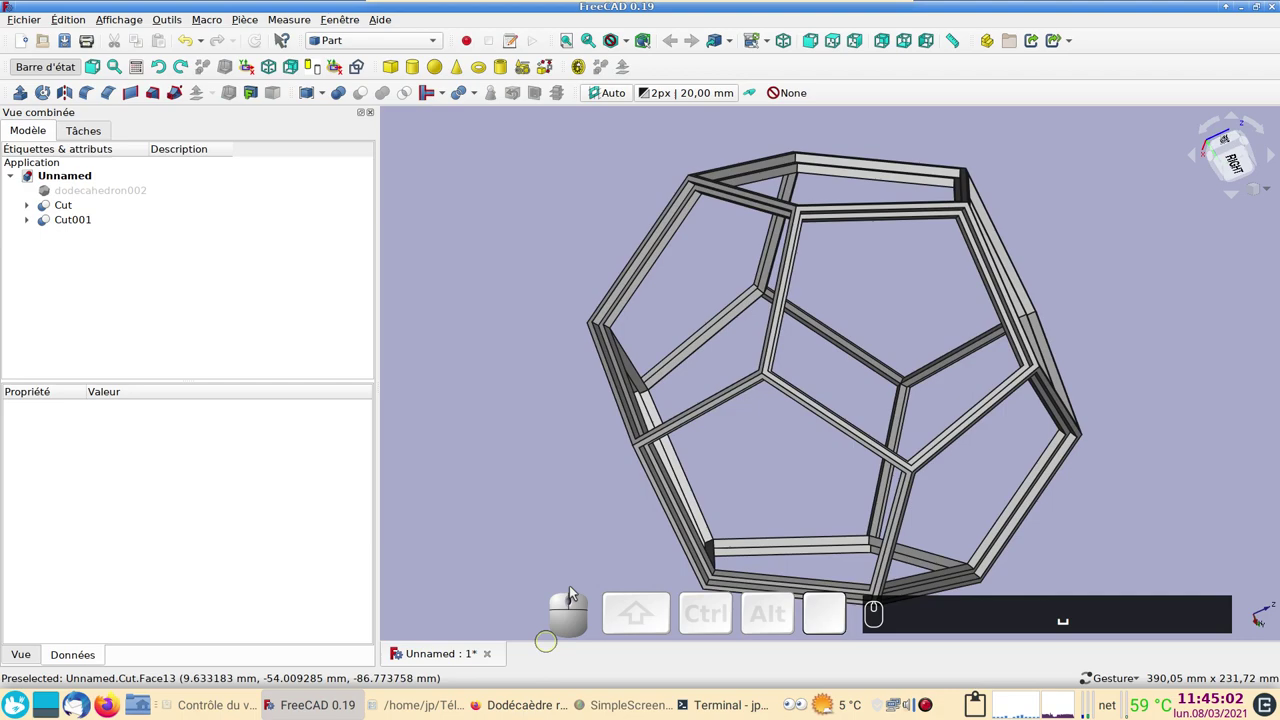
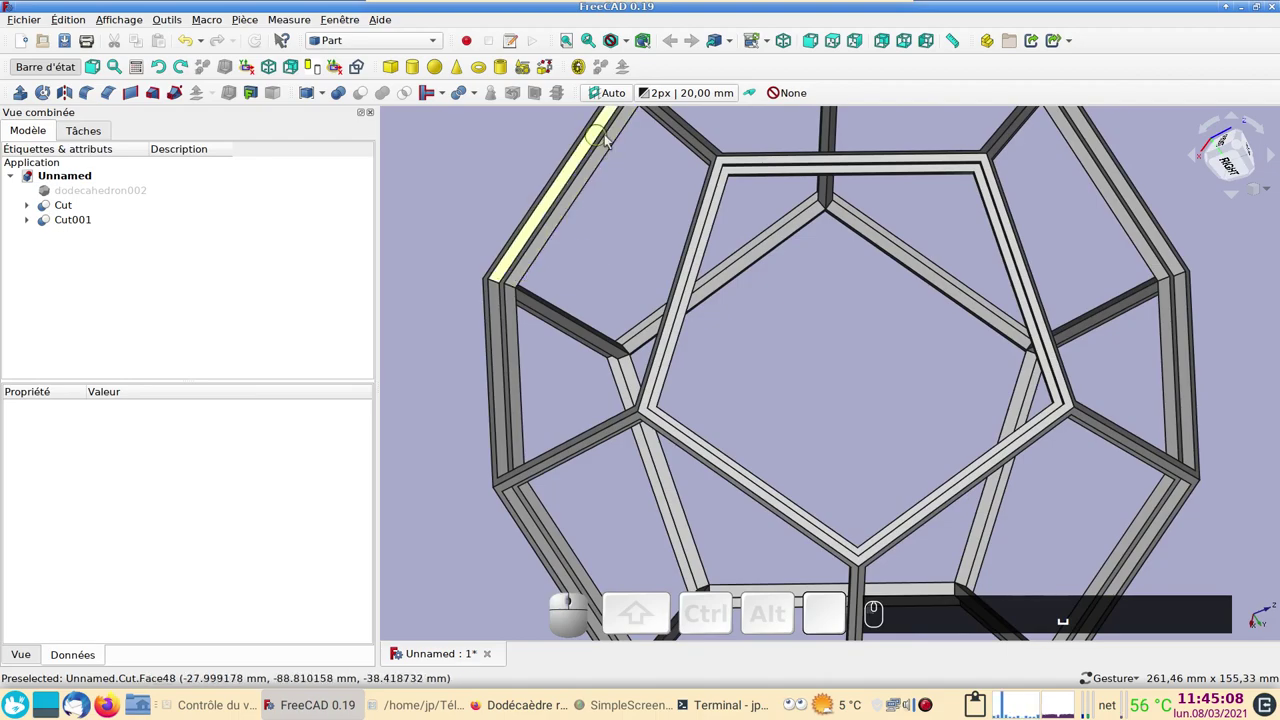
{"action": "left_click_drag", "start_coordinate": [689, 251], "coordinate": [642, 267]}
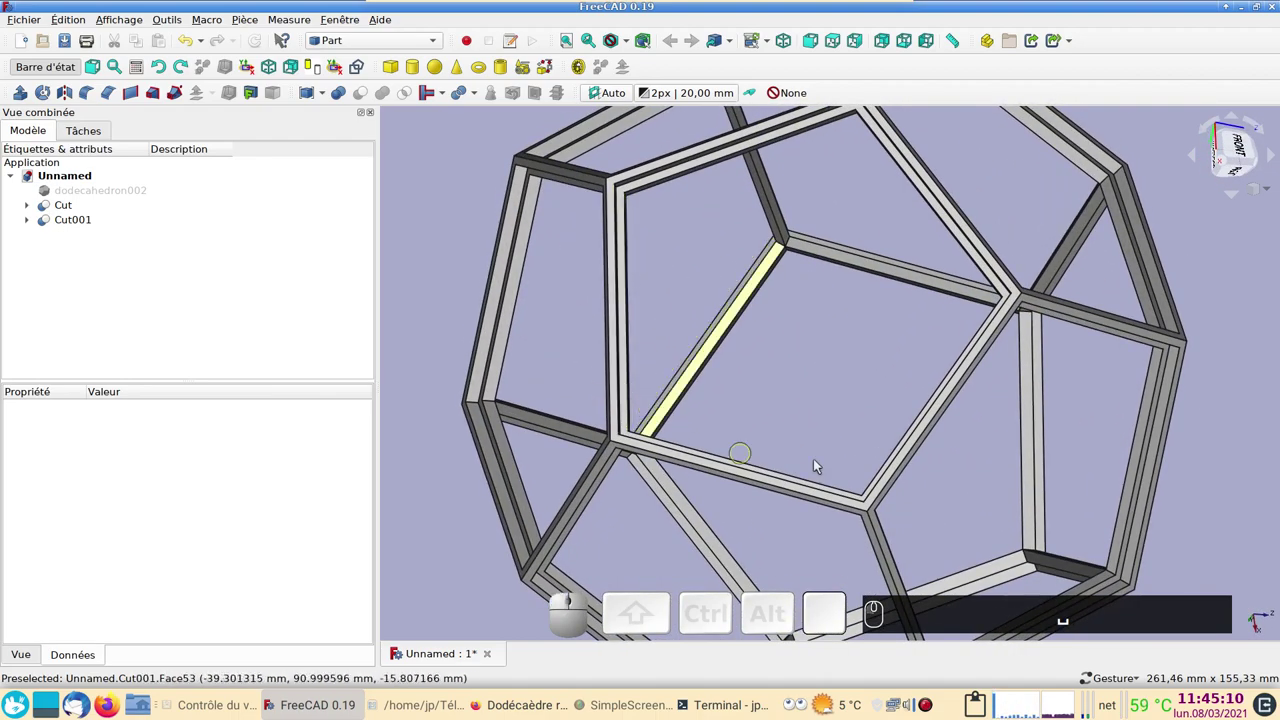
Orbit the frames further, then bring up the Downloads folder in Dolphin
{"action": "left_click_drag", "start_coordinate": [943, 288], "coordinate": [745, 268]}
{"action": "scroll", "scroll_direction": "down", "scroll_amount": 3}
{"action": "left_click_drag", "start_coordinate": [873, 323], "coordinate": [841, 417]}
{"action": "left_click", "coordinate": [681, 392]}
{"action": "left_click", "coordinate": [420, 713]}
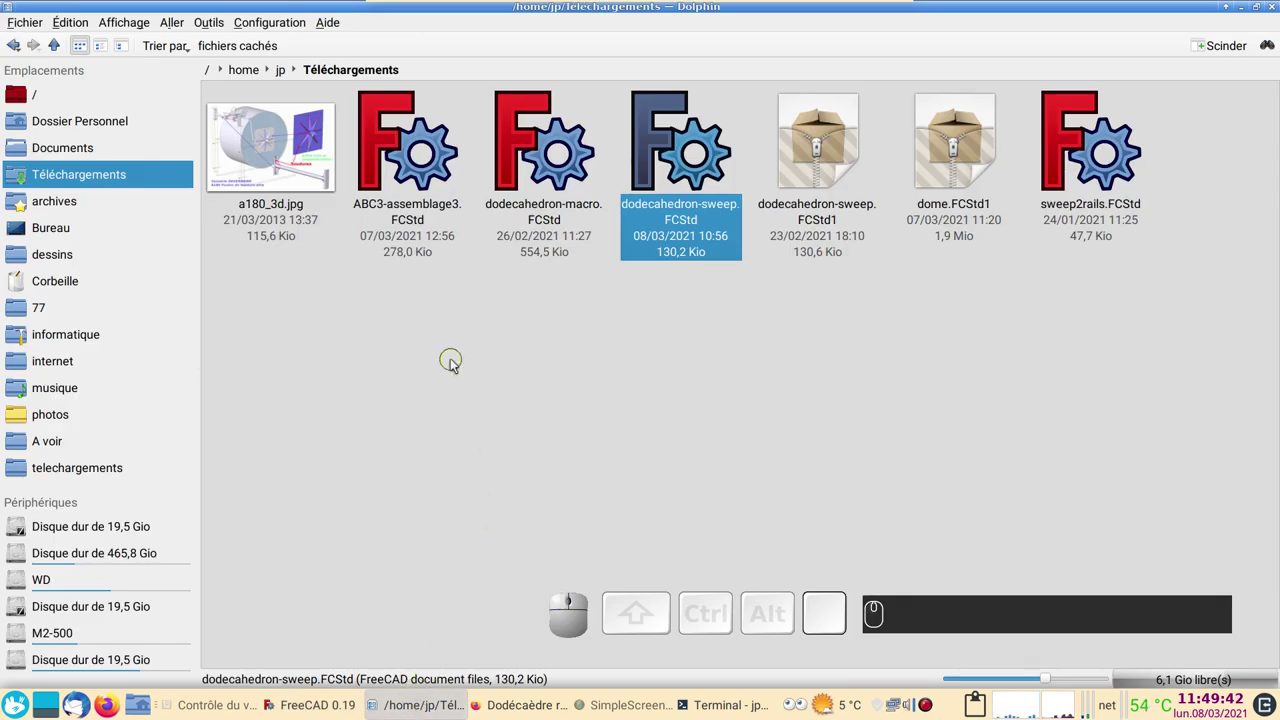
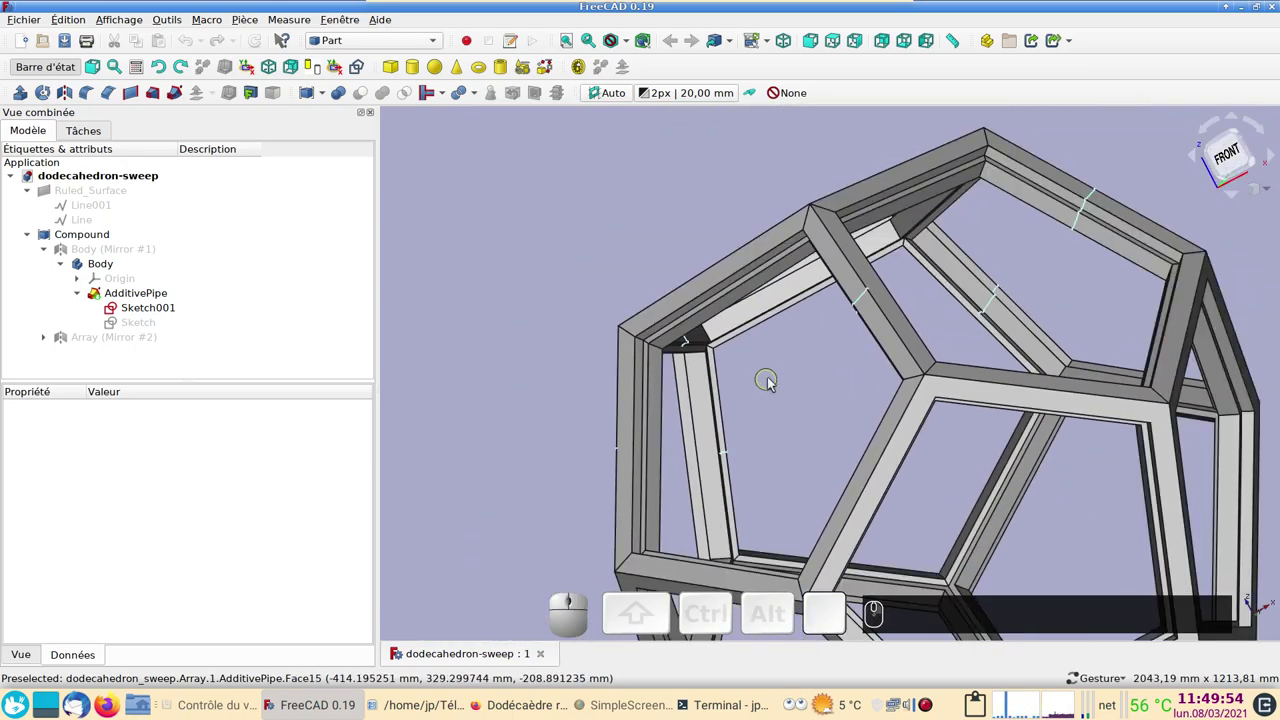
Show the sweep path Sketch on the swept frame and zoom in on it
{"action": "left_click_drag", "start_coordinate": [774, 385], "coordinate": [750, 380]}
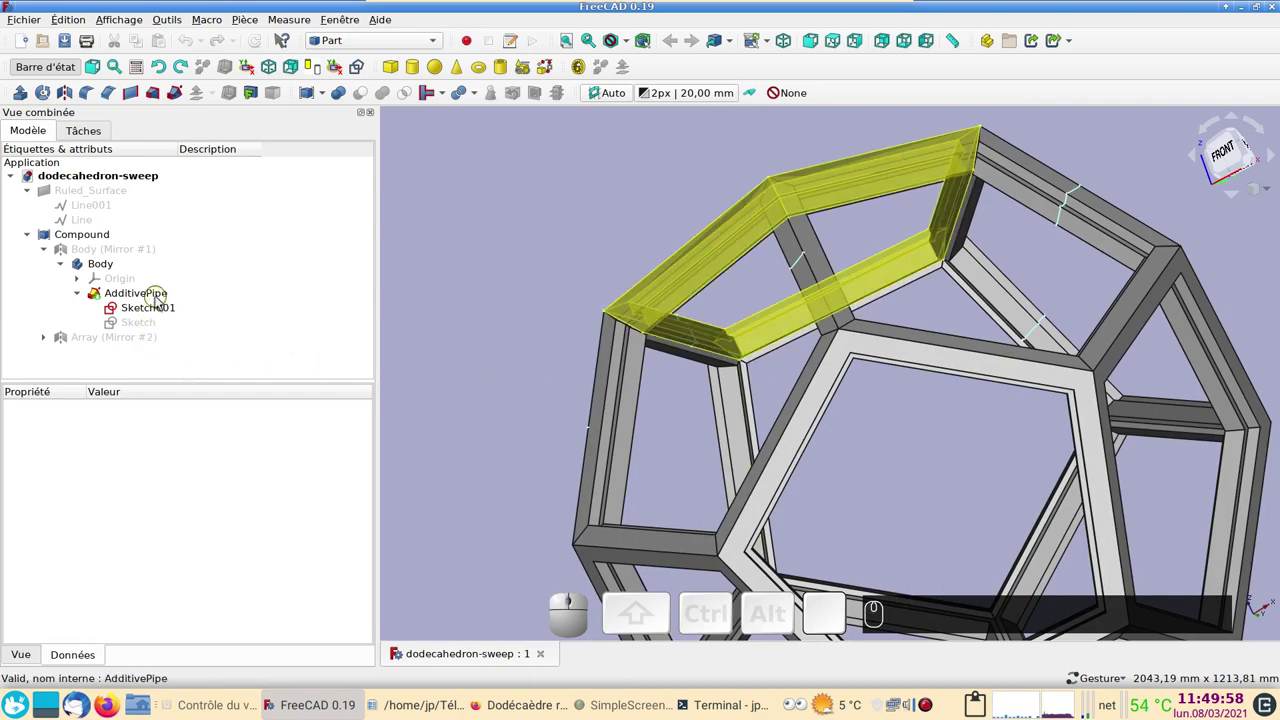
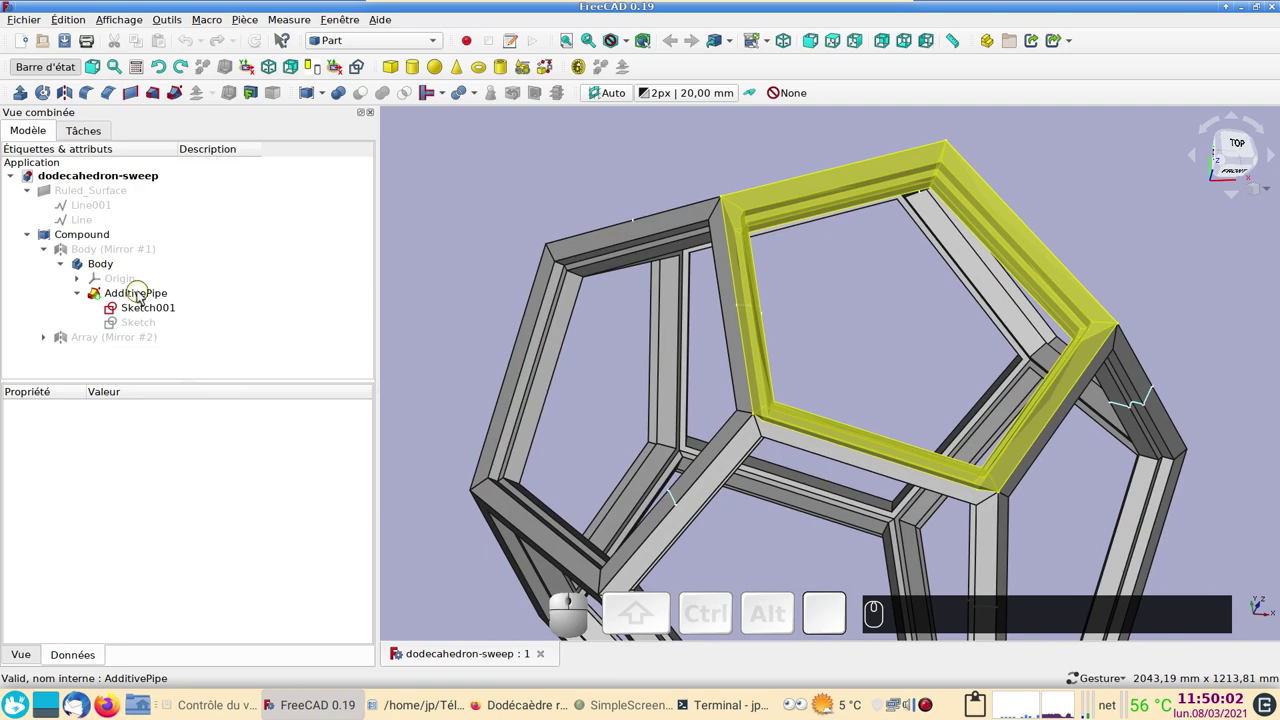
{"action": "left_click", "coordinate": [138, 321]}
{"action": "key", "text": "space"}
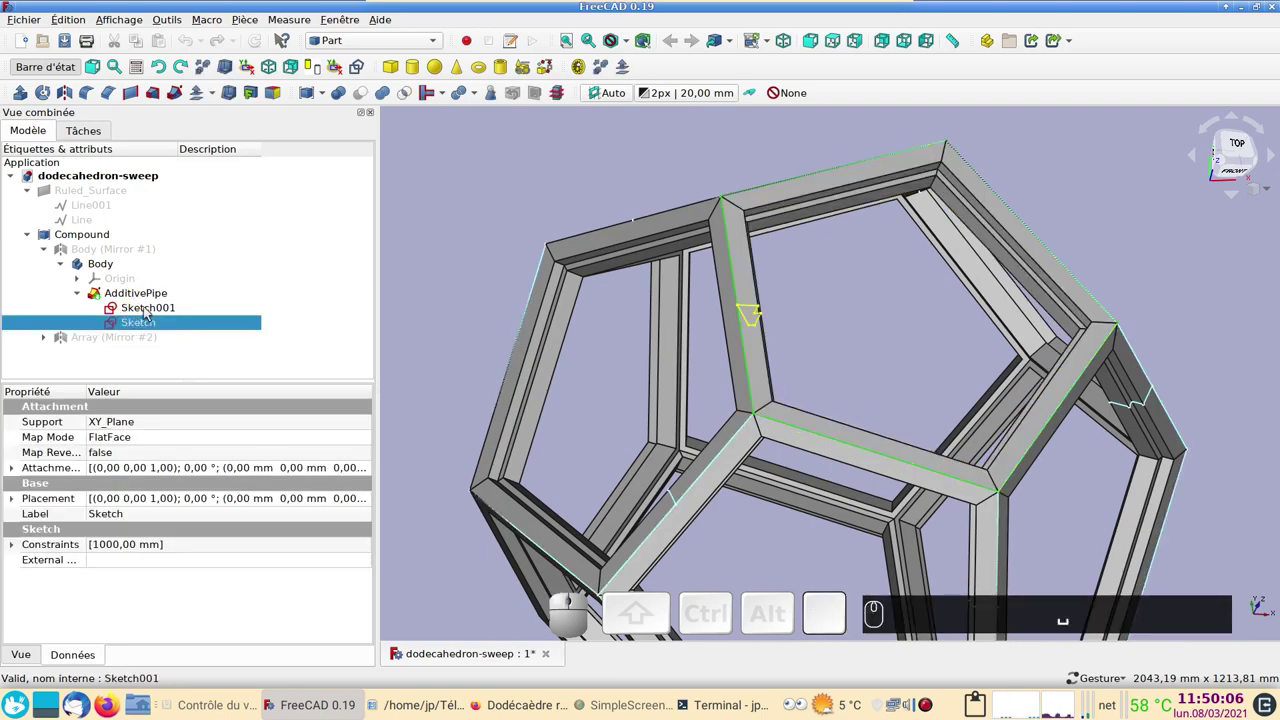
{"action": "scroll", "scroll_direction": "up", "scroll_amount": 3}
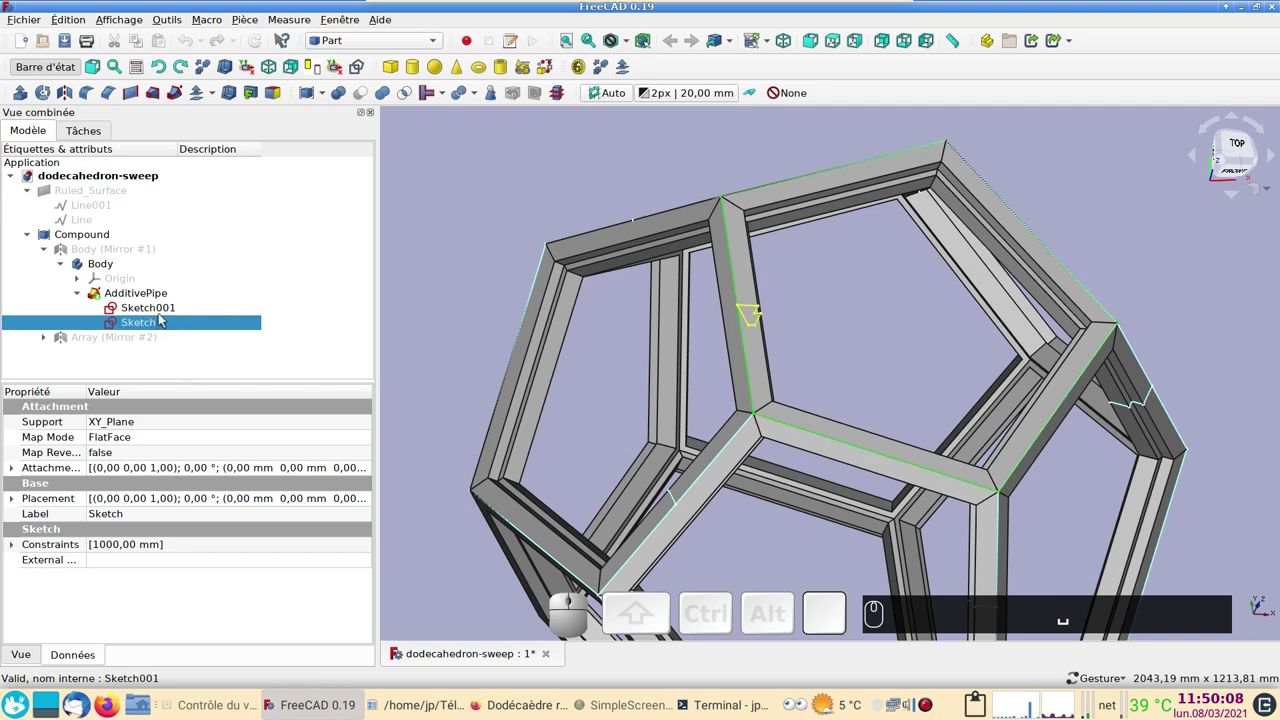
{"action": "scroll", "scroll_direction": "up", "scroll_amount": 3}
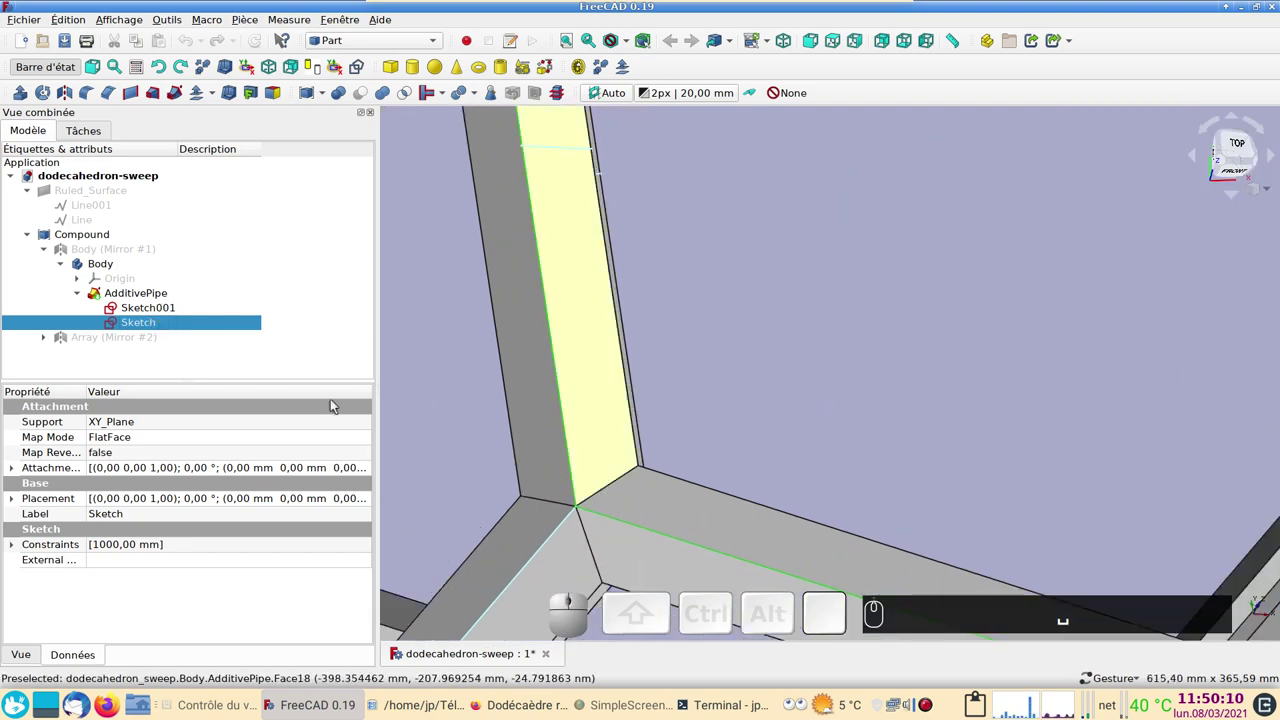
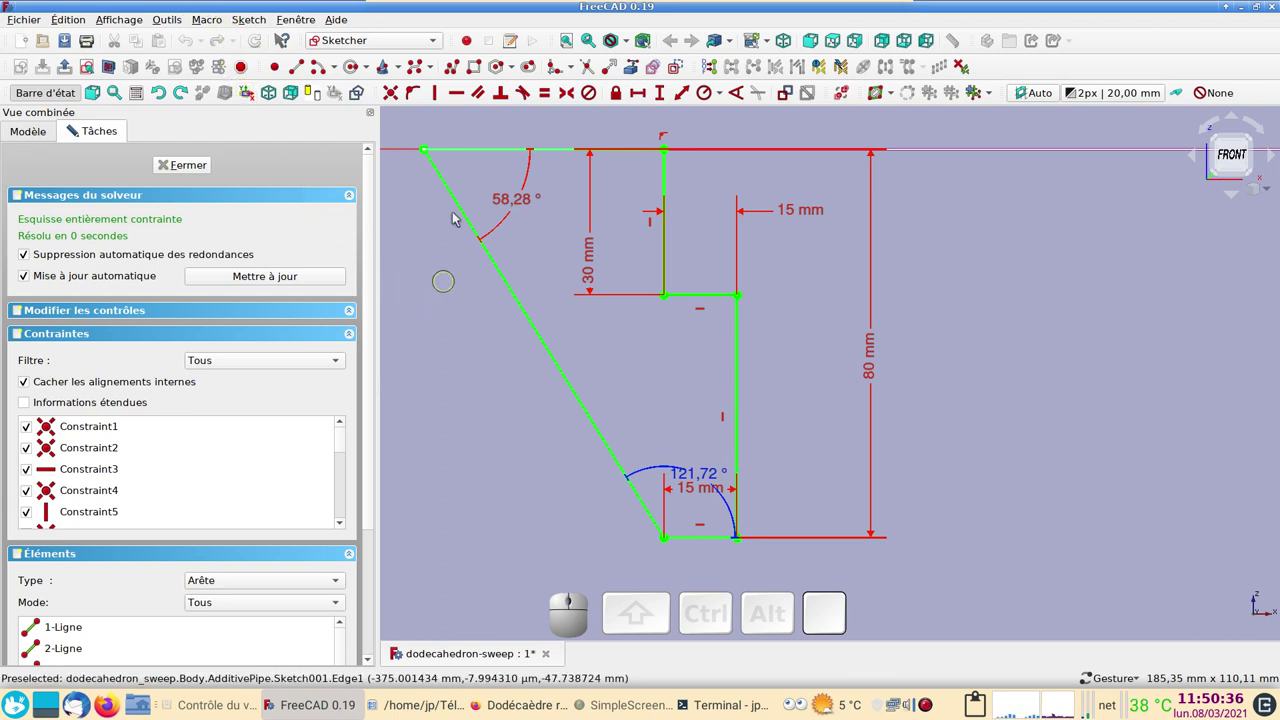
Close the profile Sketch001 and return to the 3D model
{"action": "scroll", "scroll_direction": "down", "scroll_amount": 3}
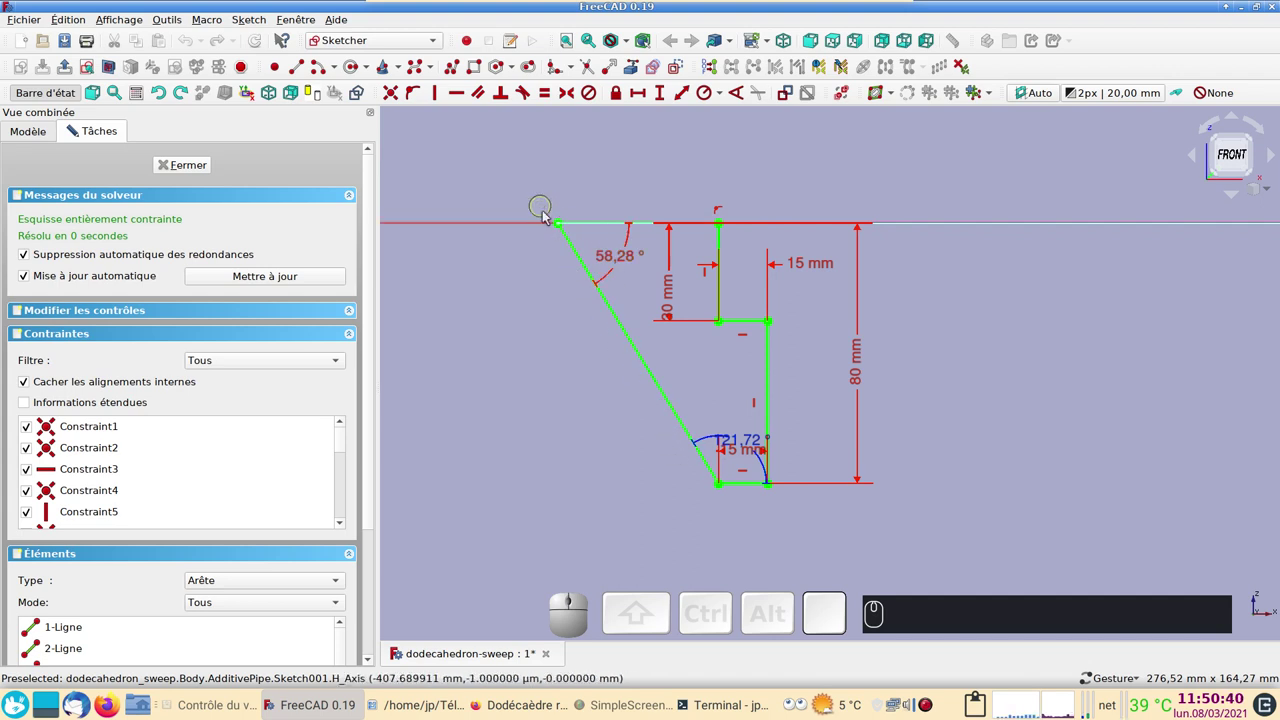
{"action": "left_click", "coordinate": [194, 167]}
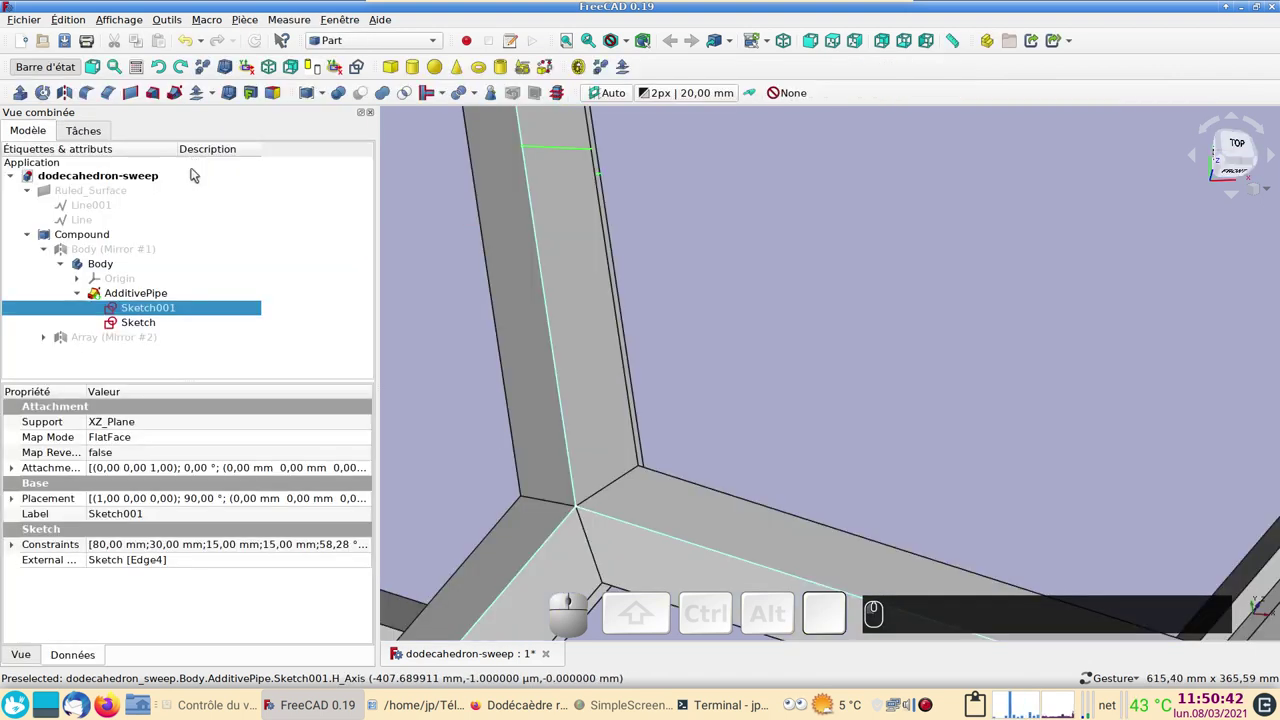
Expand the Array (Mirror #2) node in the tree to reveal its linked Body001
{"action": "scroll", "scroll_direction": "down", "scroll_amount": 3}
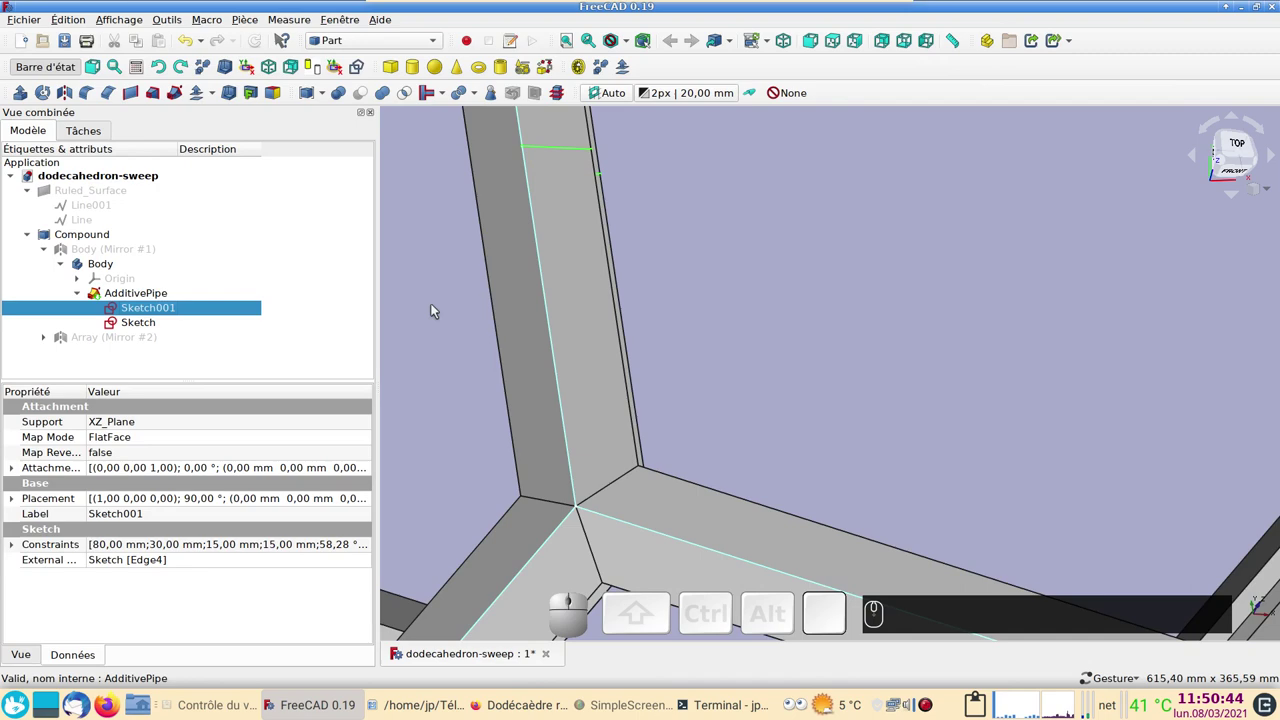
{"action": "scroll", "scroll_direction": "down", "scroll_amount": 3}
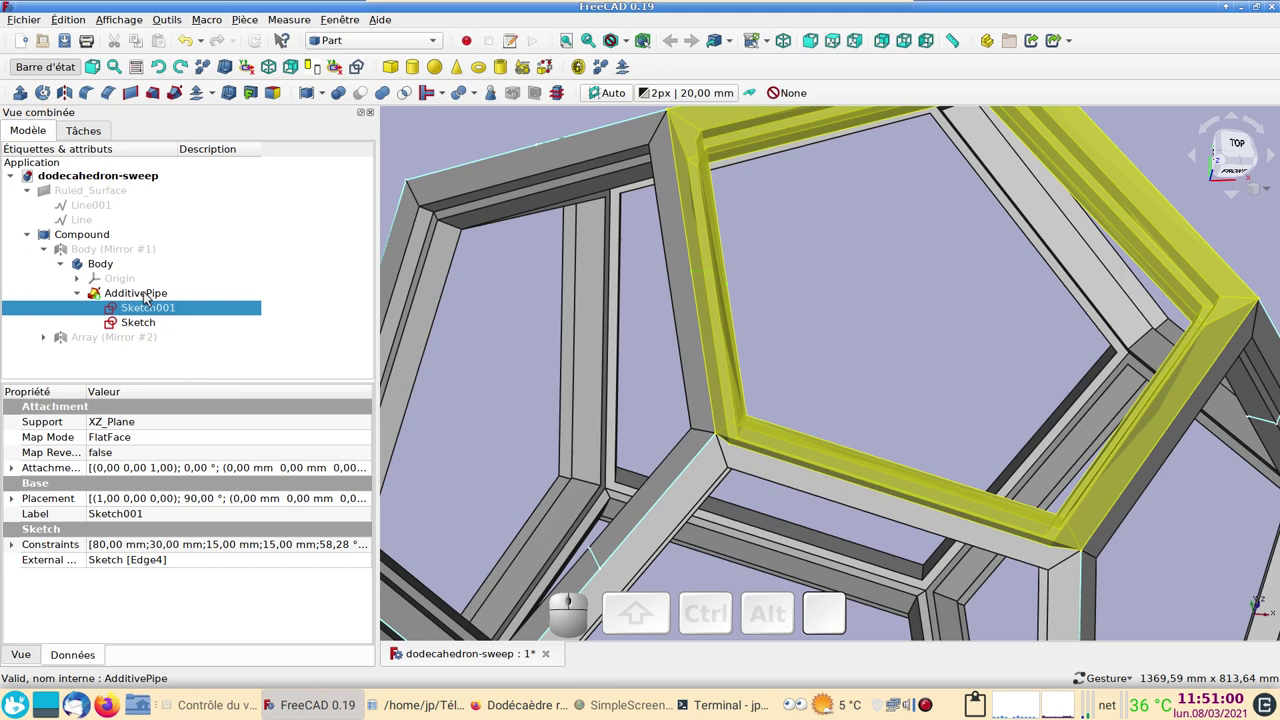
{"action": "scroll", "scroll_direction": "down", "scroll_amount": 3}
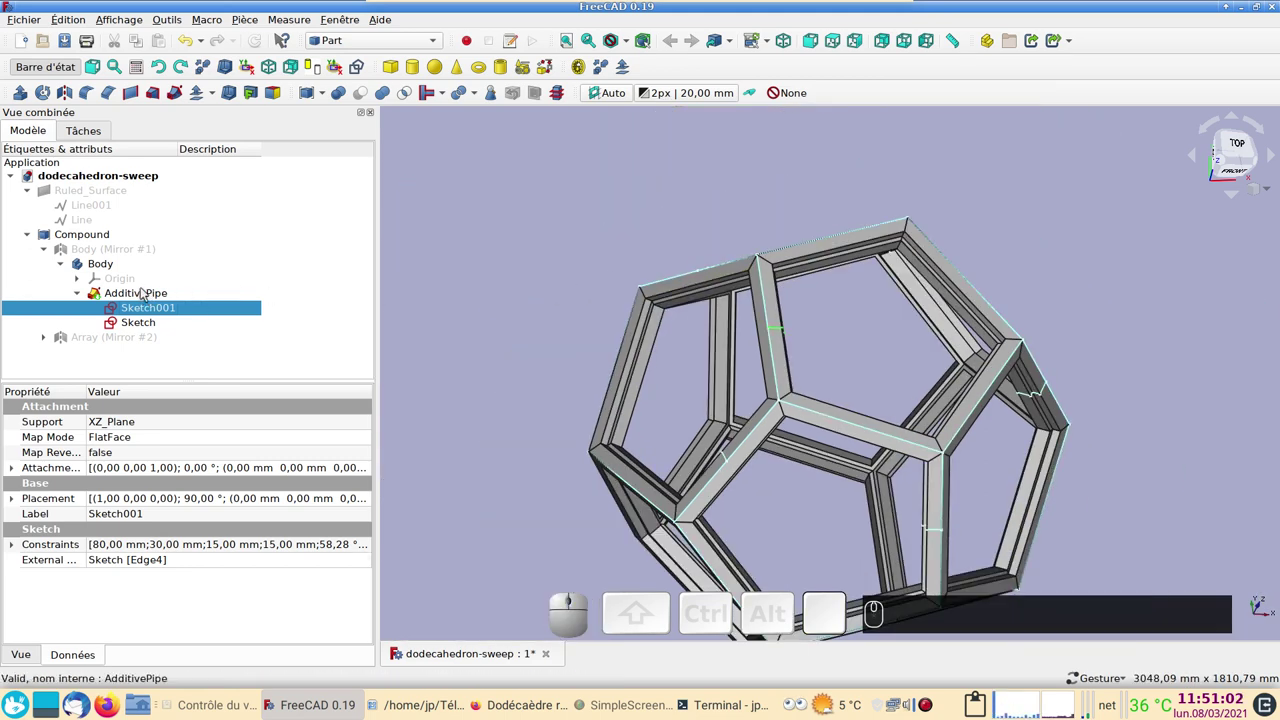
{"action": "left_click", "coordinate": [53, 344]}
{"action": "scroll", "scroll_direction": "down", "scroll_amount": 3}
{"action": "left_click", "coordinate": [66, 357]}
{"action": "scroll", "scroll_direction": "down", "scroll_amount": 3}
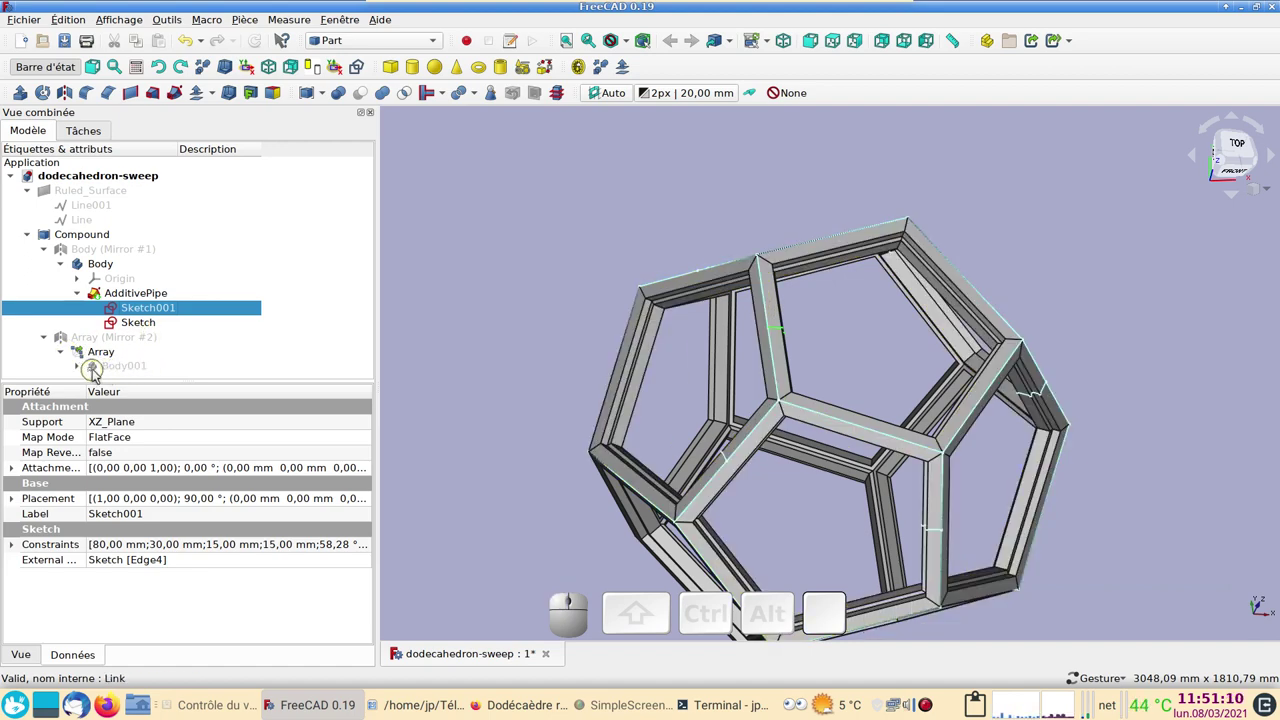
{"action": "scroll", "scroll_direction": "up", "scroll_amount": 3}
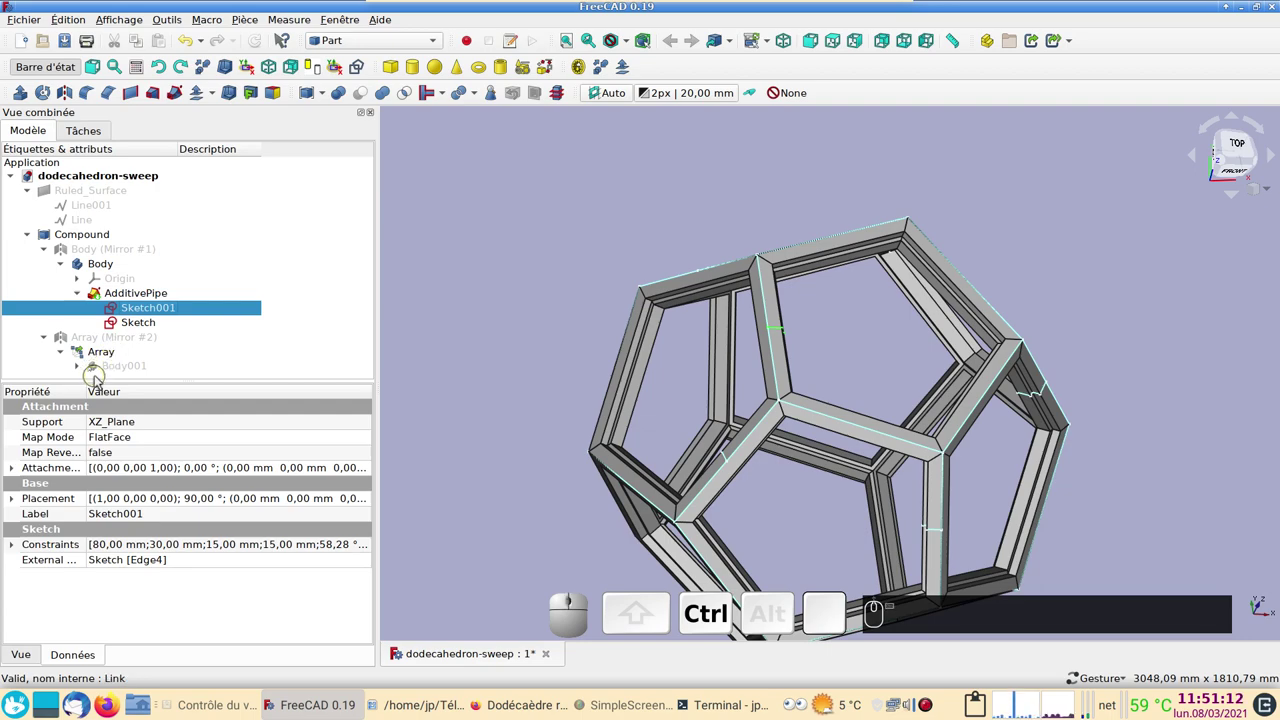
{"action": "scroll", "scroll_direction": "up", "scroll_amount": 3}
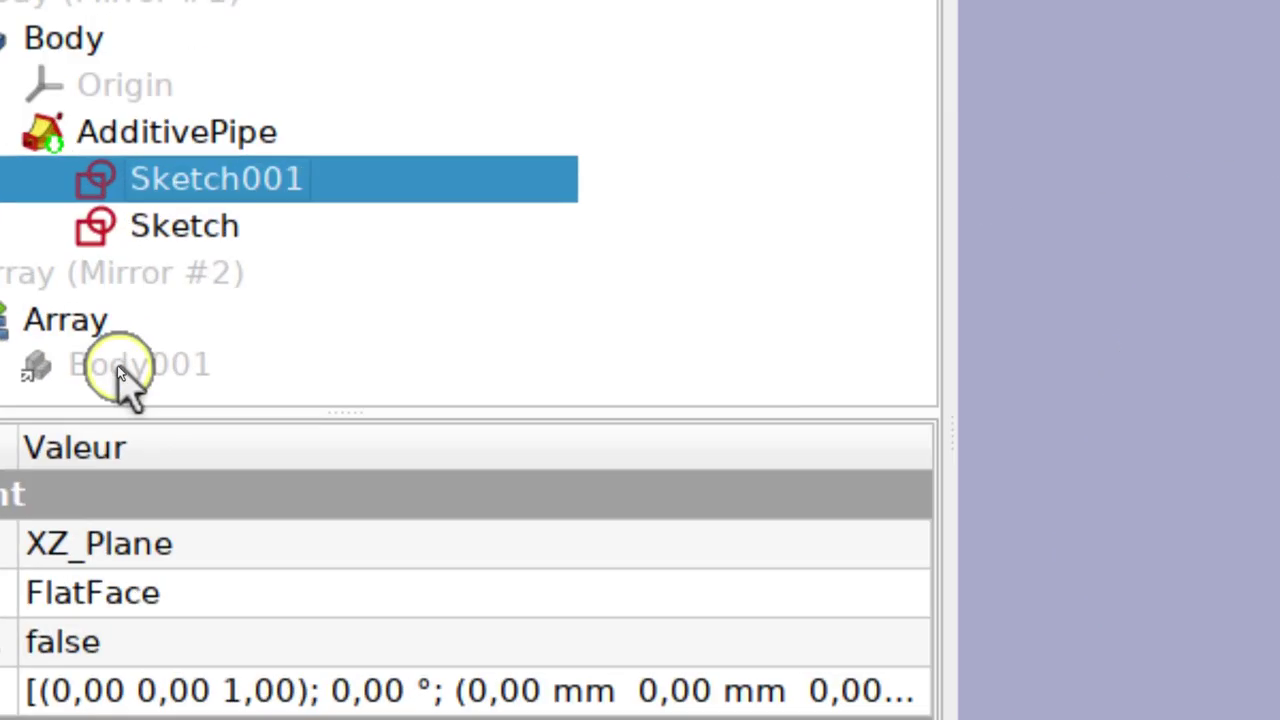
{"action": "scroll", "scroll_direction": "down", "scroll_amount": 3}
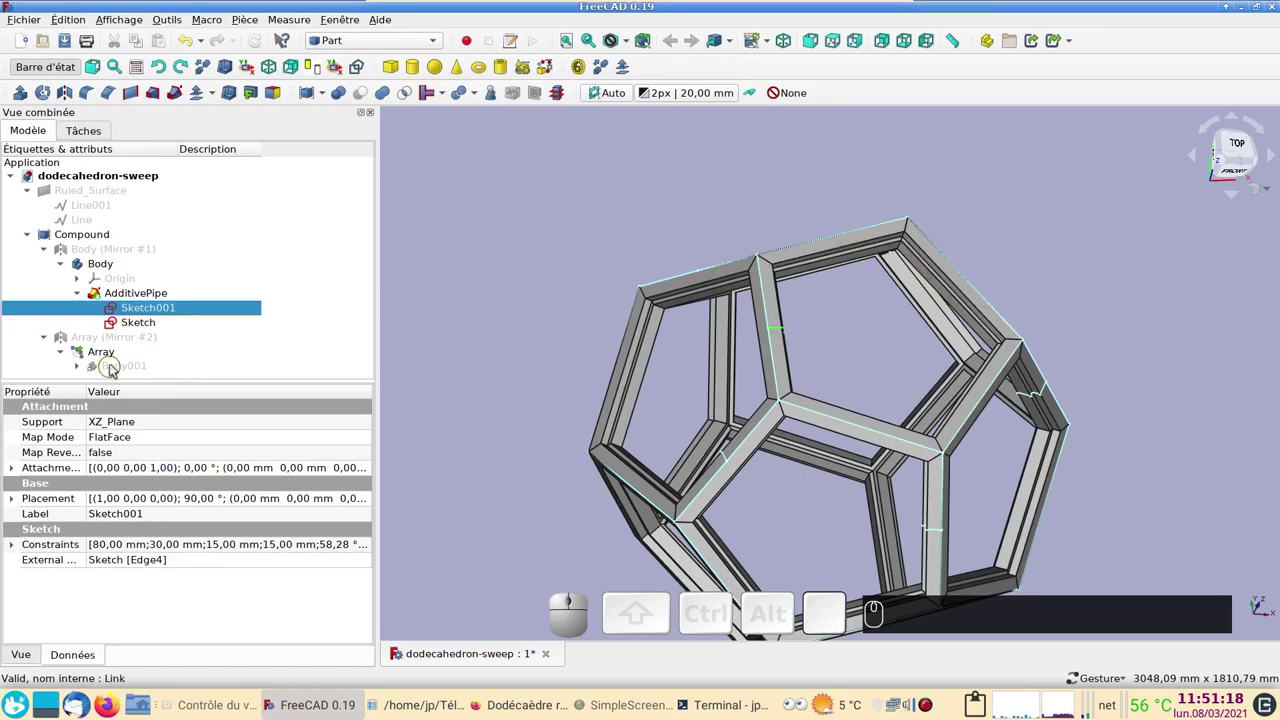
Switch the workbench from Part to Part Design
{"action": "left_click", "coordinate": [344, 46]}
{"action": "left_click", "coordinate": [346, 56]}
{"action": "left_click", "coordinate": [35, 133]}
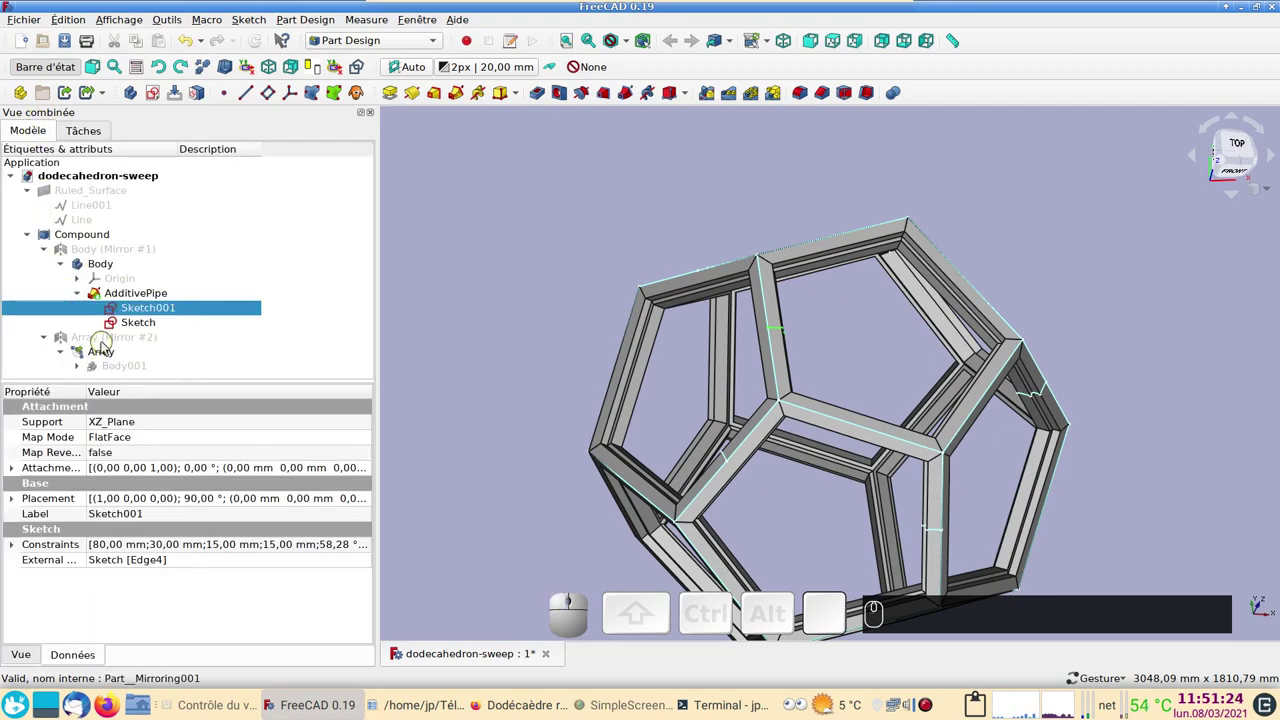
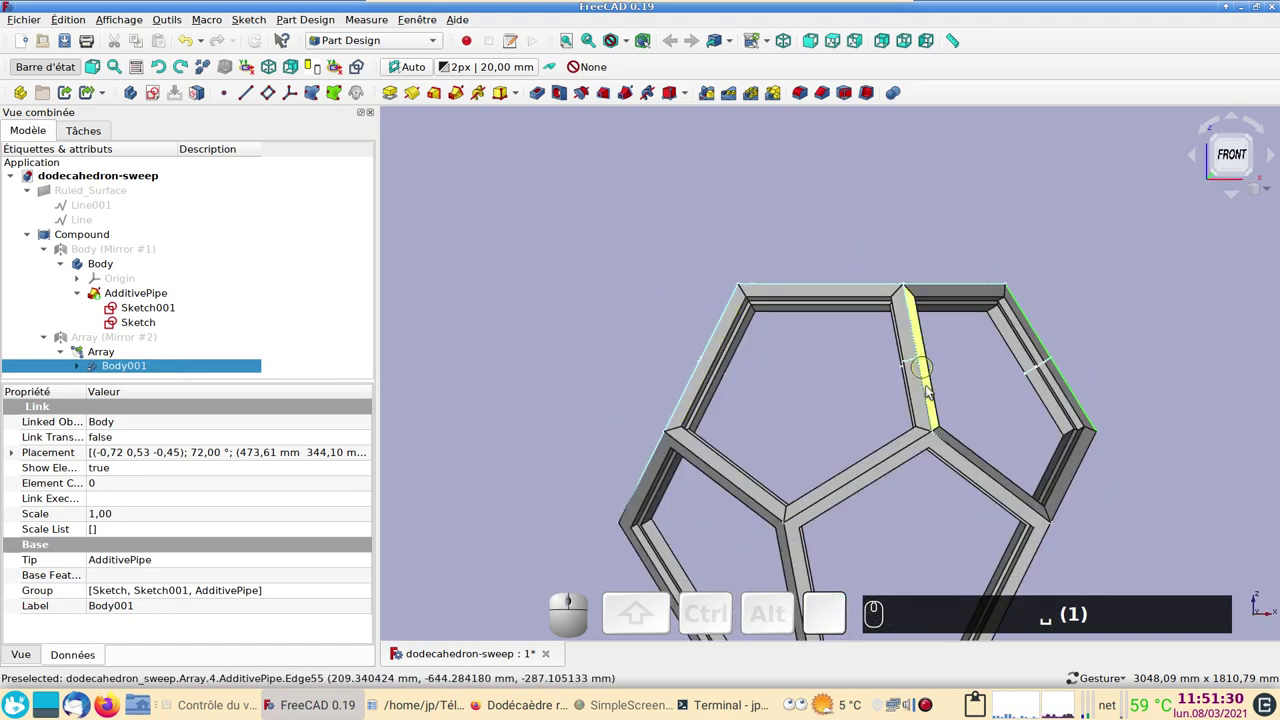
{"action": "left_click_drag", "start_coordinate": [938, 406], "coordinate": [969, 337]}
{"action": "left_click_drag", "start_coordinate": [1146, 348], "coordinate": [926, 332]}
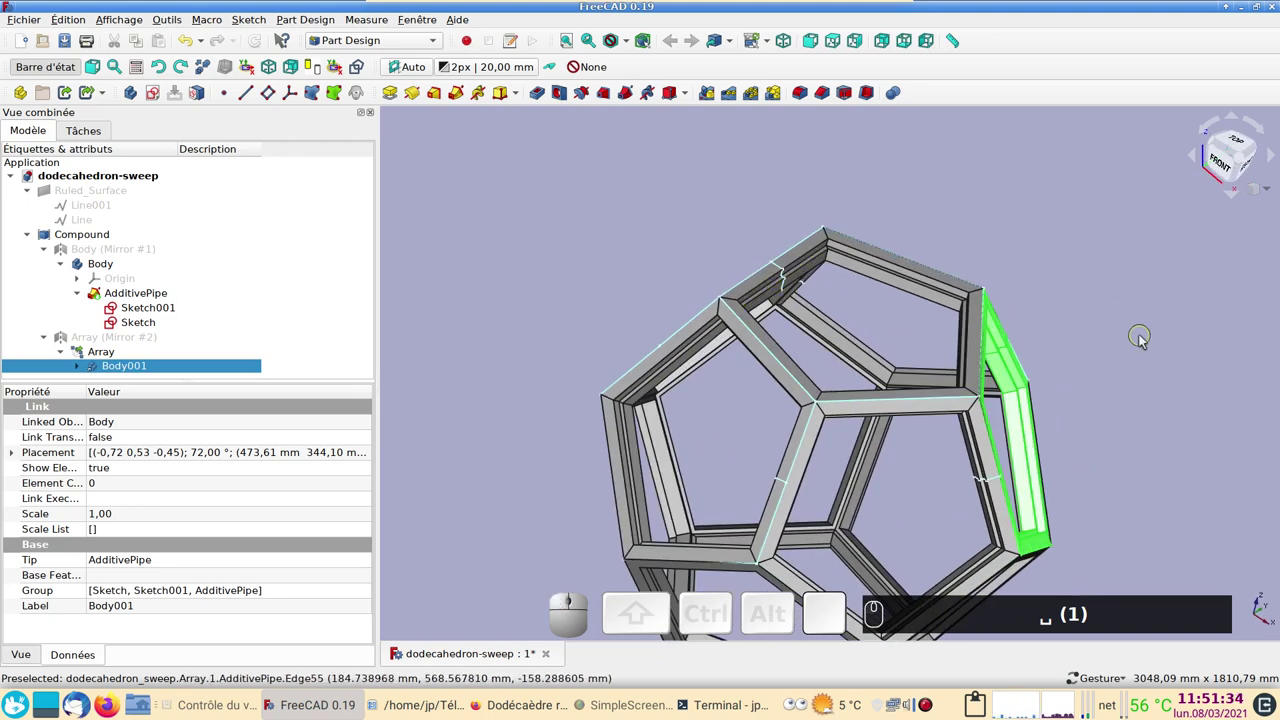
{"action": "left_click_drag", "start_coordinate": [1094, 395], "coordinate": [1050, 275]}
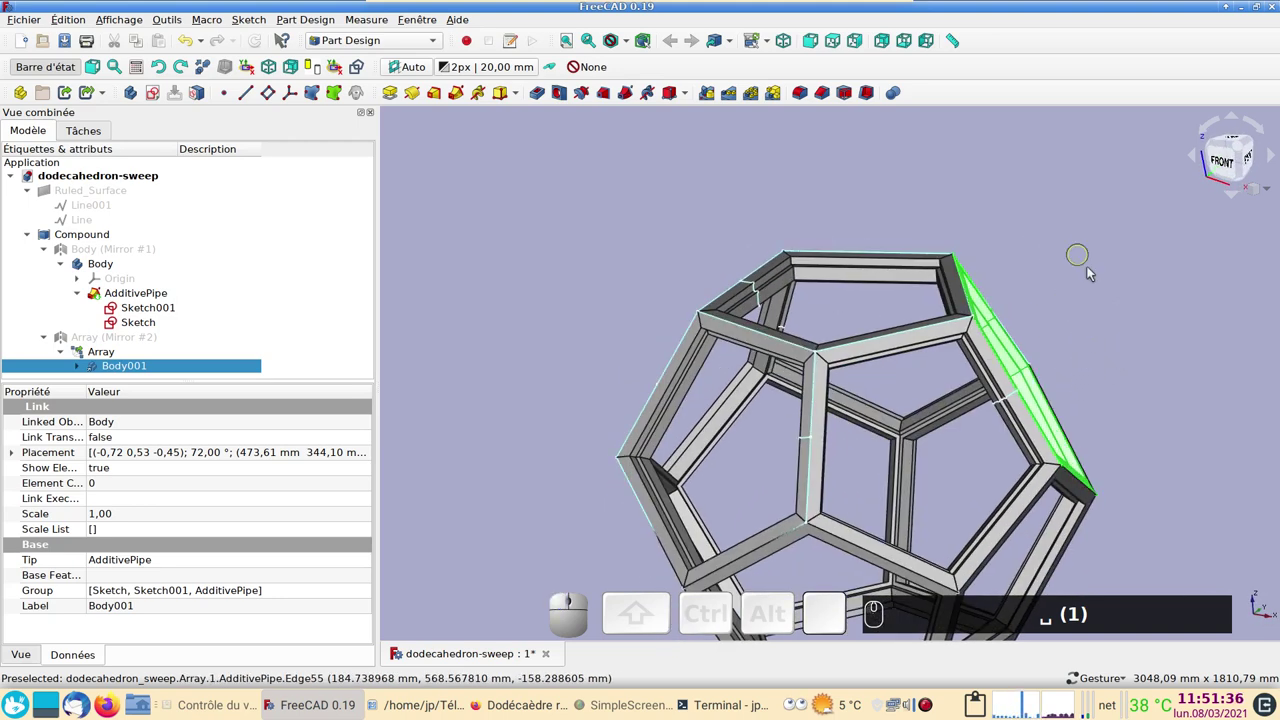
{"action": "left_click", "coordinate": [1115, 462]}
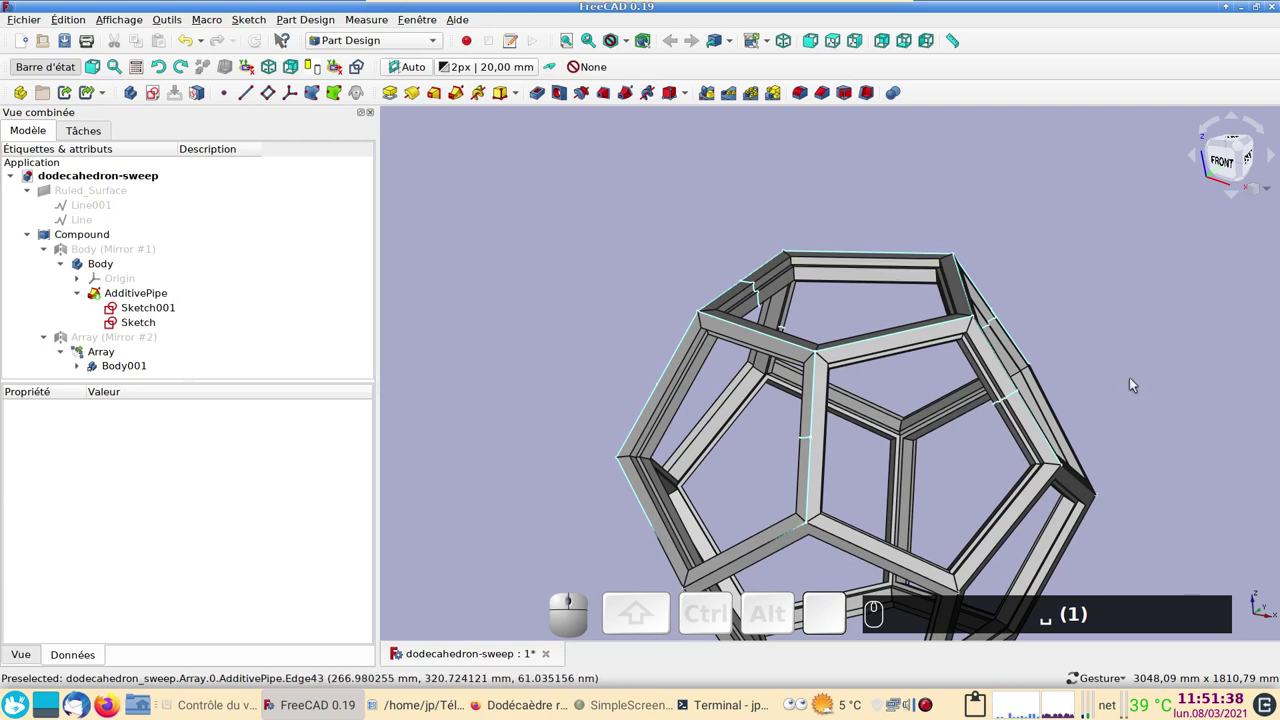
{"action": "left_click", "coordinate": [915, 394]}
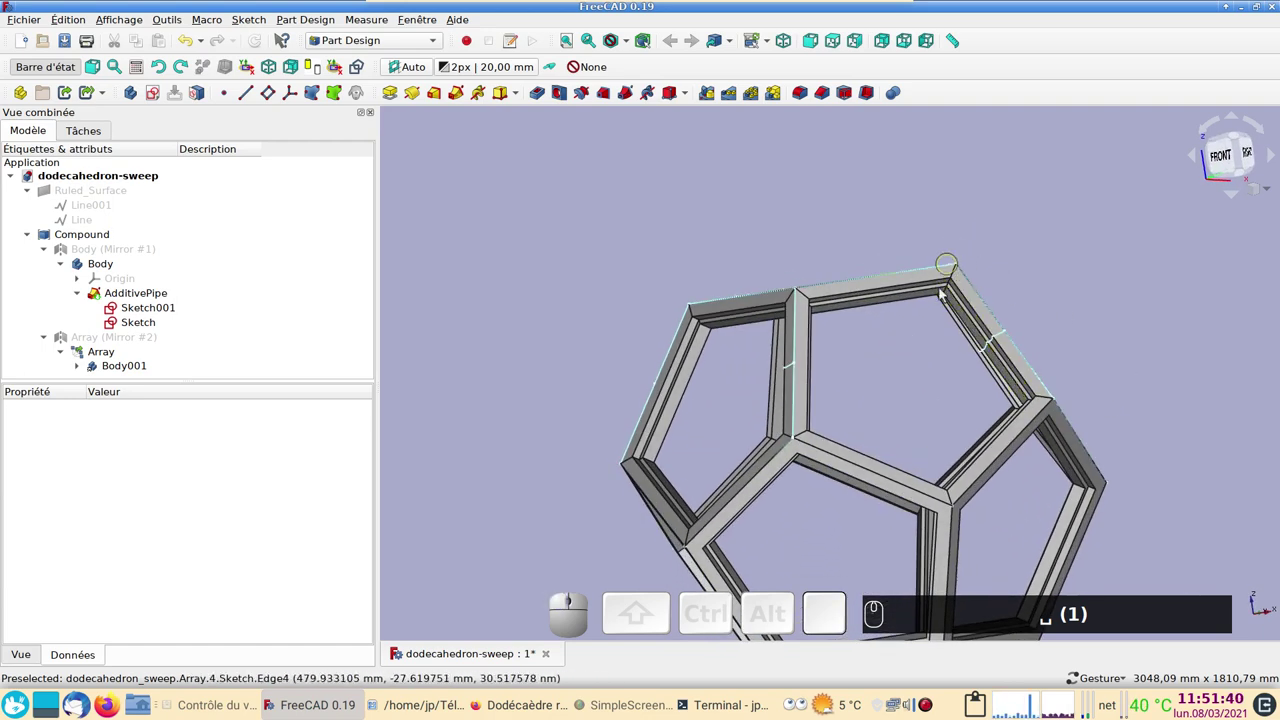
{"action": "left_click_drag", "start_coordinate": [1118, 269], "coordinate": [862, 302]}
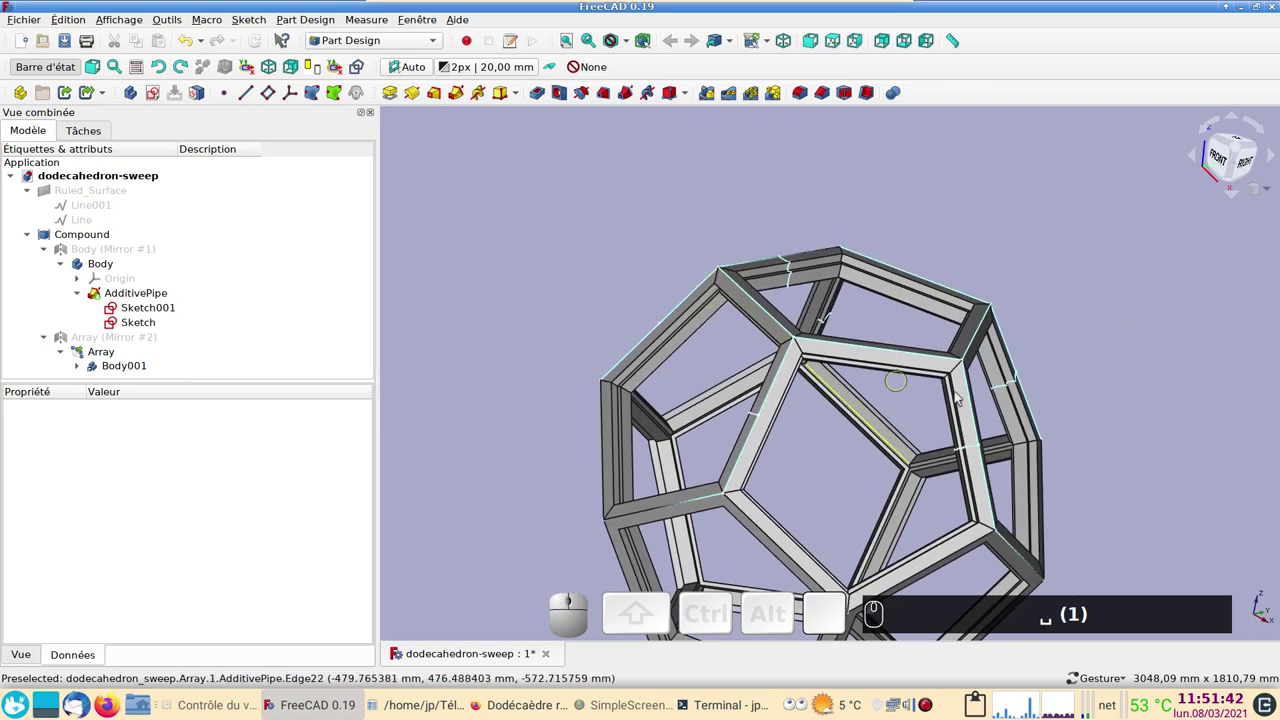
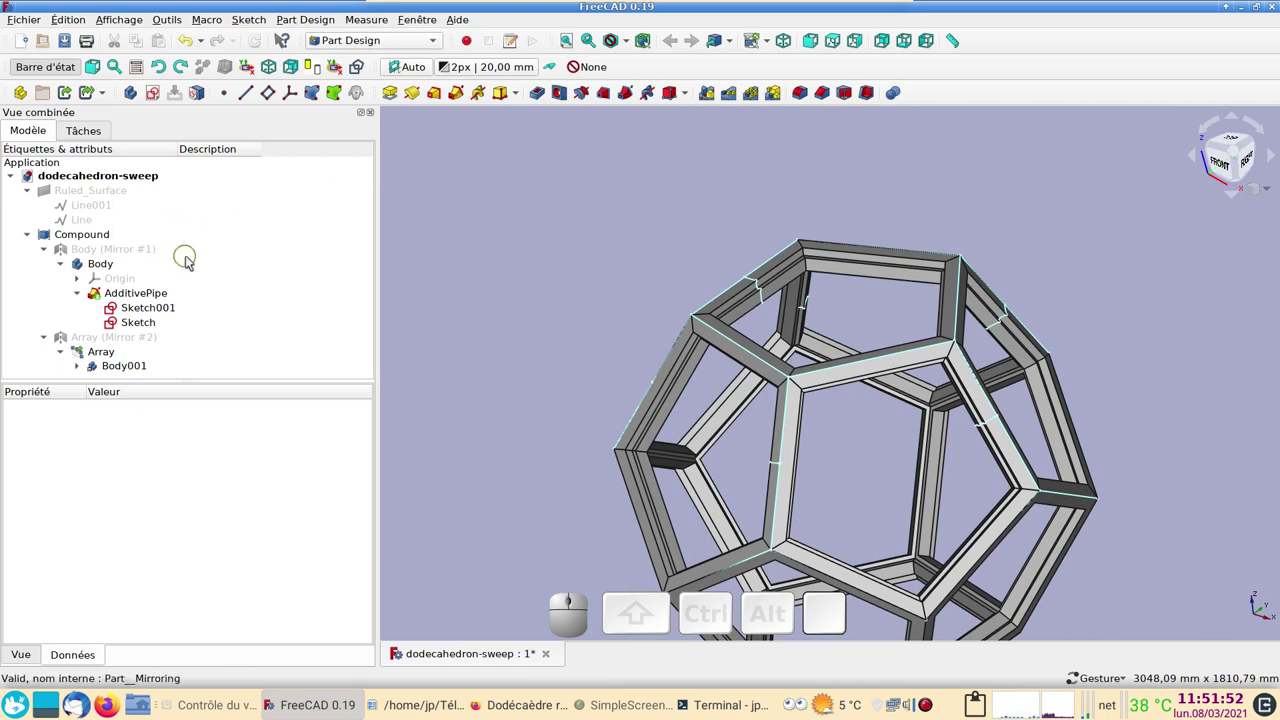
Show the Ruled_Surface strip and orbit to see it crossing the frame
{"action": "left_click", "coordinate": [113, 202]}
{"action": "key", "text": "space"}
{"action": "left_click_drag", "start_coordinate": [591, 301], "coordinate": [642, 324]}
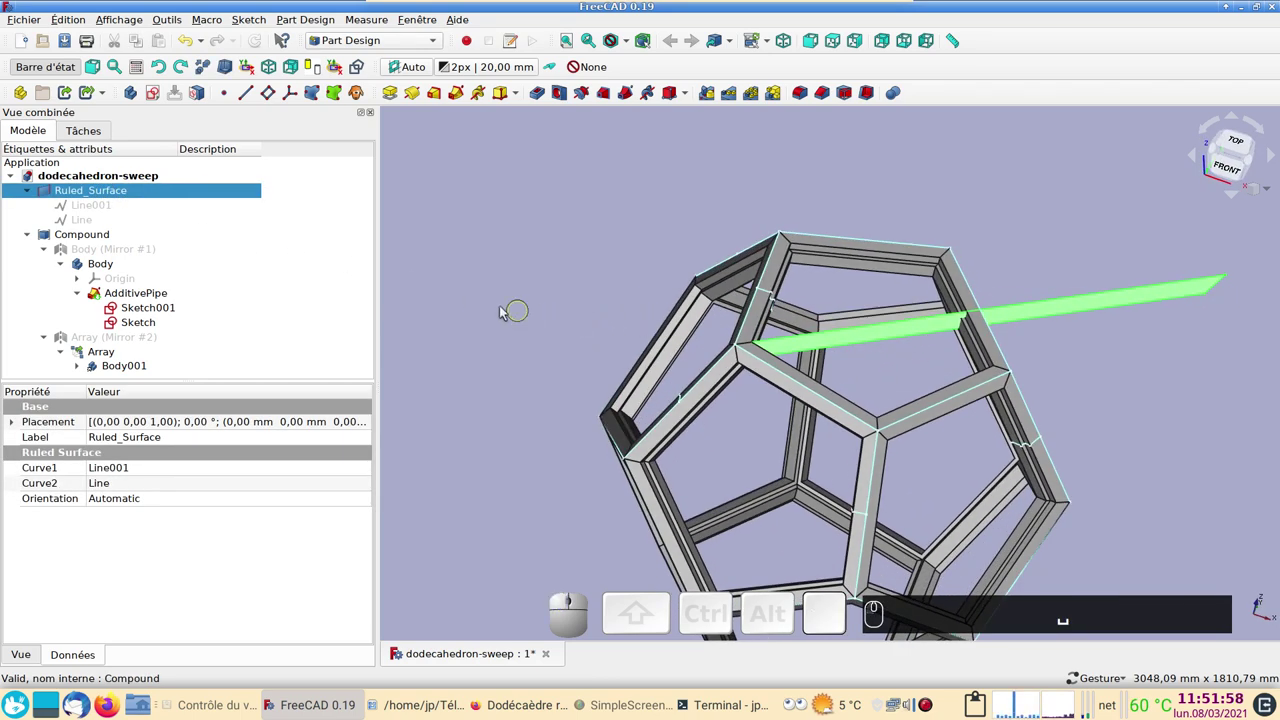
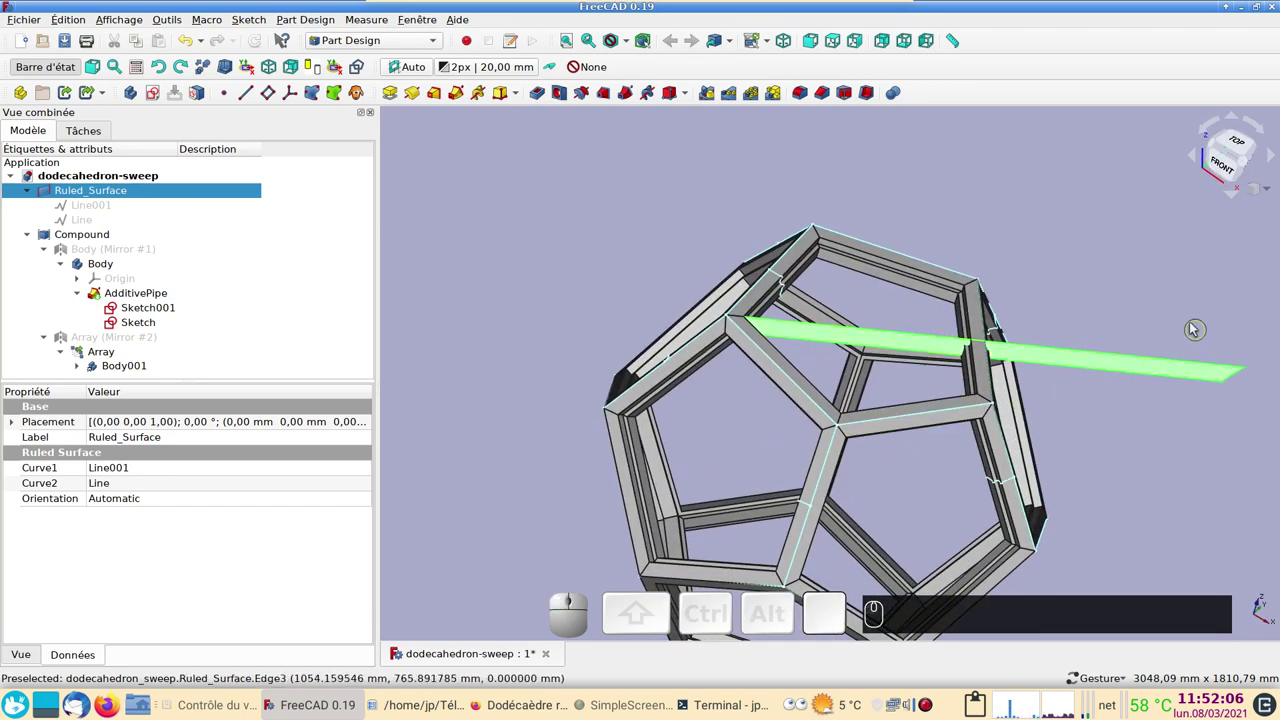
{"action": "left_click_drag", "start_coordinate": [1260, 431], "coordinate": [1256, 373]}
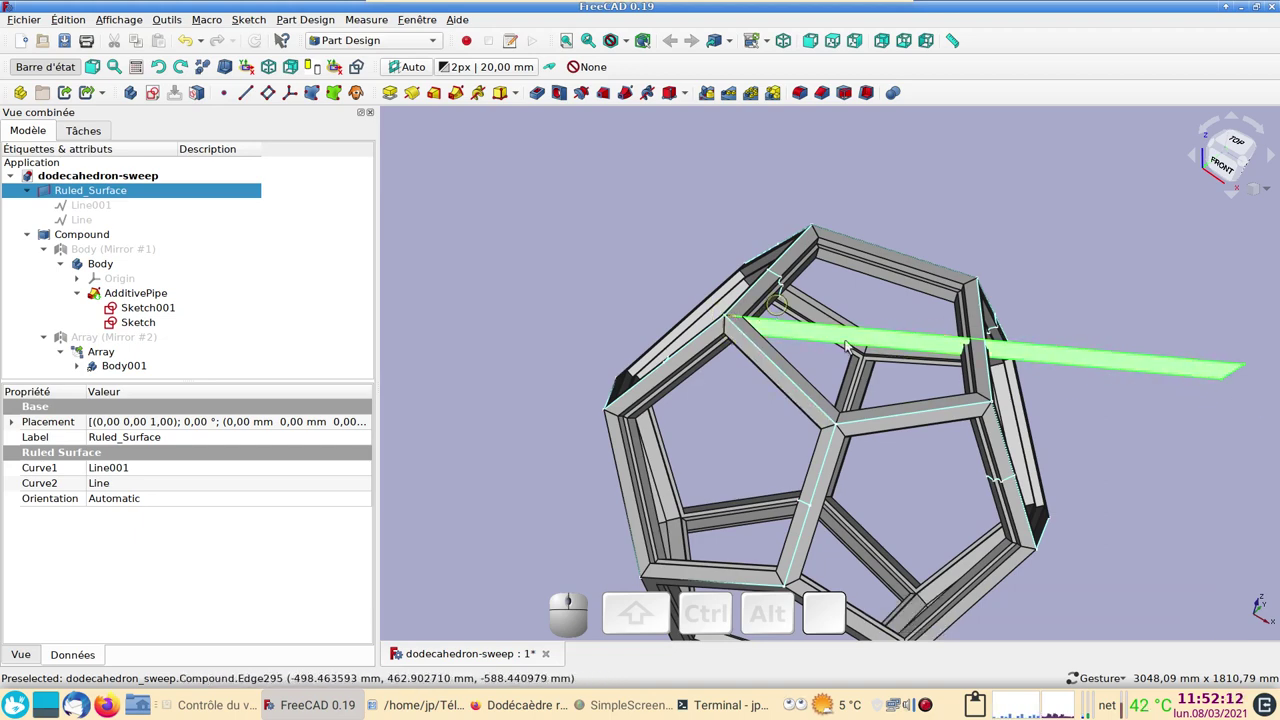
{"action": "left_click_drag", "start_coordinate": [1046, 446], "coordinate": [1028, 398]}
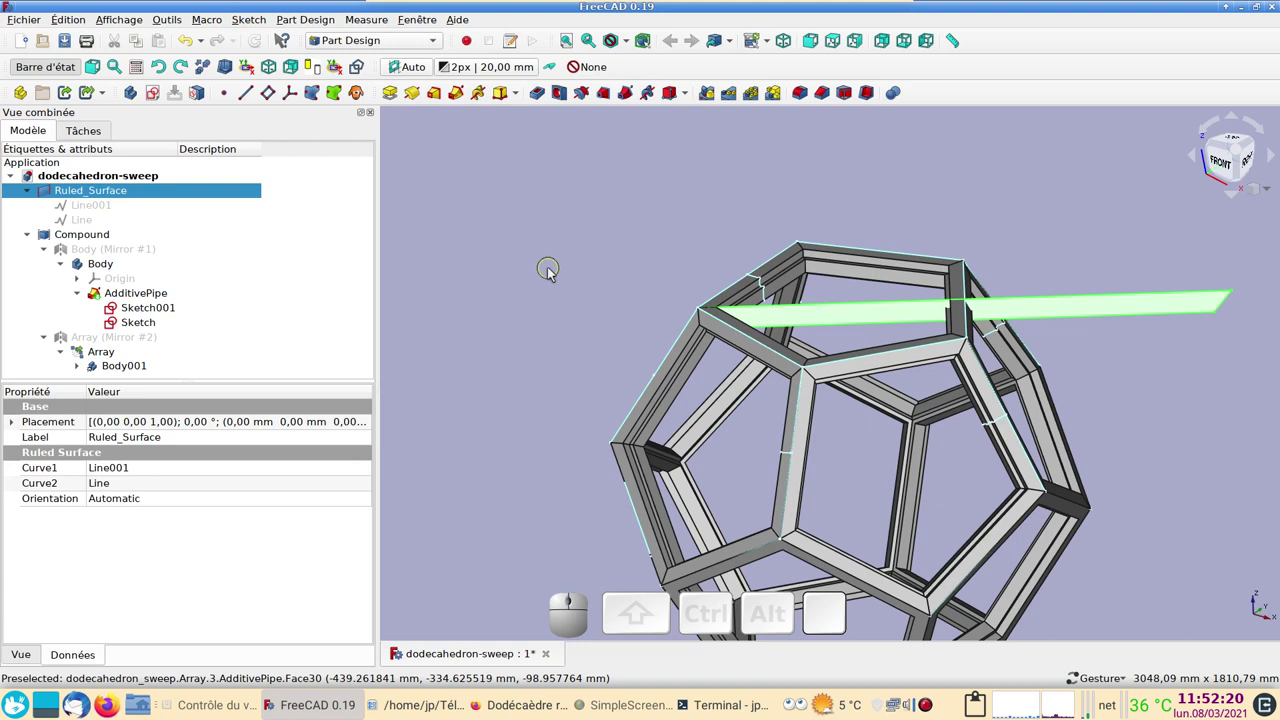
Align the view squarely to the strip's face with the Align_Face_Object_to_View macro
{"action": "left_click", "coordinate": [1115, 362]}
{"action": "left_click", "coordinate": [1084, 316]}
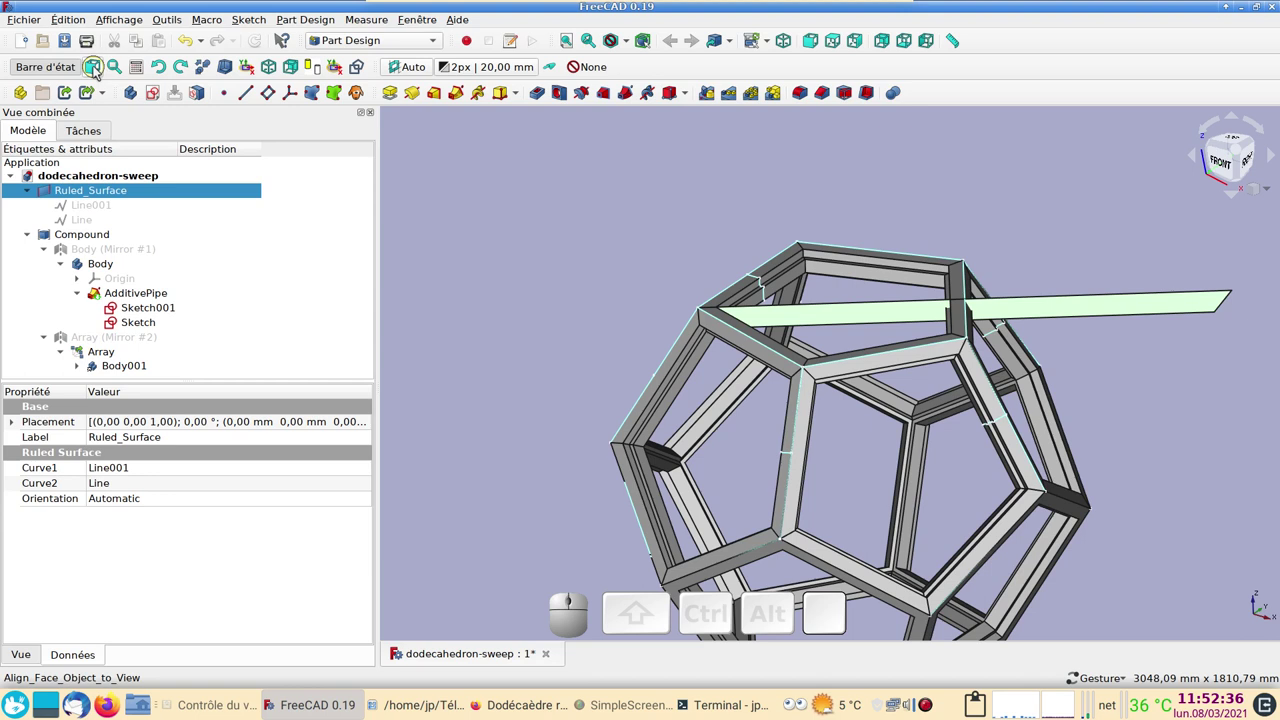
{"action": "left_click", "coordinate": [101, 75]}
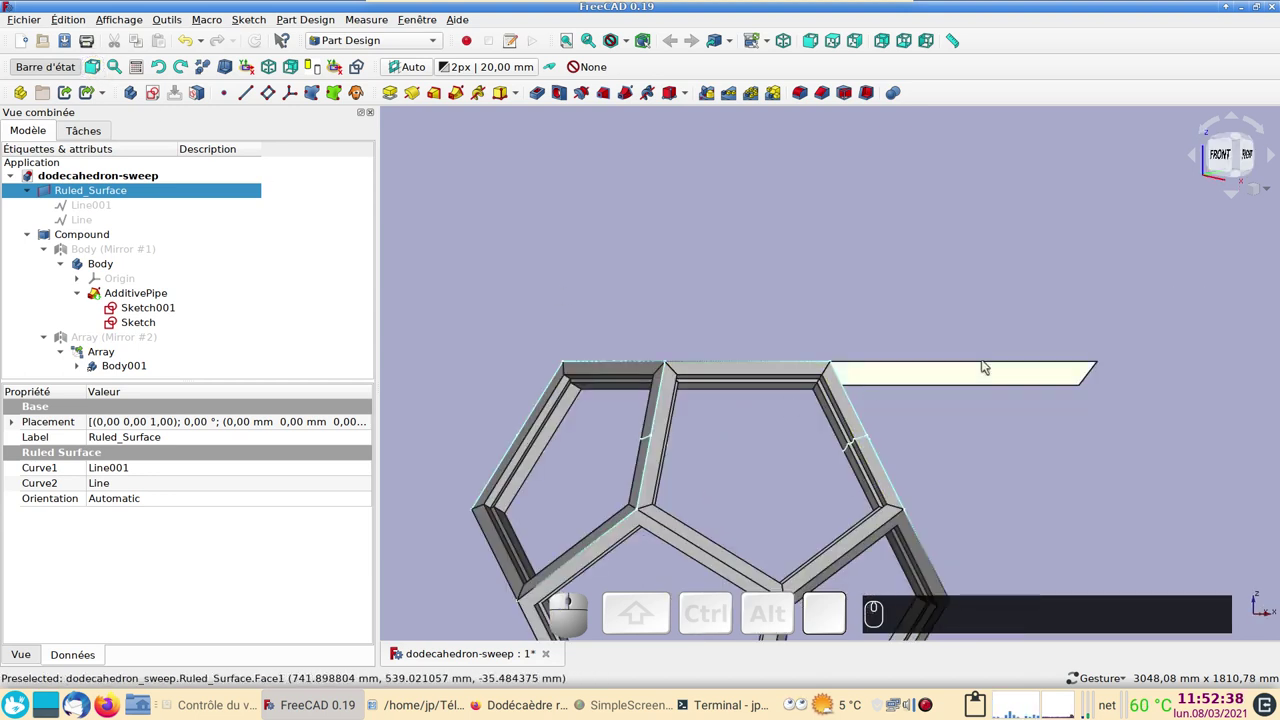
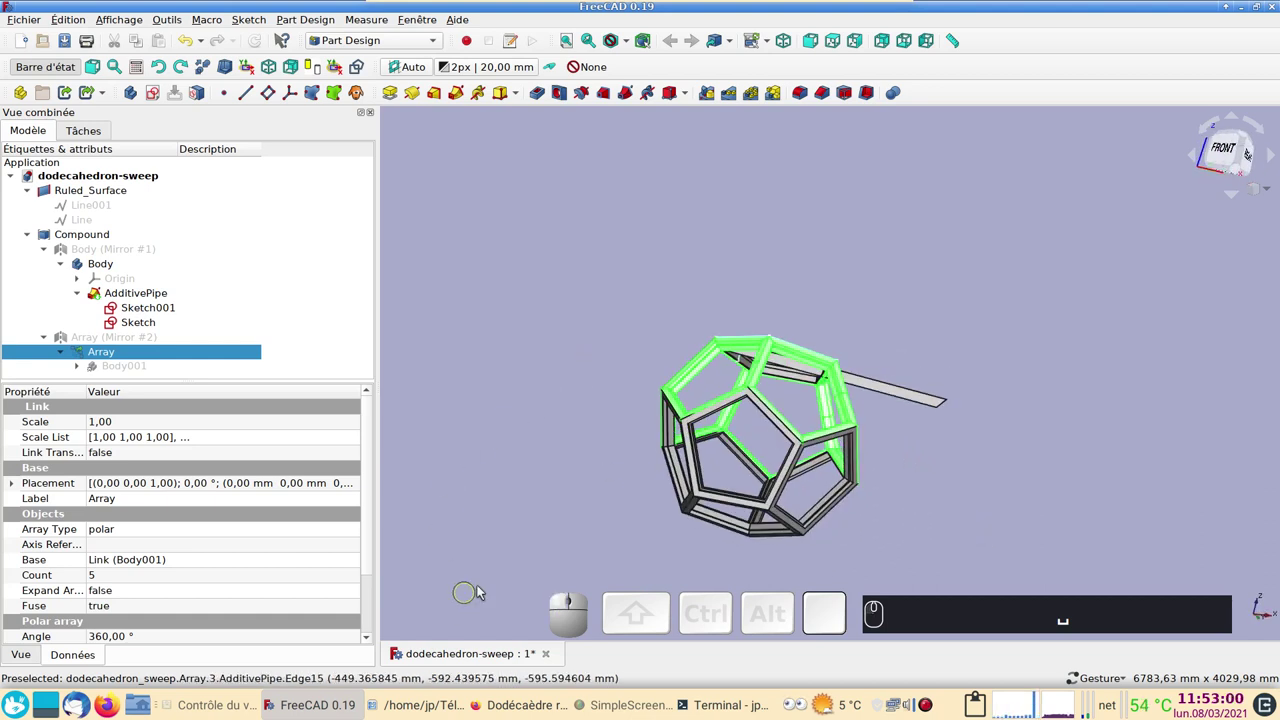
{"action": "left_click_drag", "start_coordinate": [580, 447], "coordinate": [452, 420]}
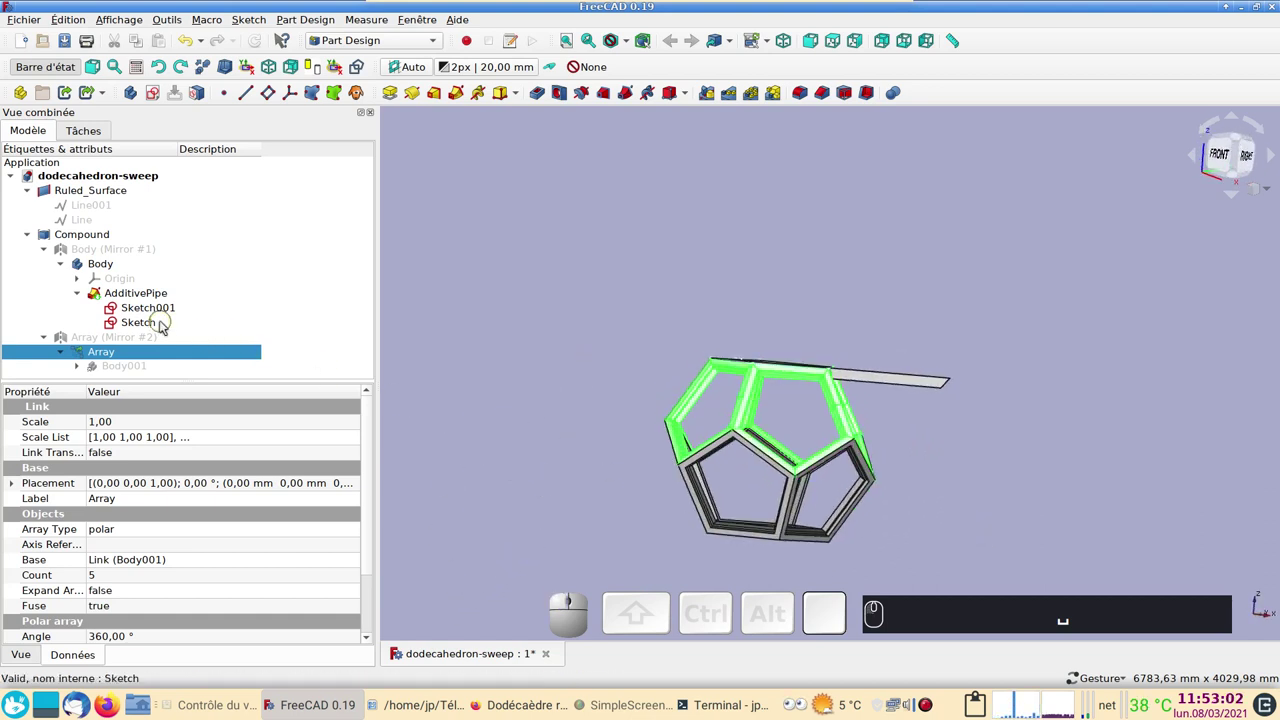
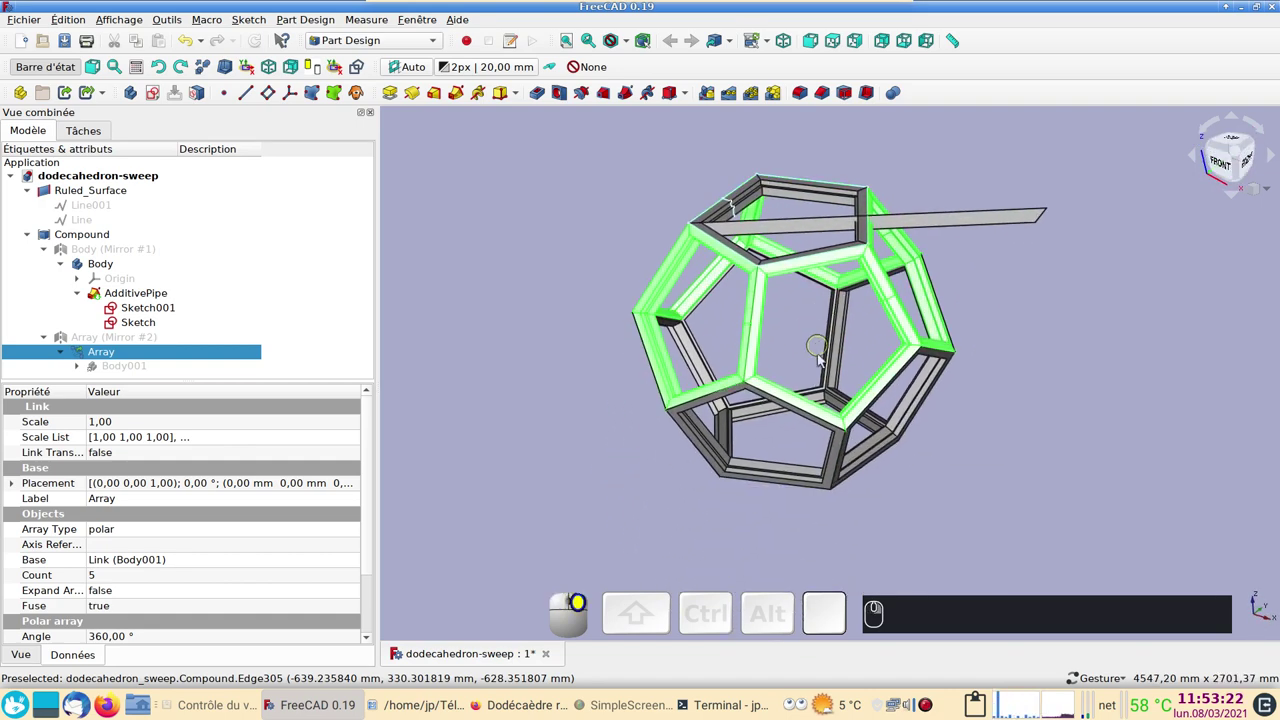
{"action": "scroll", "scroll_direction": "up", "scroll_amount": 3}
{"action": "right_click", "coordinate": [1091, 450]}
{"action": "left_click_drag", "start_coordinate": [1132, 479], "coordinate": [574, 462]}
{"action": "left_click", "coordinate": [557, 457]}
{"action": "left_click_drag", "start_coordinate": [562, 456], "coordinate": [712, 393]}
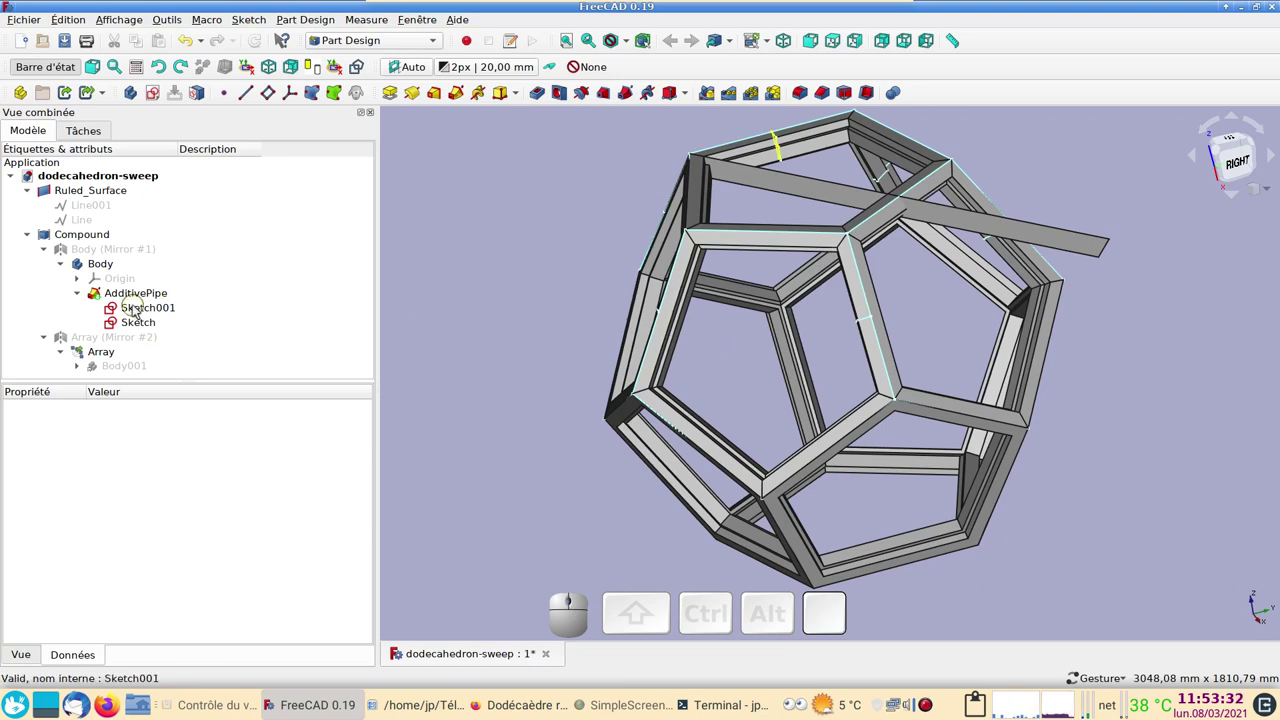
{"action": "left_click_drag", "start_coordinate": [752, 353], "coordinate": [826, 270]}
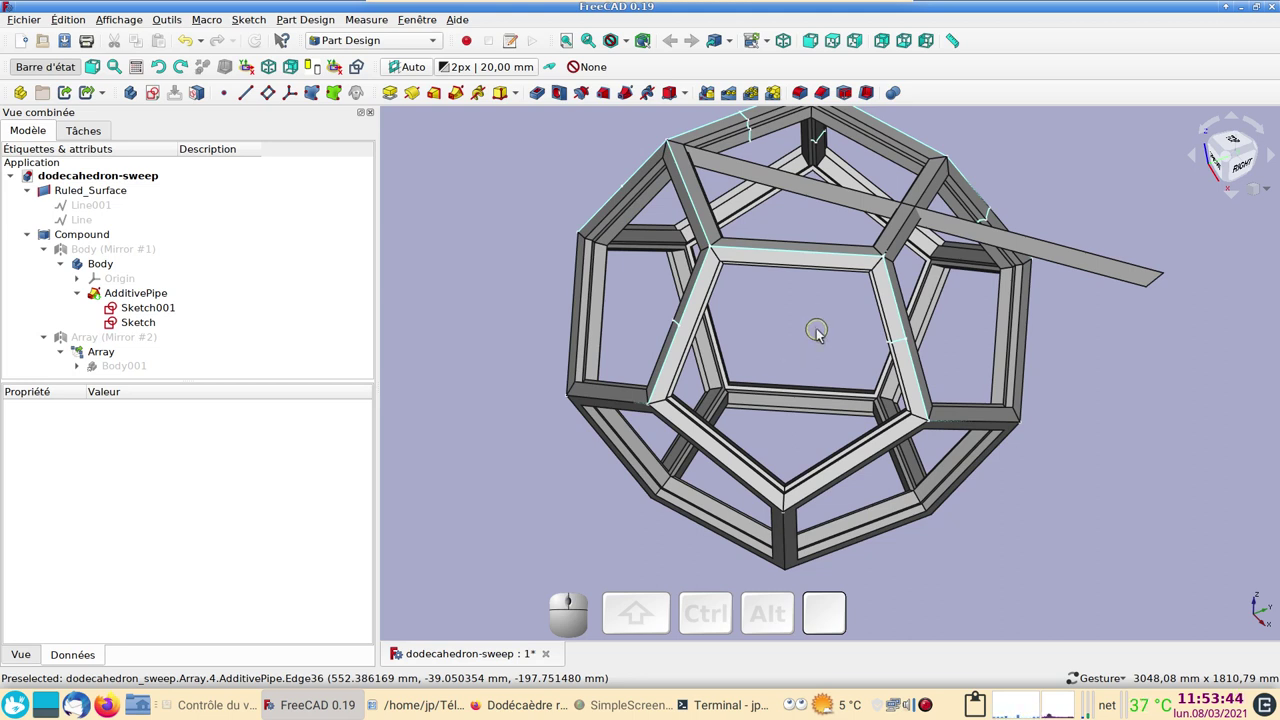
Dismiss the workbench list and orbit the frame to a new angle
{"action": "left_click", "coordinate": [408, 41]}
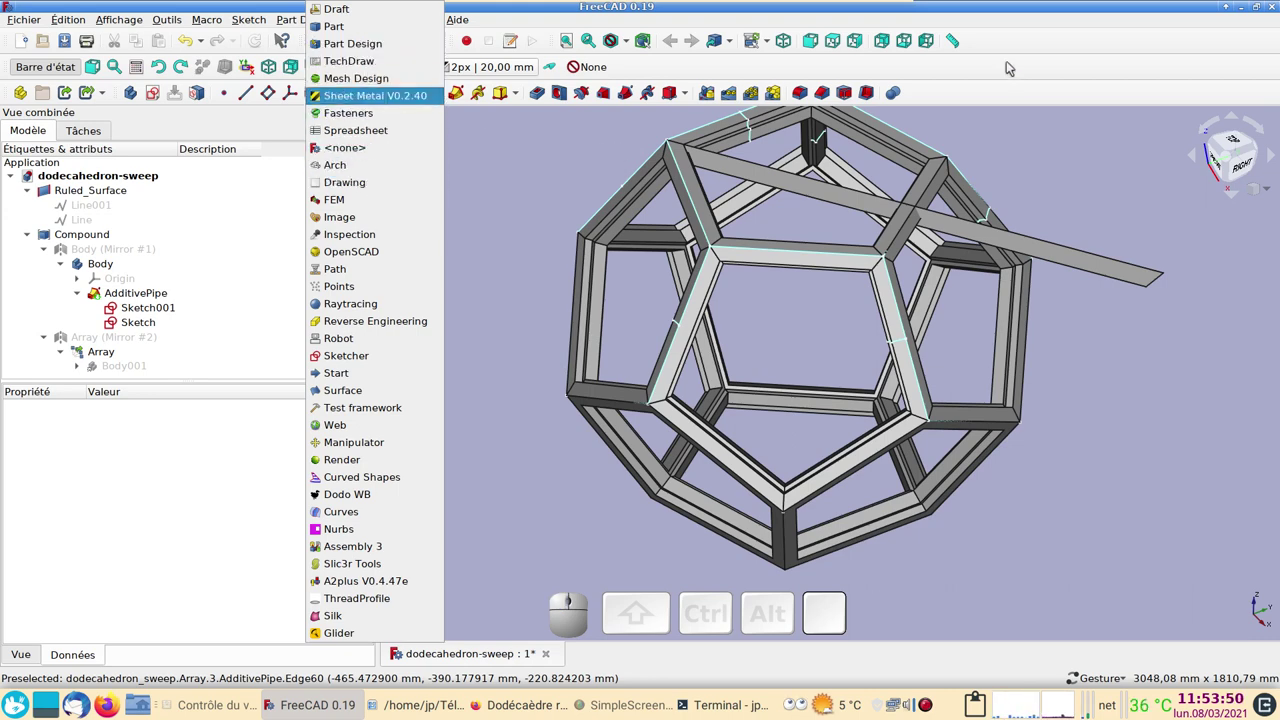
{"action": "left_click", "coordinate": [1024, 23]}
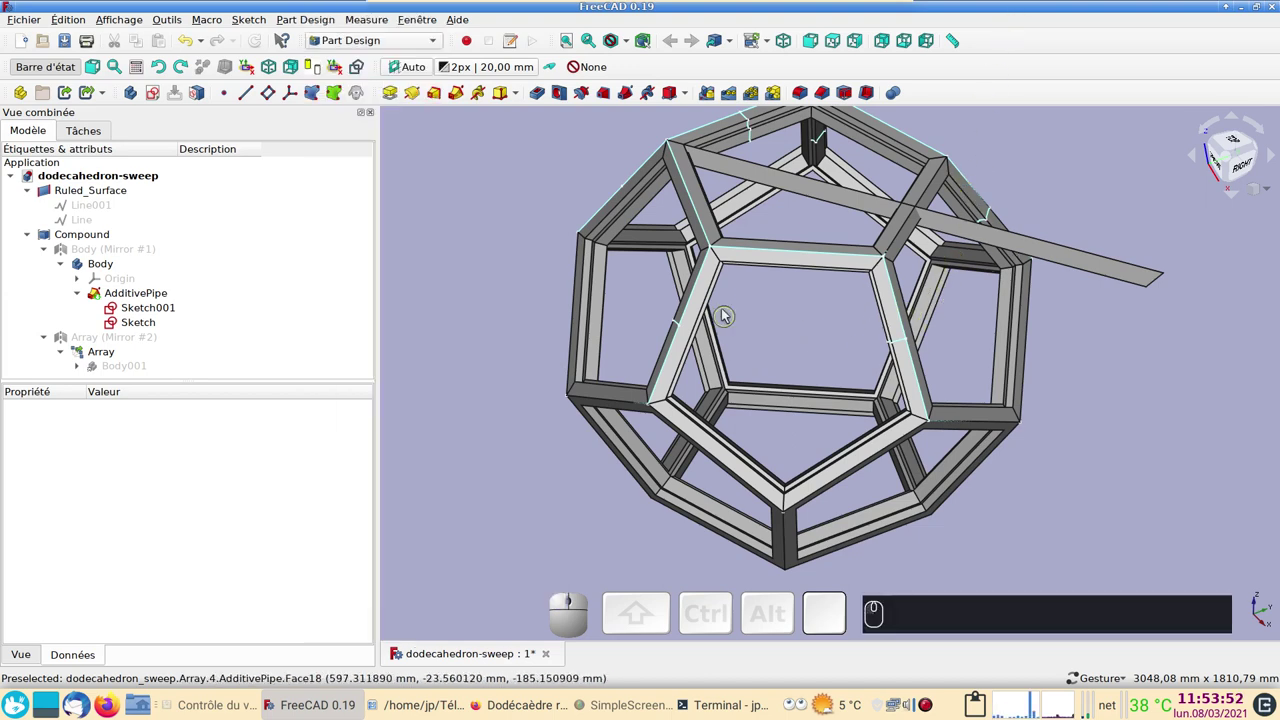
{"action": "left_click_drag", "start_coordinate": [828, 402], "coordinate": [779, 216]}
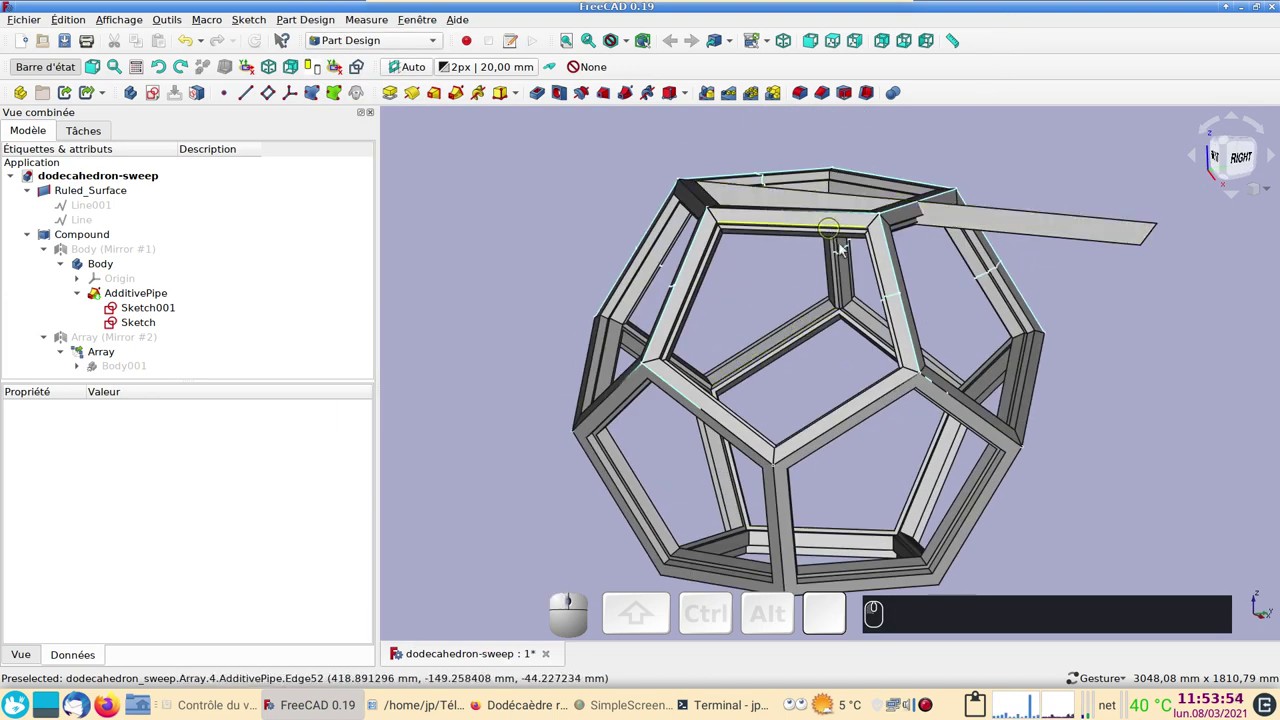
{"action": "left_click", "coordinate": [782, 332]}
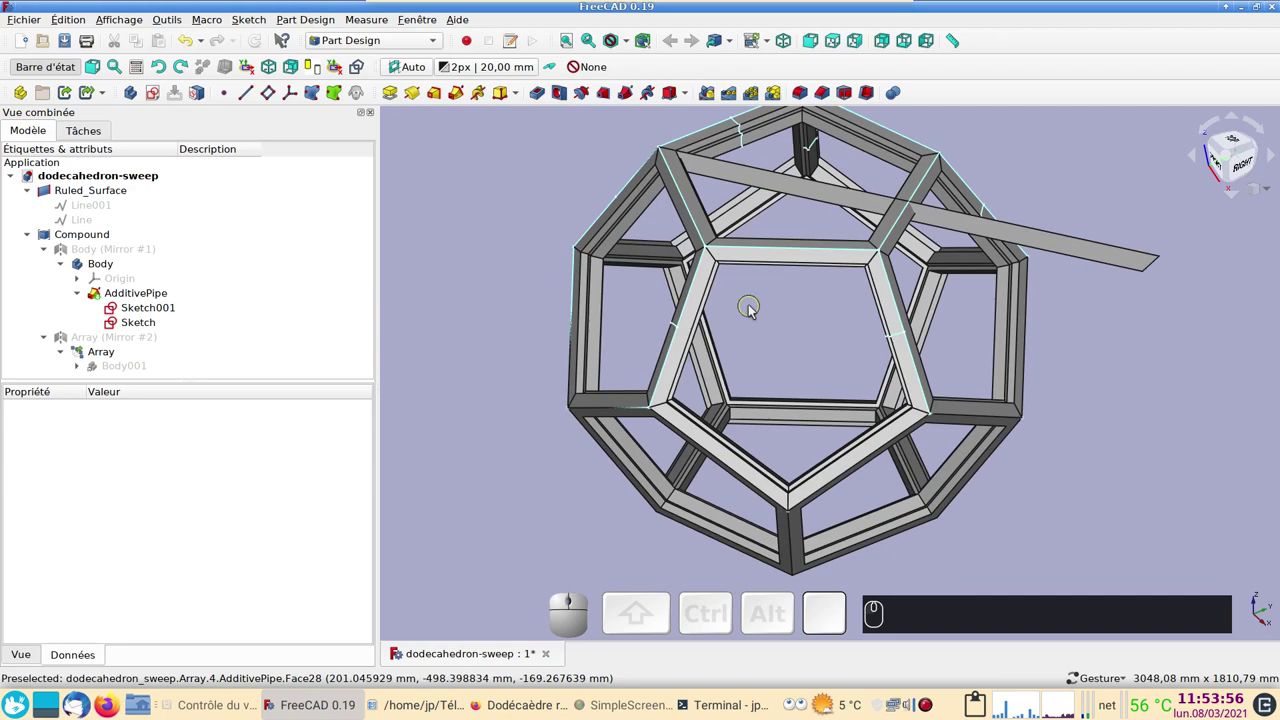
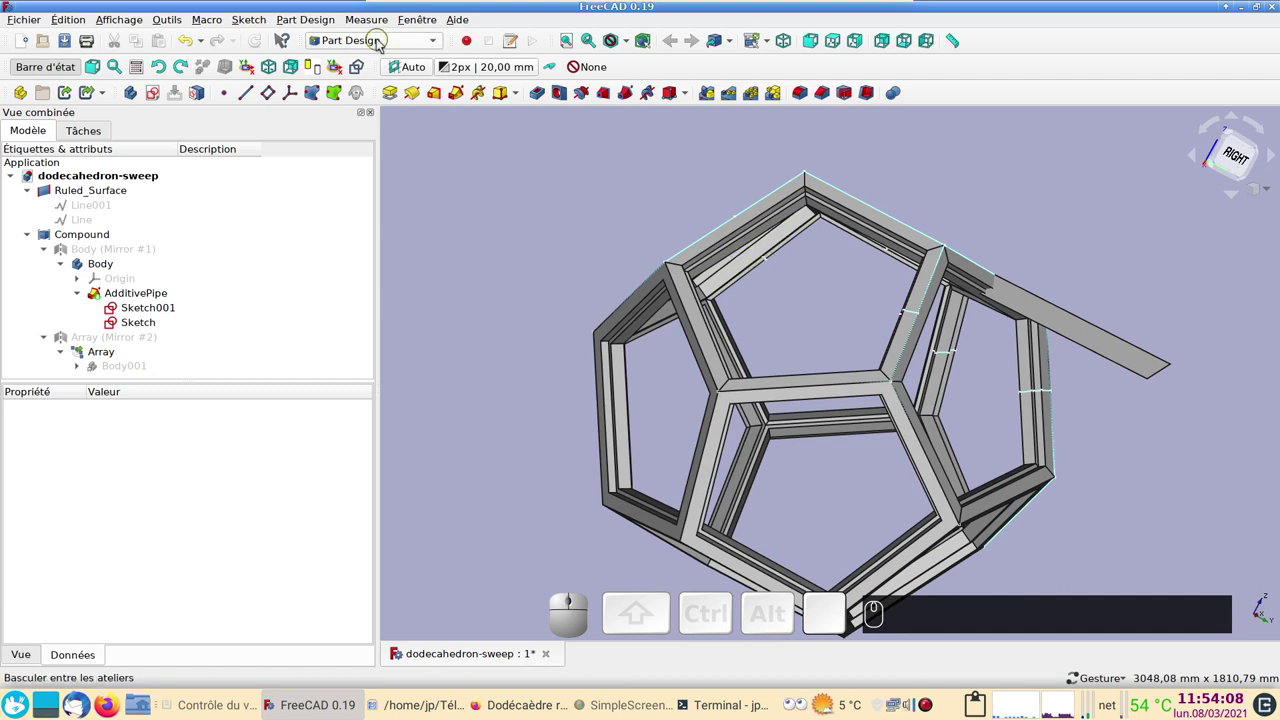
Close the recent macros list and hide the Ruled_Surface strip
{"action": "left_click", "coordinate": [221, 25]}
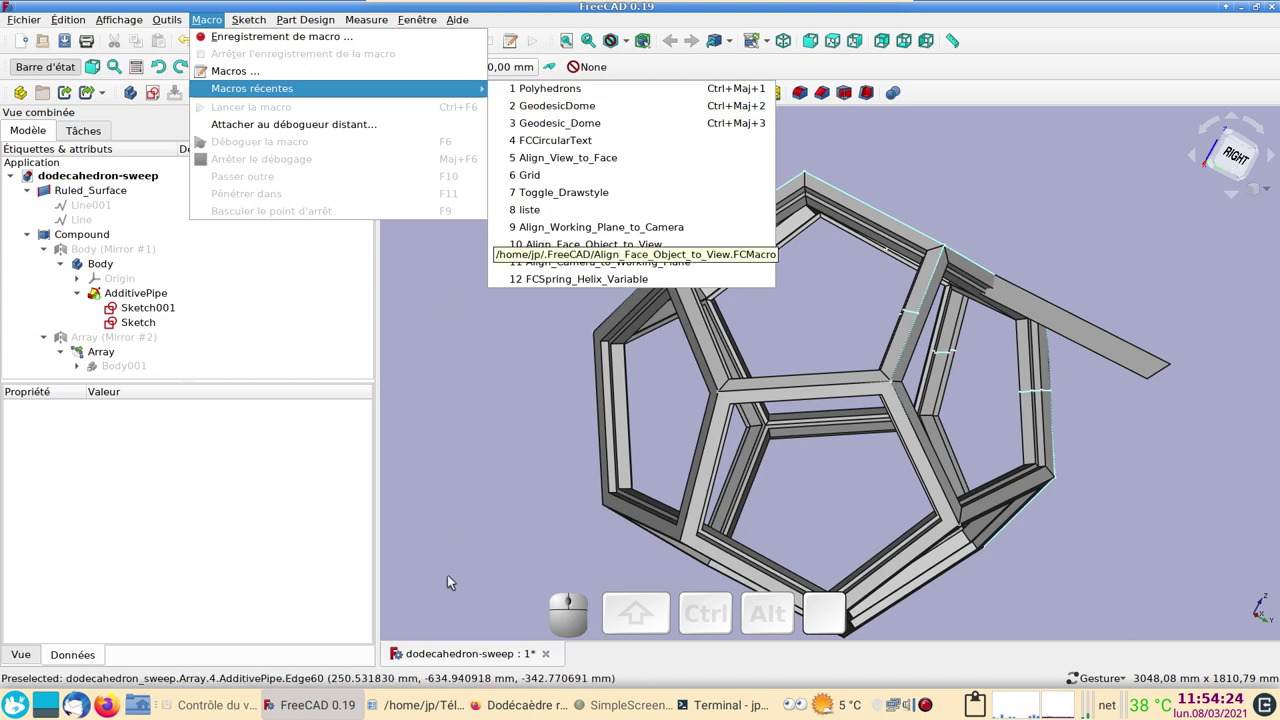
{"action": "left_click", "coordinate": [535, 488]}
{"action": "left_click", "coordinate": [115, 198]}
{"action": "key", "text": "space"}
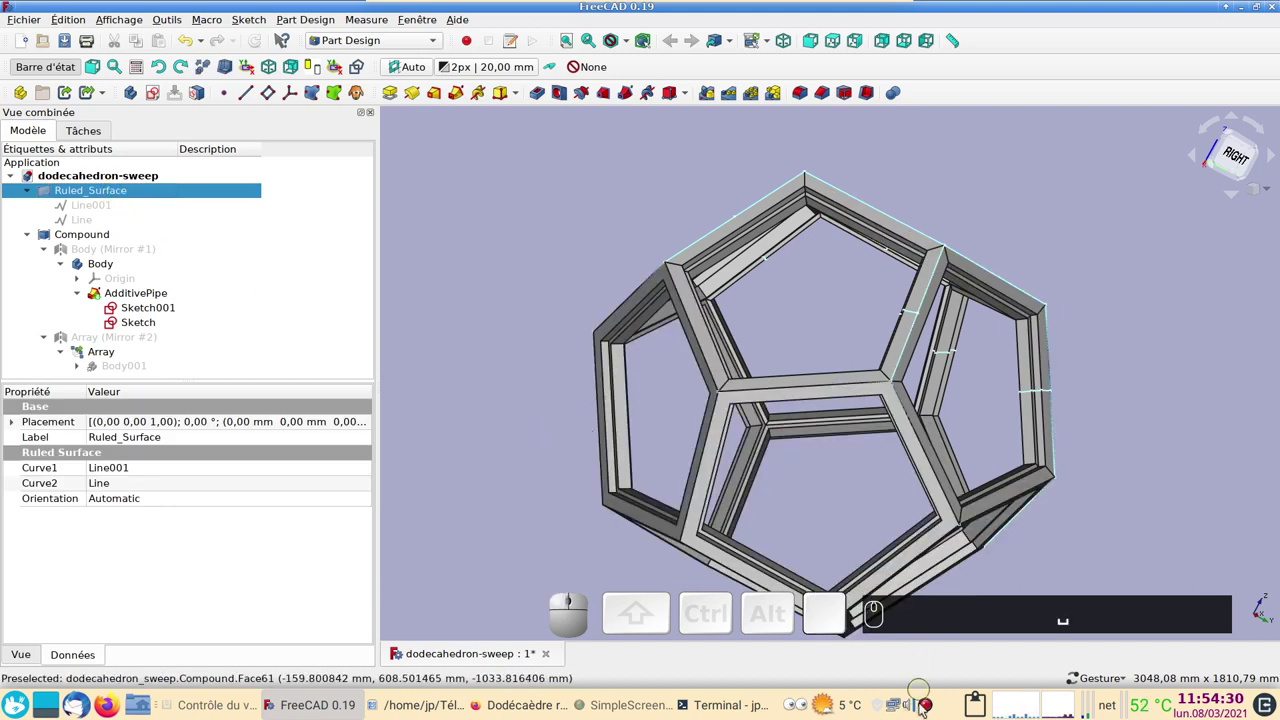